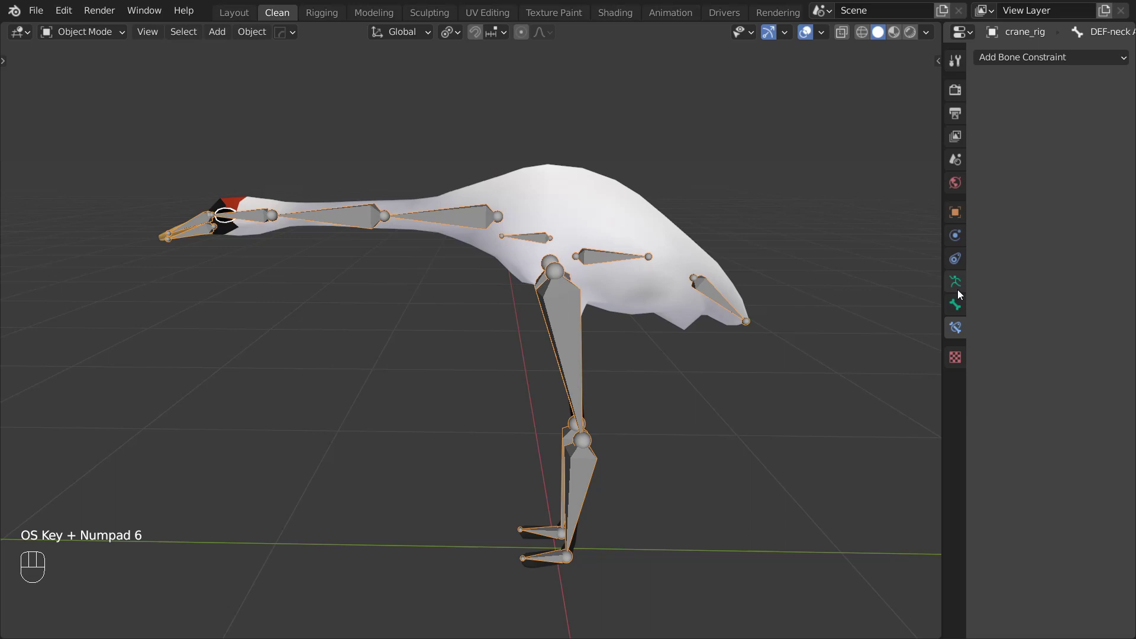
Step: Display the crane armature as B-Bones and select the first neck bone in Pose Mode
{"action": "left_click_drag", "start_coordinate": [960, 292], "coordinate": [1013, 289]}
{"action": "left_click_drag", "start_coordinate": [1054, 316], "coordinate": [1056, 365]}
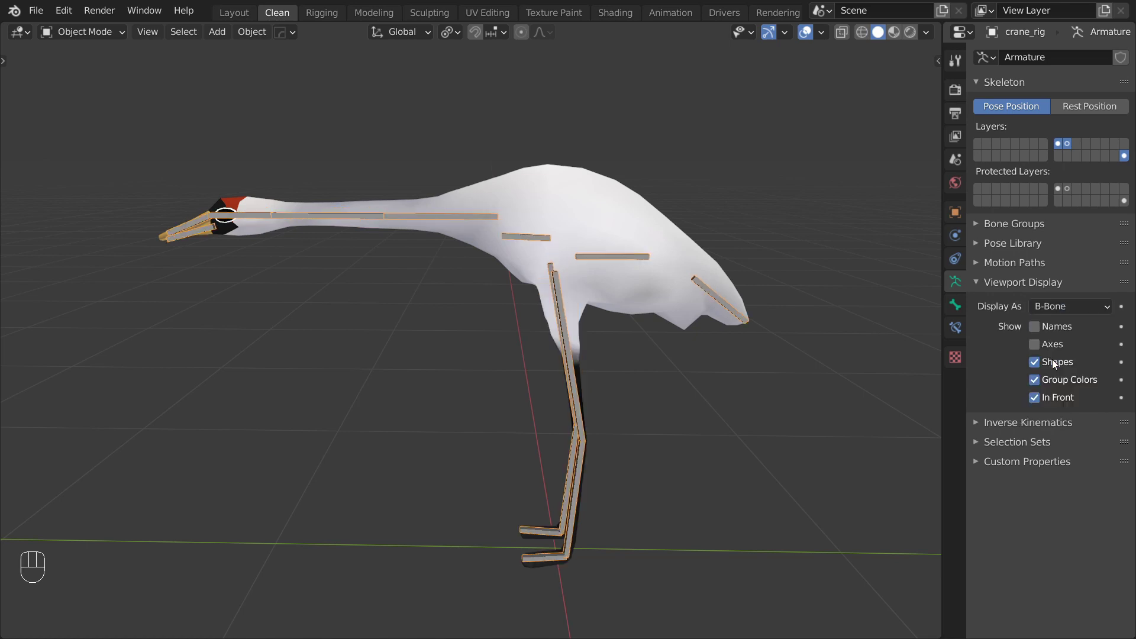
{"action": "left_click_drag", "start_coordinate": [110, 35], "coordinate": [410, 223]}
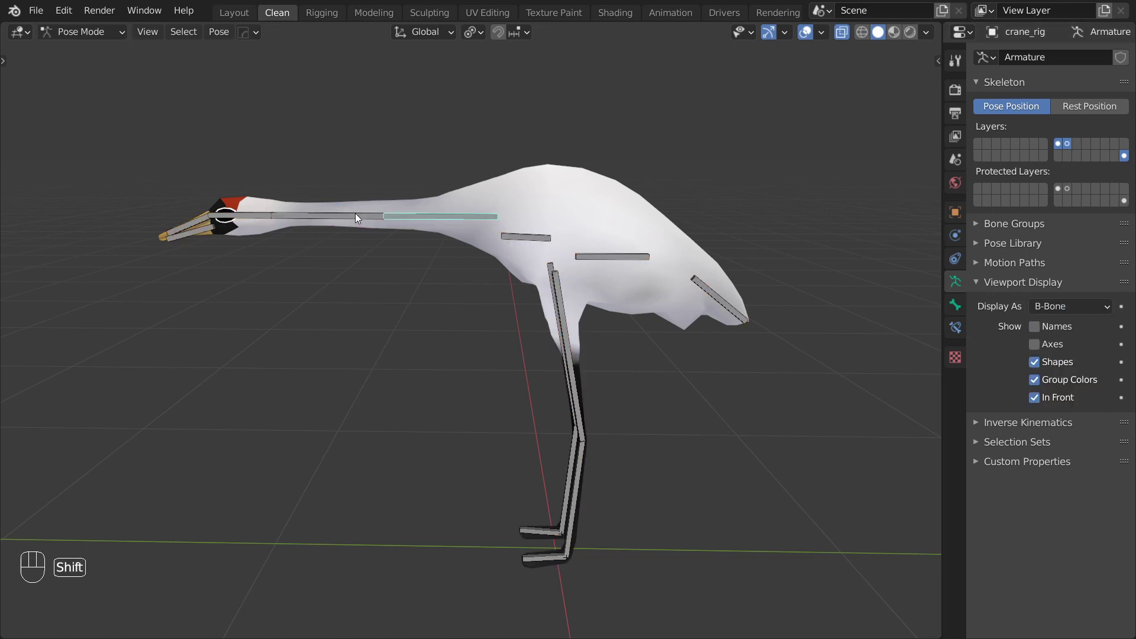
{"action": "left_click", "coordinate": [360, 216]}
Step: Bend the neck downward to test deformation, then select the second neck bone
{"action": "left_click", "coordinate": [957, 313]}
{"action": "left_click_drag", "start_coordinate": [1064, 310], "coordinate": [1057, 312]}
{"action": "left_click", "coordinate": [363, 223]}
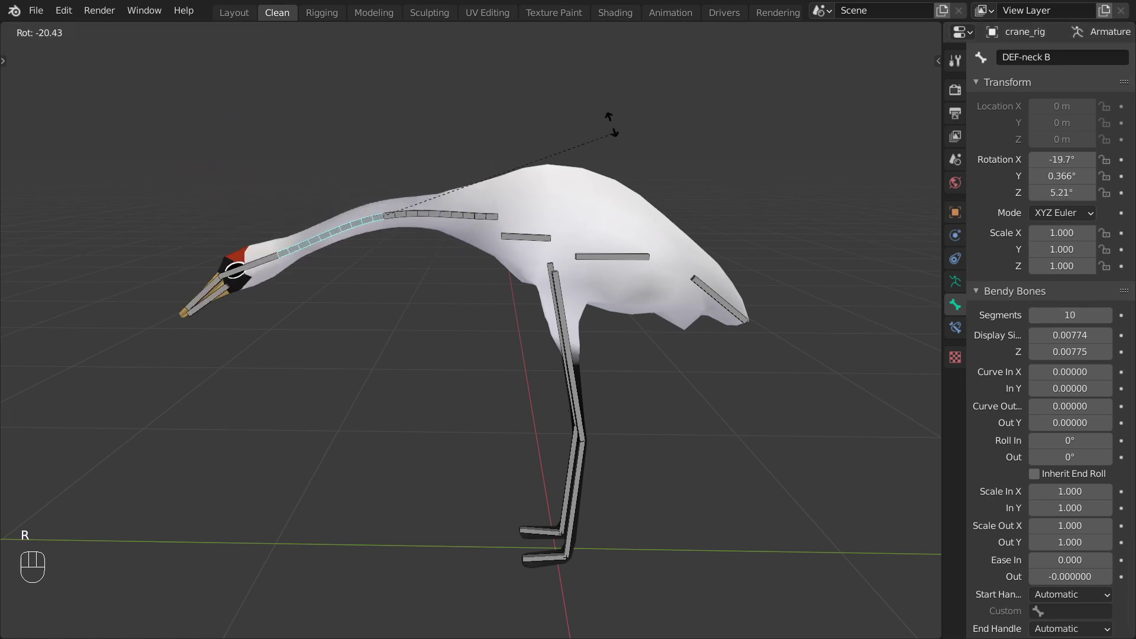
Step: Switch the rig into bone editing for adding neck control bones
{"action": "key", "text": "super+KP_6"}
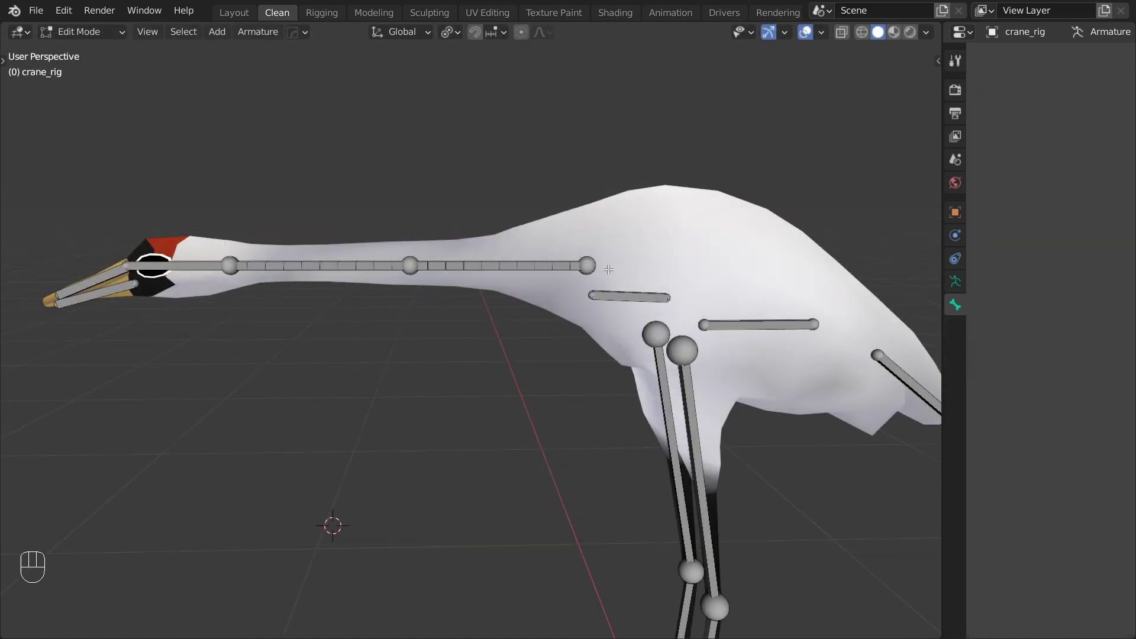
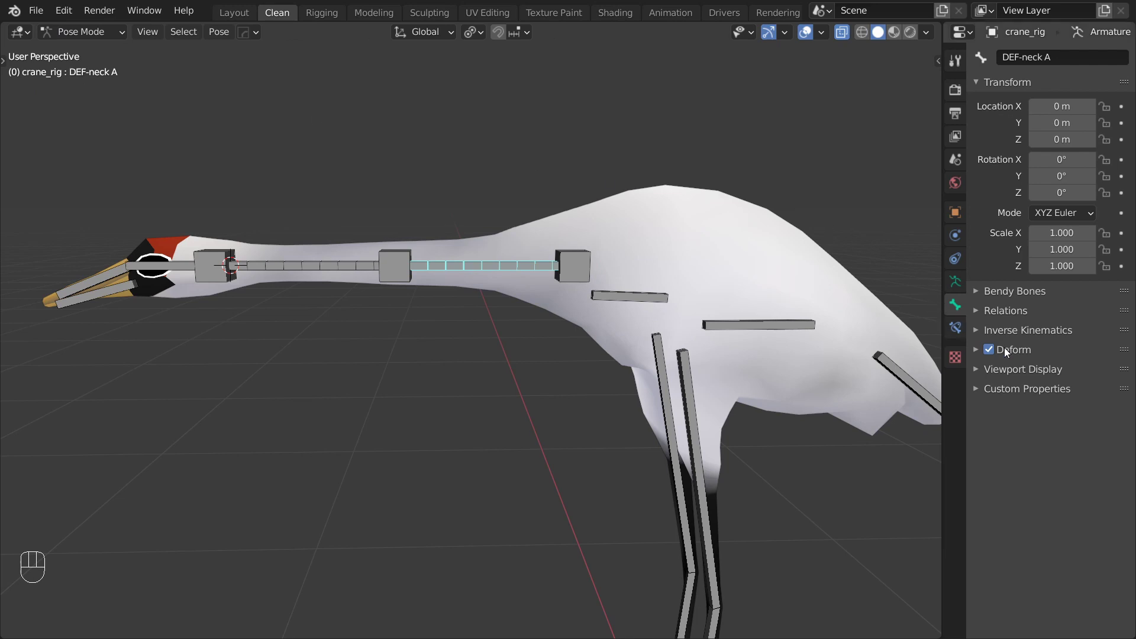
Step: Set the neck deform bone's Start and End Handle types to Tangent in Bendy Bones
{"action": "left_click", "coordinate": [1014, 296]}
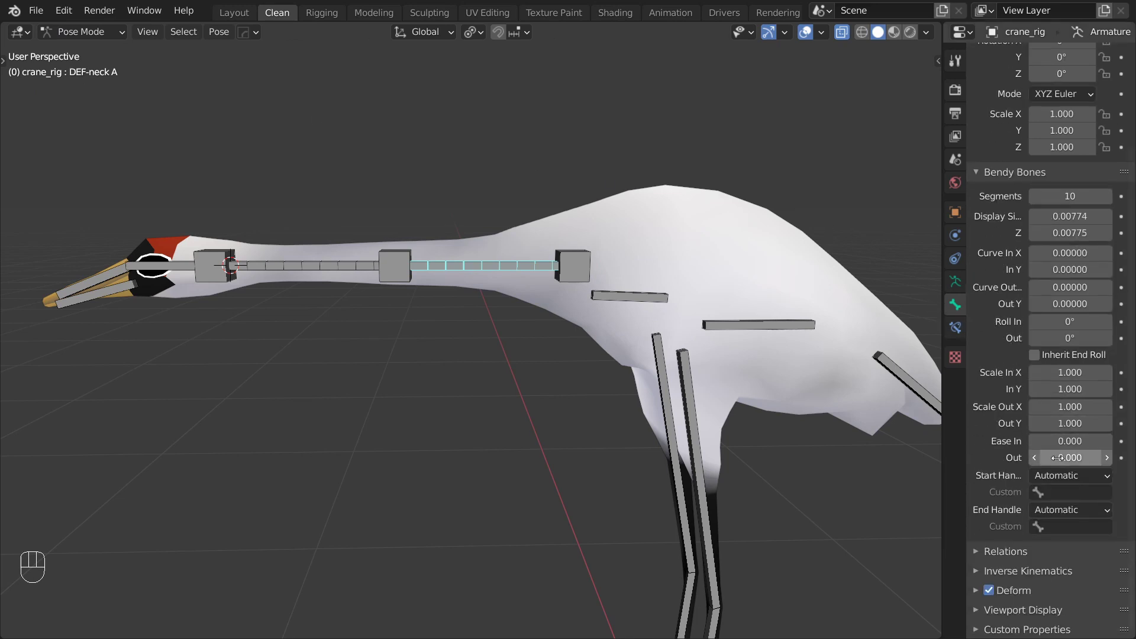
{"action": "left_click_drag", "start_coordinate": [1056, 479], "coordinate": [1005, 553]}
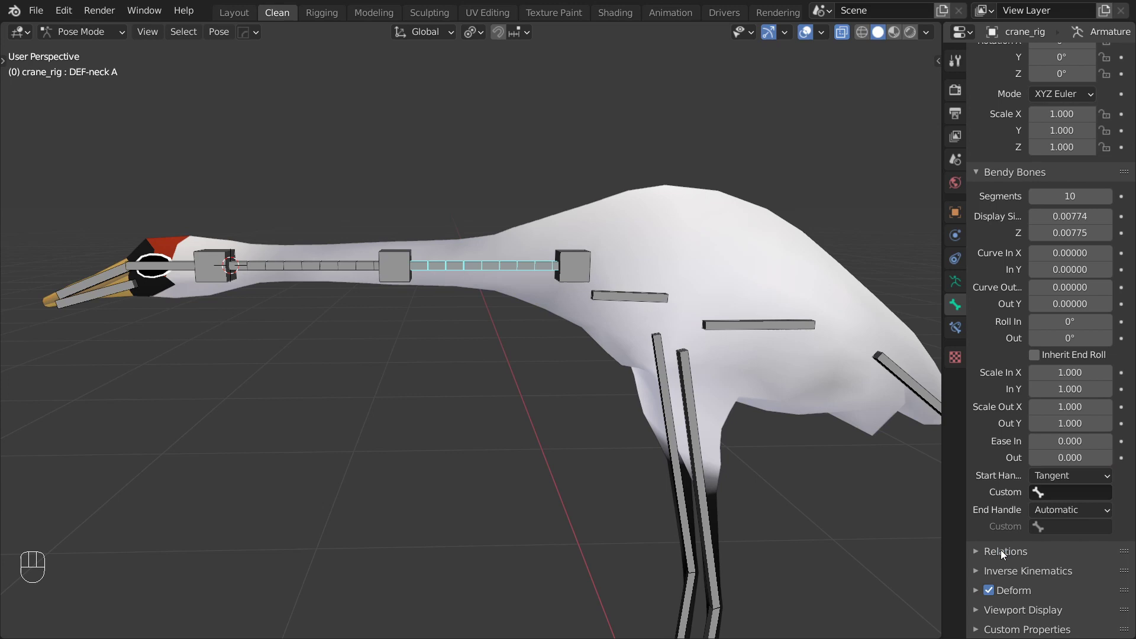
{"action": "left_click_drag", "start_coordinate": [1077, 517], "coordinate": [1027, 584]}
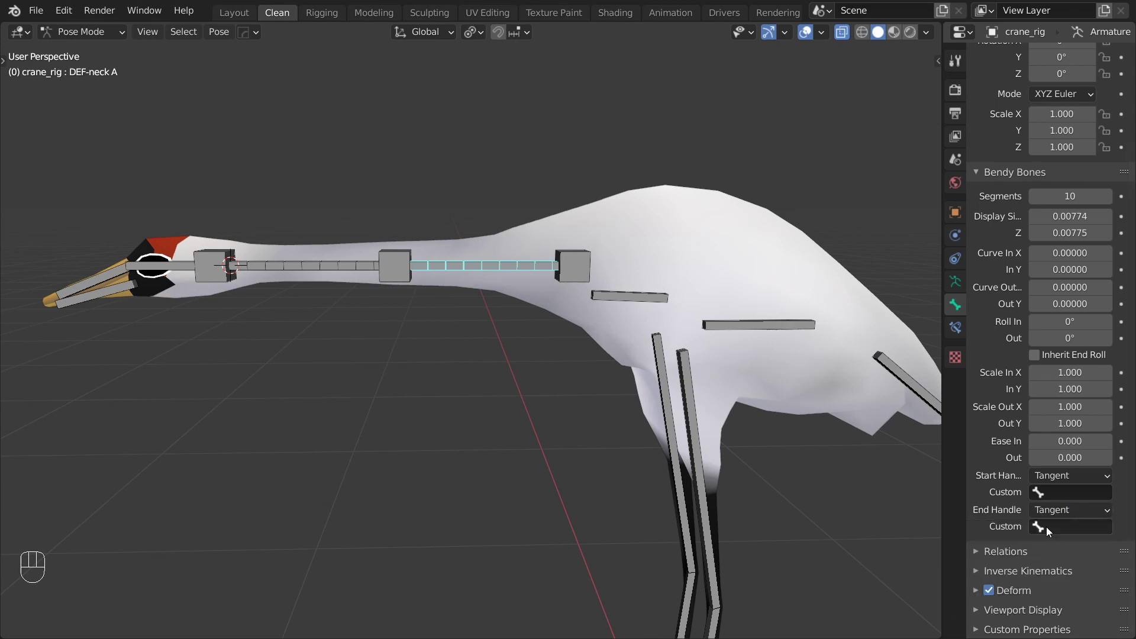
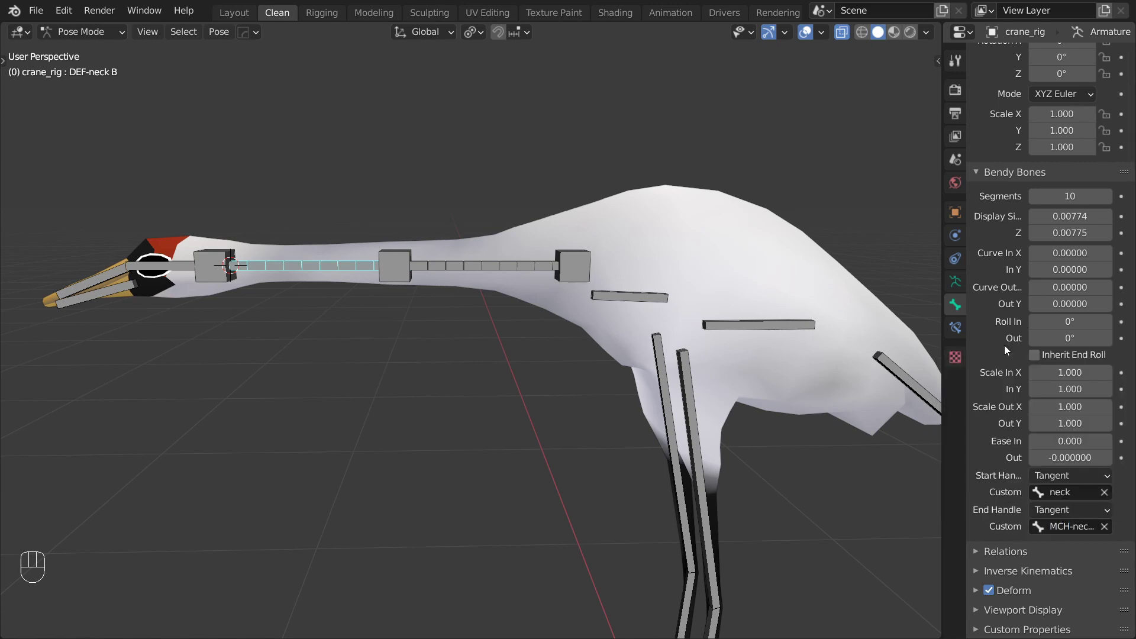
Step: Rotate a neck bone to test the tangent handle behaviour
{"action": "key", "text": "r"}
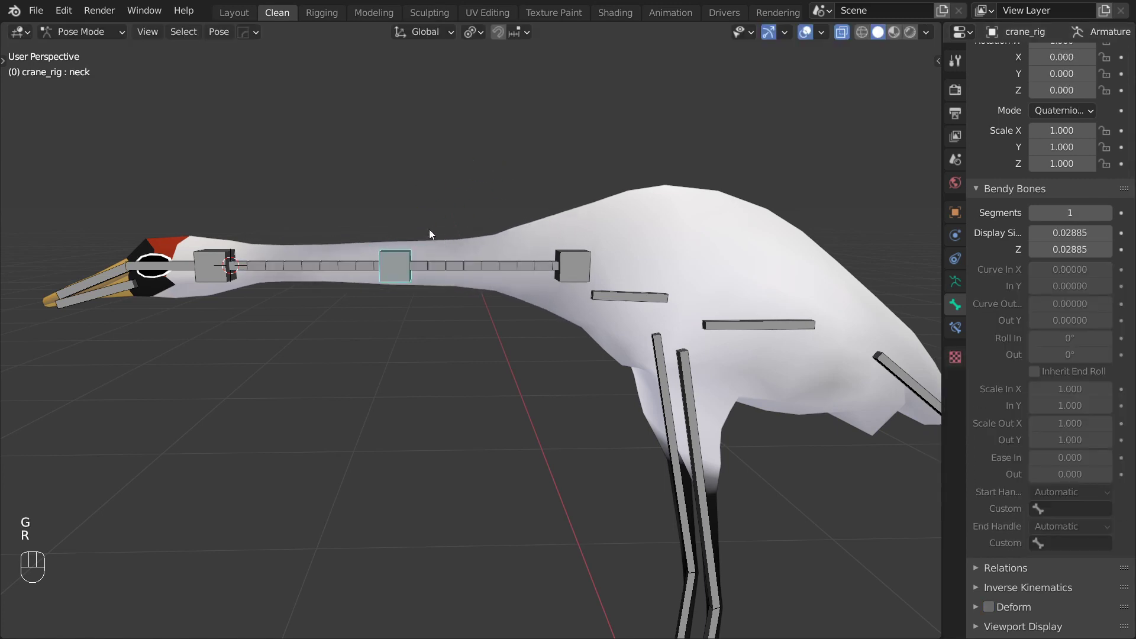
{"action": "left_click_drag", "start_coordinate": [231, 257], "coordinate": [248, 250]}
{"action": "key", "text": "r"}
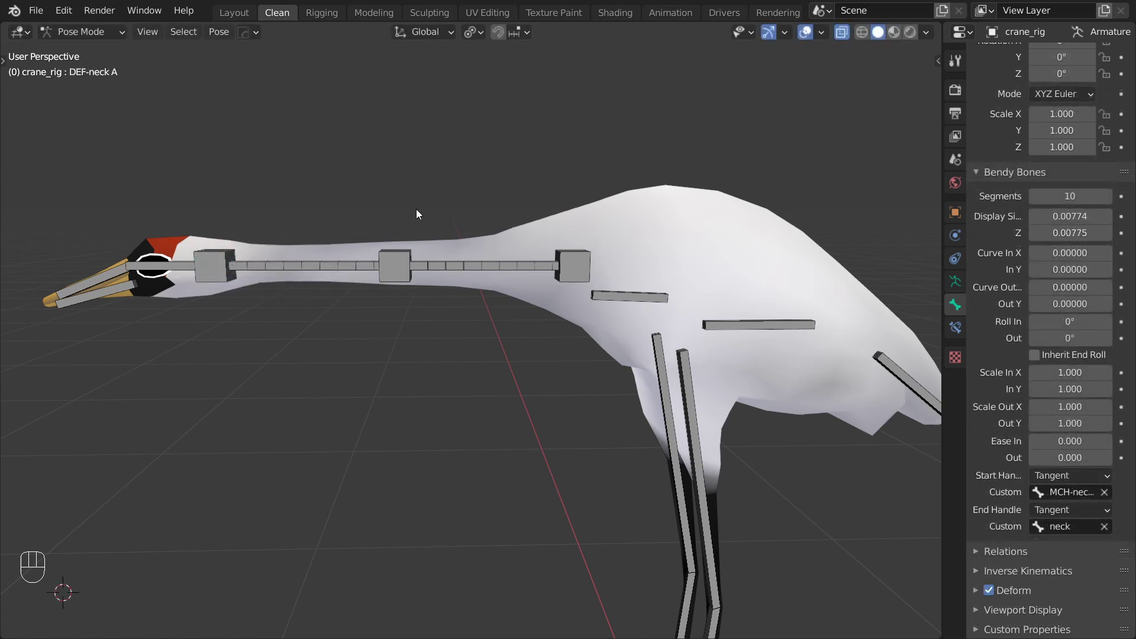
Step: Give DEF-neck A a Stretch To constraint targeting the neck control
{"action": "left_click", "coordinate": [389, 252]}
{"action": "left_click", "coordinate": [463, 267]}
{"action": "key", "text": "ctrl+shift+c"}
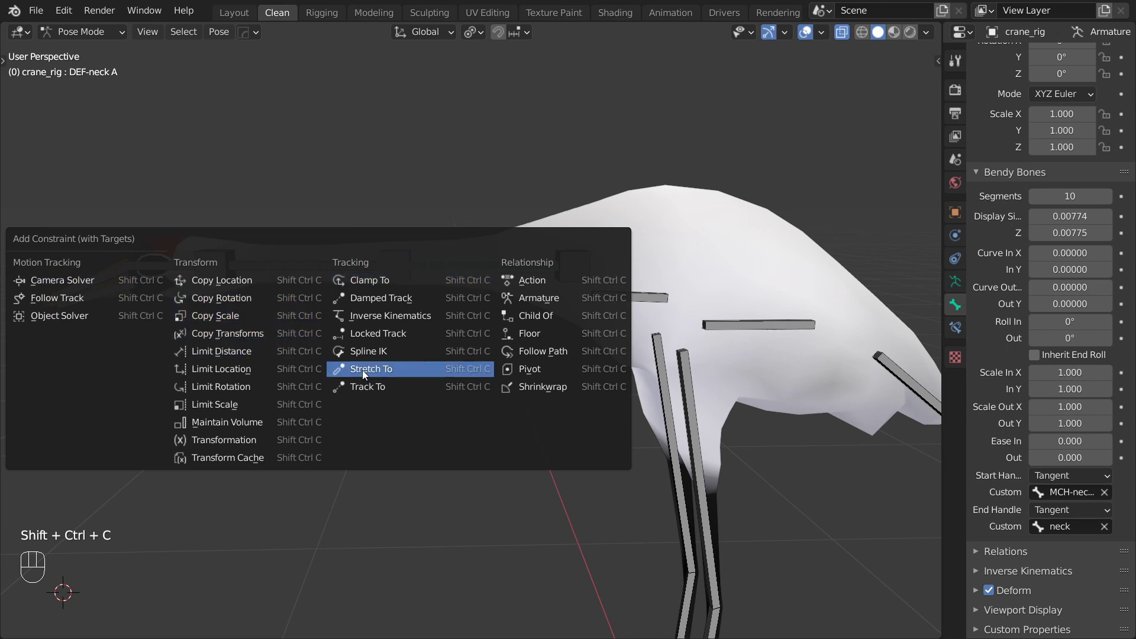
{"action": "left_click", "coordinate": [212, 257]}
Step: Give DEF-neck B a Stretch To constraint targeting its handle bone
{"action": "left_click", "coordinate": [270, 267]}
{"action": "key", "text": "ctrl+shift+c"}
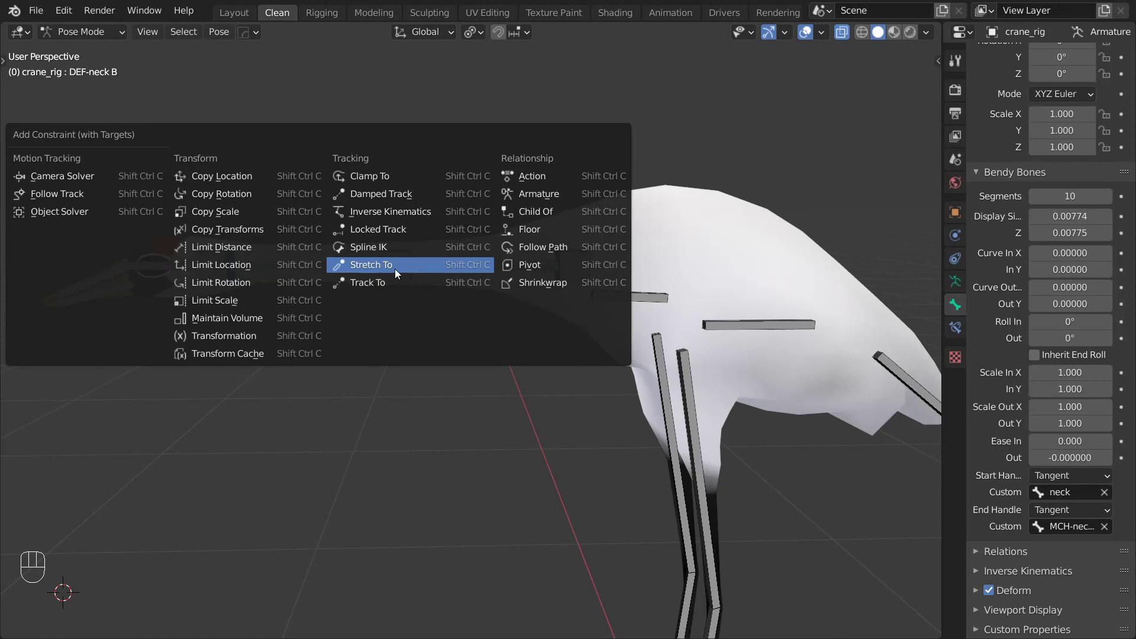
{"action": "left_click", "coordinate": [223, 250]}
Step: Move the head-end handle and middle neck control to test the smooth bend
{"action": "key", "text": "g"}
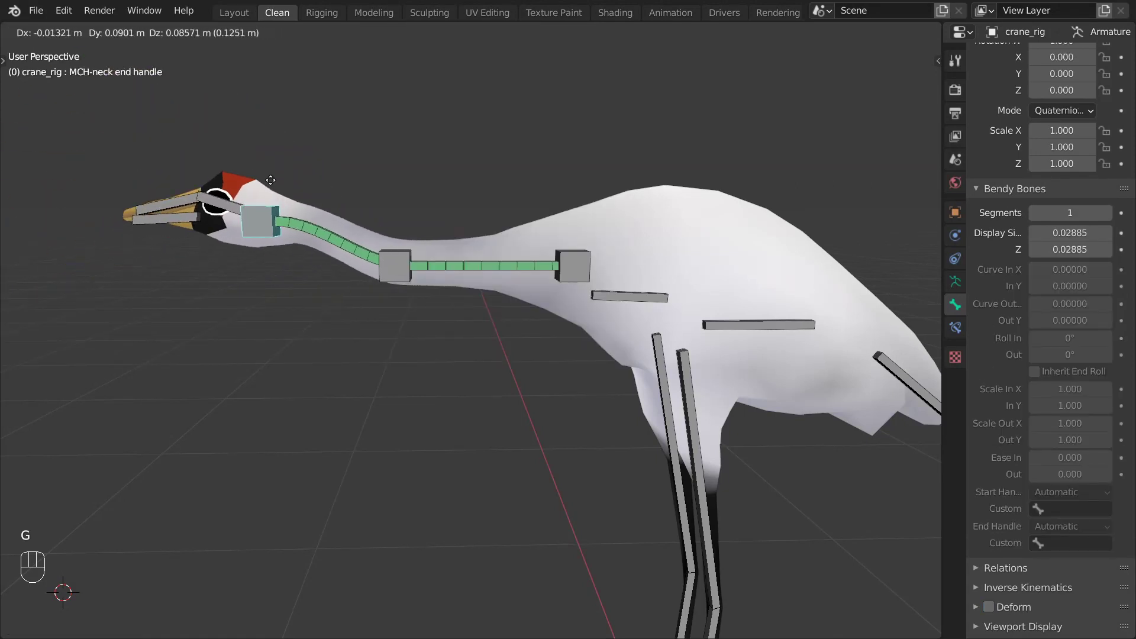
{"action": "left_click", "coordinate": [394, 261]}
{"action": "key", "text": "g"}
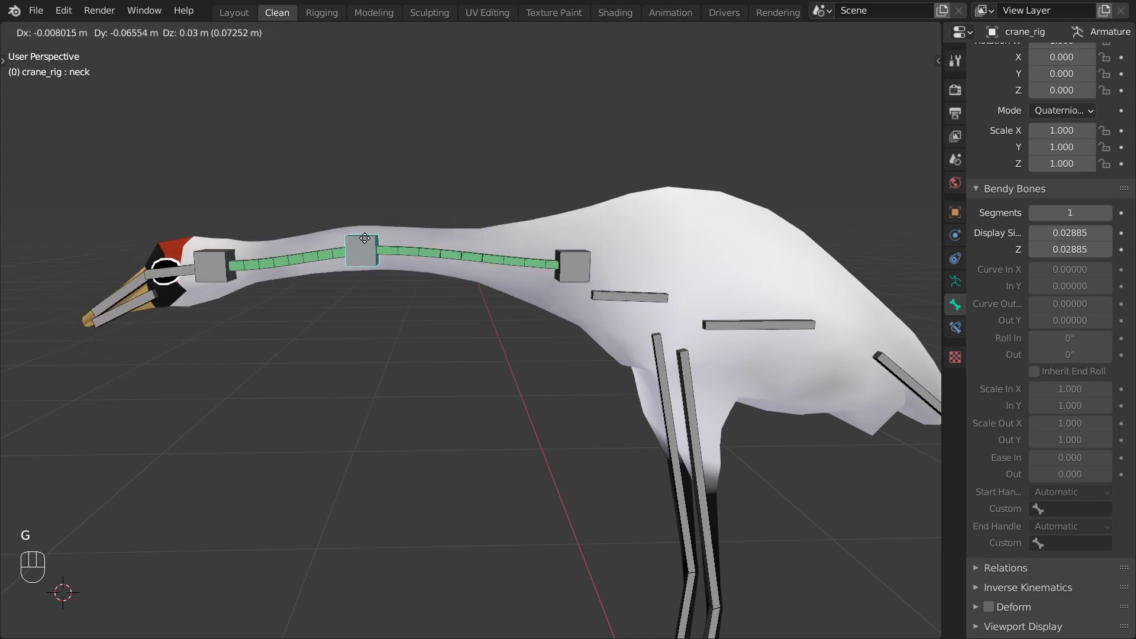
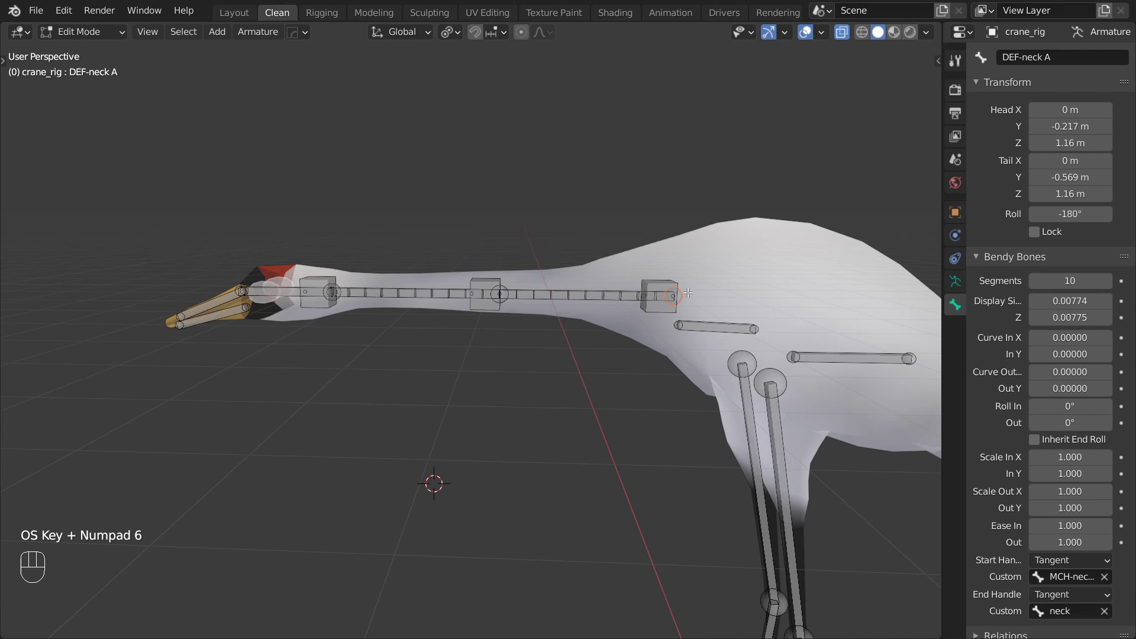
Step: Adjust the new full-length neck bendy bone in Edit Mode
{"action": "key", "text": "shift+s"}
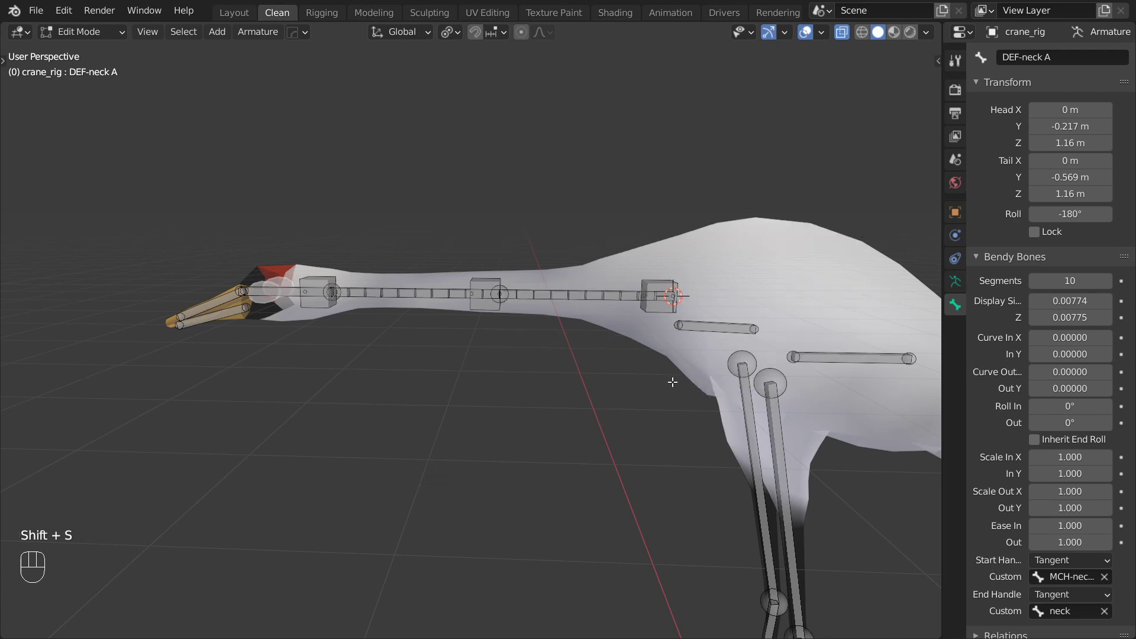
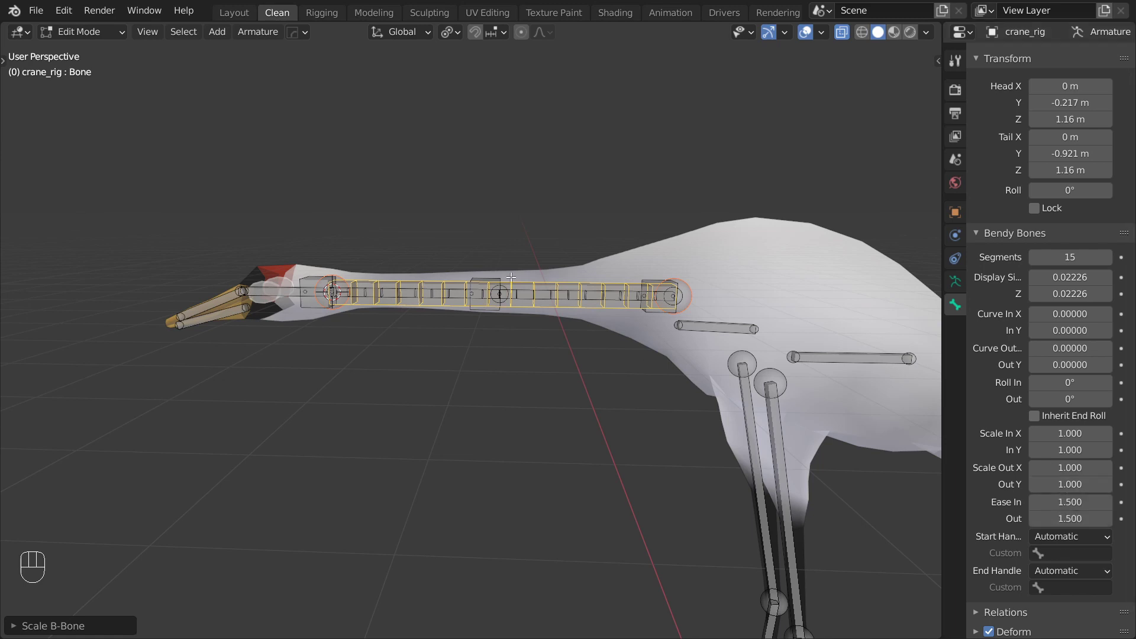
Step: Set the long neck bone's Start and End Handles to Tangent with the MCH-neck start handle as Custom
{"action": "left_click_drag", "start_coordinate": [104, 40], "coordinate": [101, 89]}
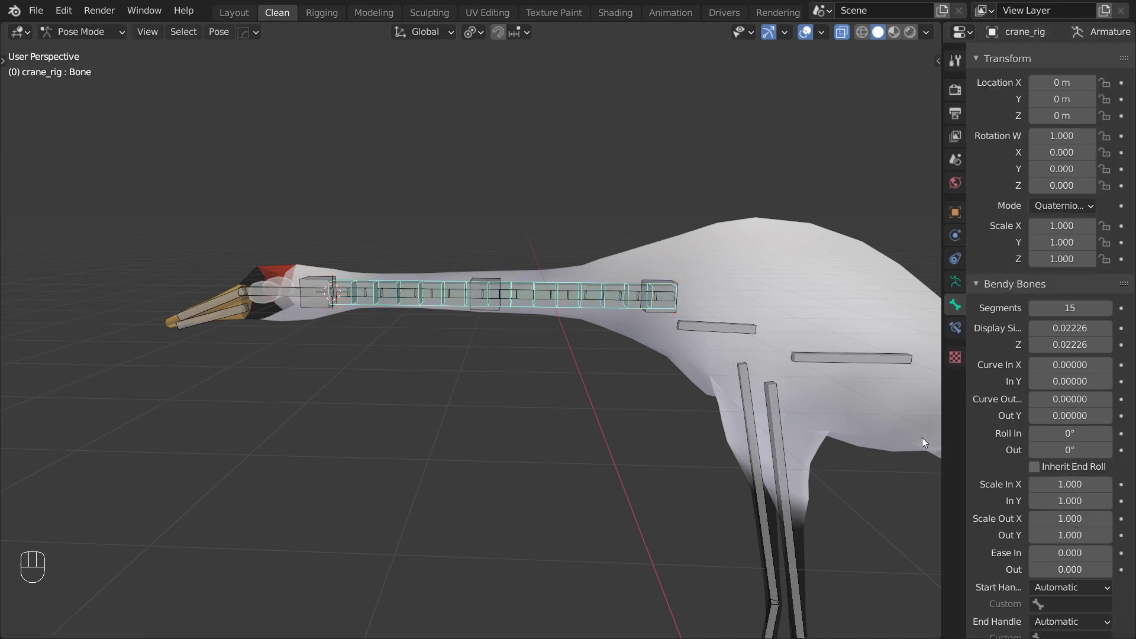
{"action": "left_click_drag", "start_coordinate": [1077, 526], "coordinate": [1018, 587]}
{"action": "left_click_drag", "start_coordinate": [1079, 555], "coordinate": [983, 482]}
{"action": "left_click_drag", "start_coordinate": [1062, 536], "coordinate": [995, 380]}
{"action": "middle_click", "coordinate": [610, 306]}
Step: Recalculate the start handle bone's roll with Shift+N in Edit Mode
{"action": "key", "text": "Tab"}
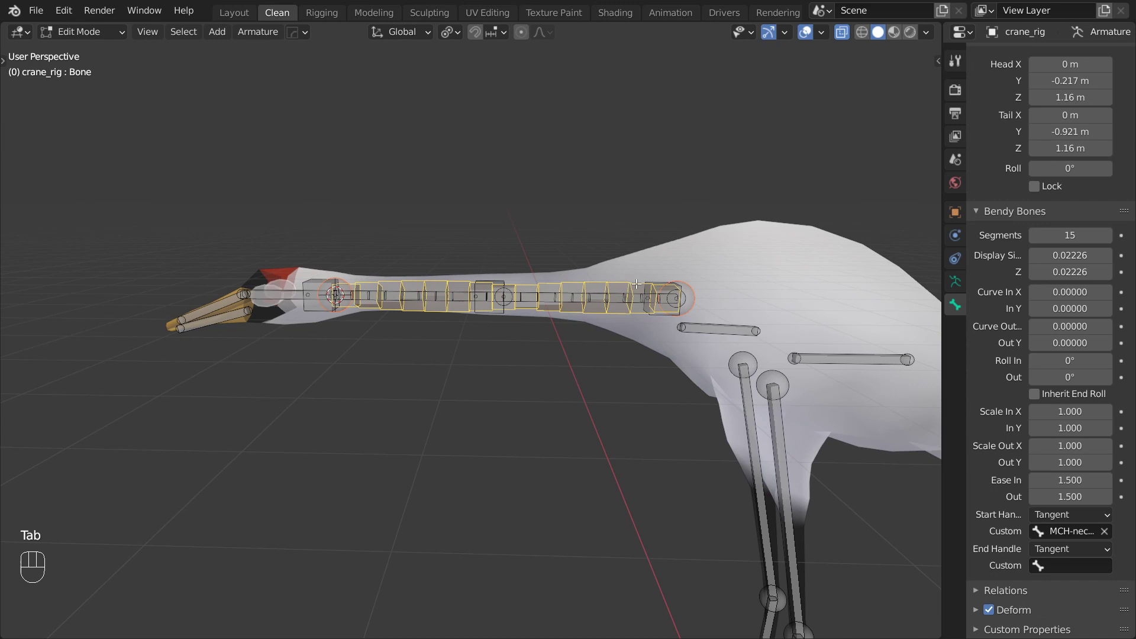
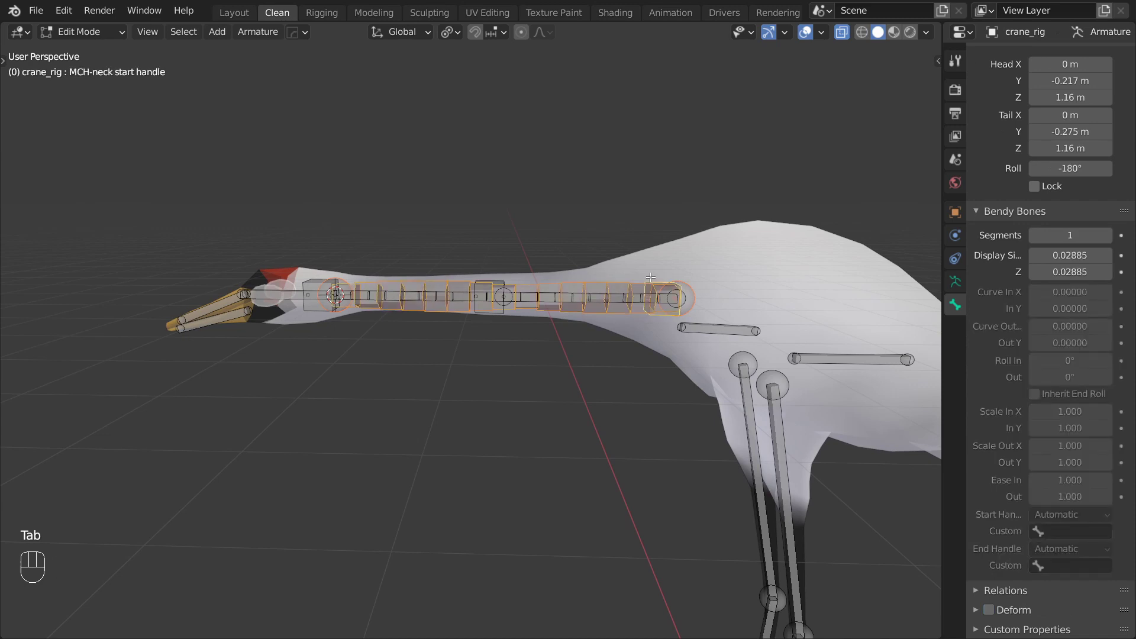
{"action": "key", "text": "shift+n"}
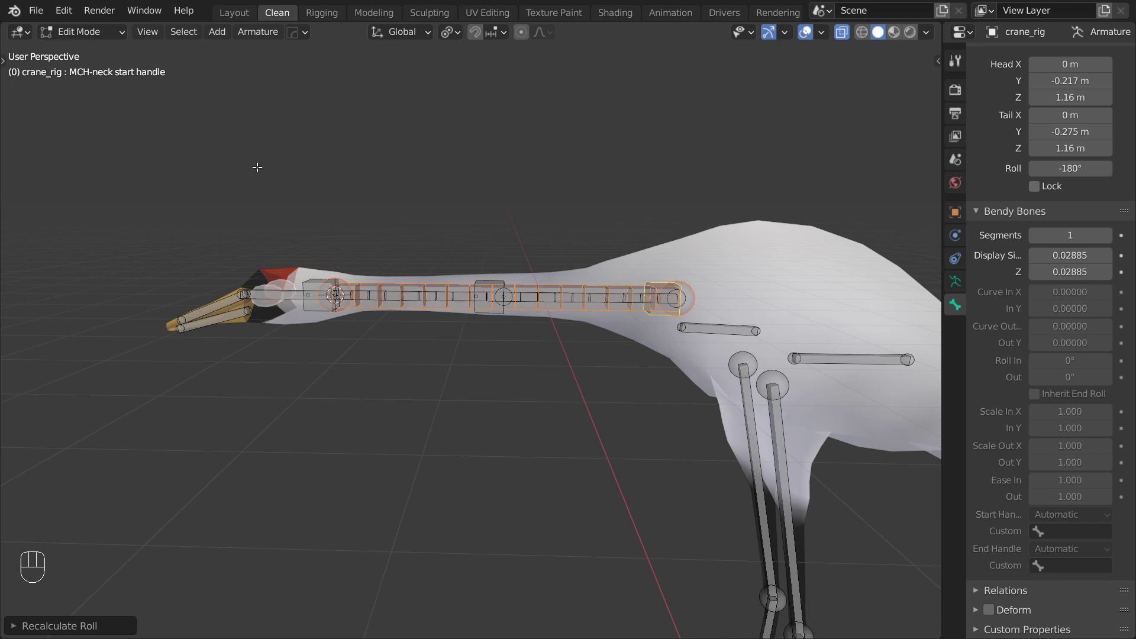
{"action": "left_click_drag", "start_coordinate": [98, 39], "coordinate": [128, 87]}
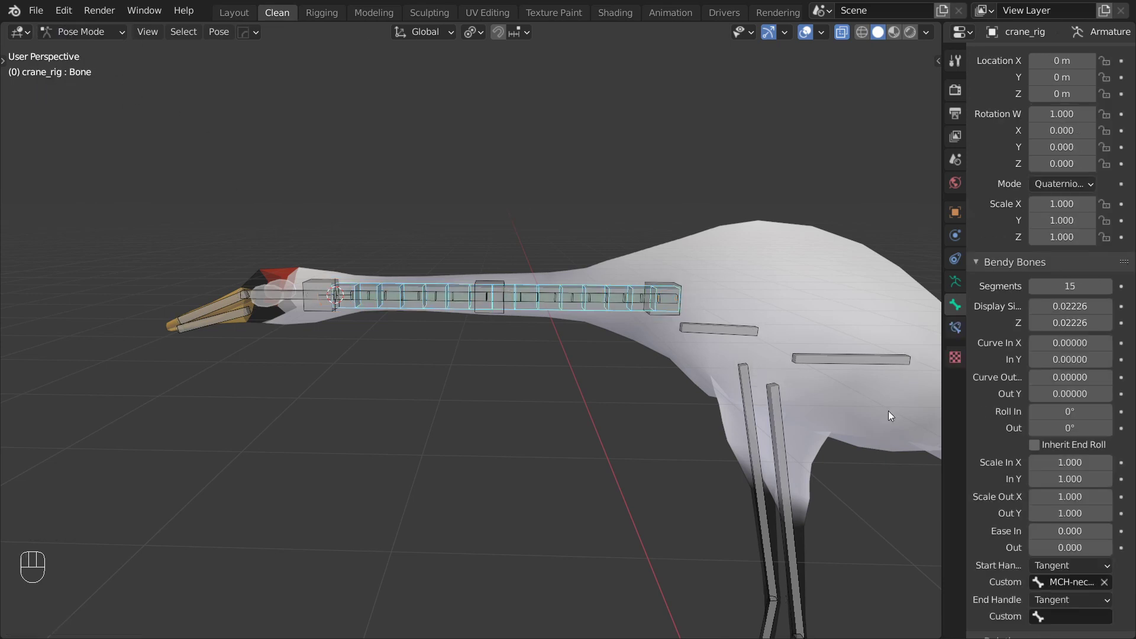
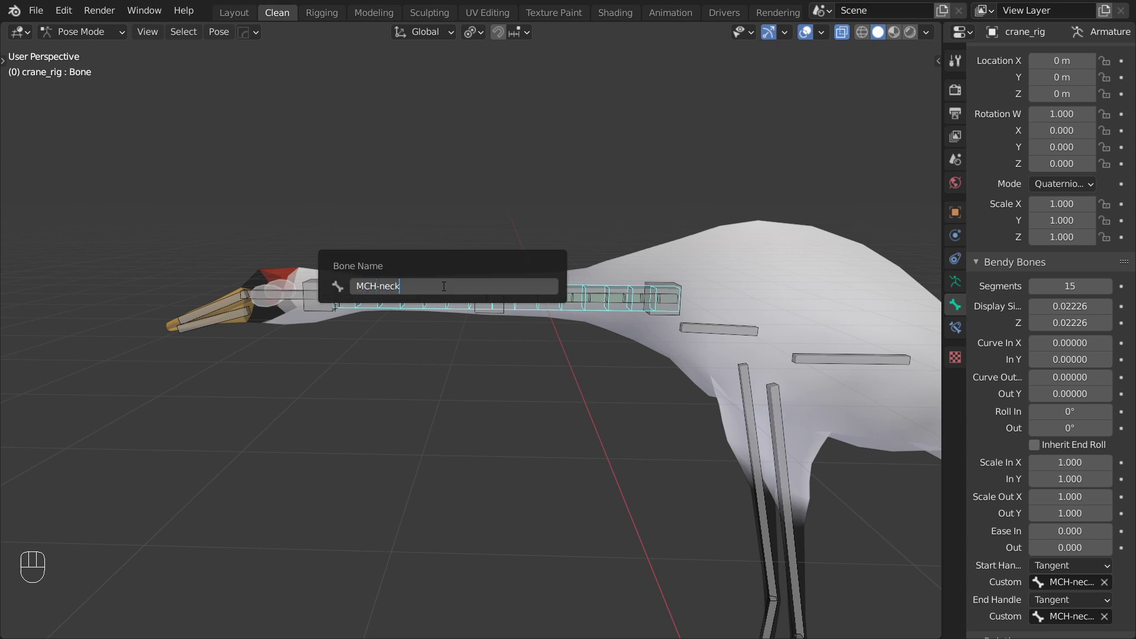
Step: Confirm the MCH-neck name and add a constraint from the handle bone to MCH-neck
{"action": "key", "text": "super+KP_6"}
{"action": "left_click", "coordinate": [327, 284]}
{"action": "left_click", "coordinate": [390, 285]}
{"action": "key", "text": "ctrl+shift+c"}
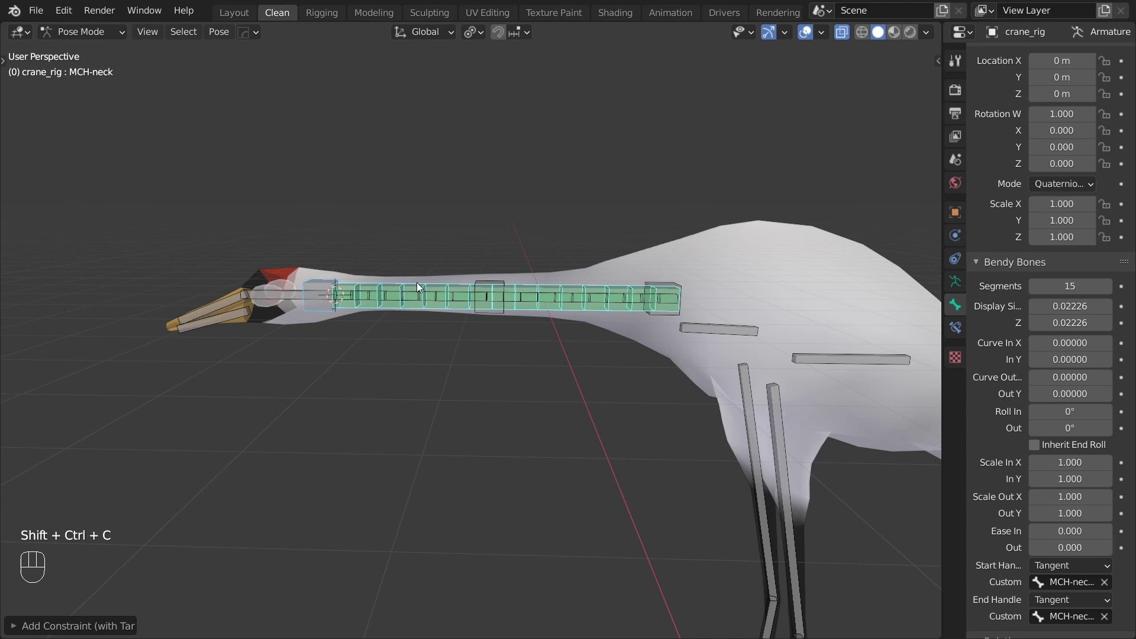
{"action": "key", "text": "super+KP_6"}
Step: Move and rotate the head-end handle to test the bend, then reset the neck straight
{"action": "left_click", "coordinate": [329, 277]}
{"action": "key", "text": "g"}
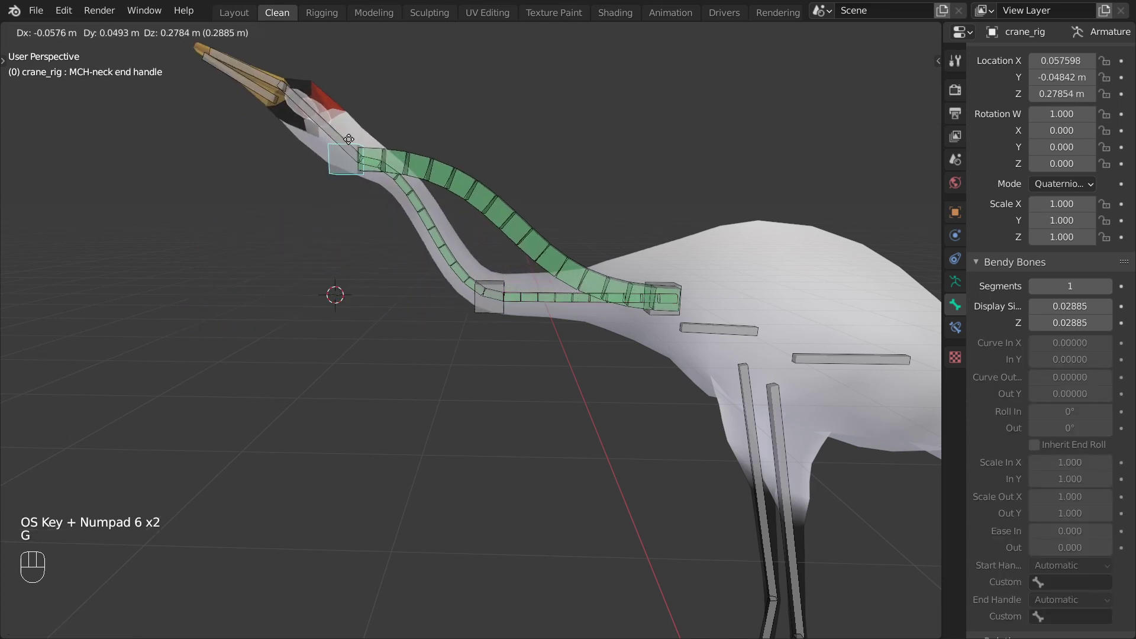
{"action": "key", "text": "r"}
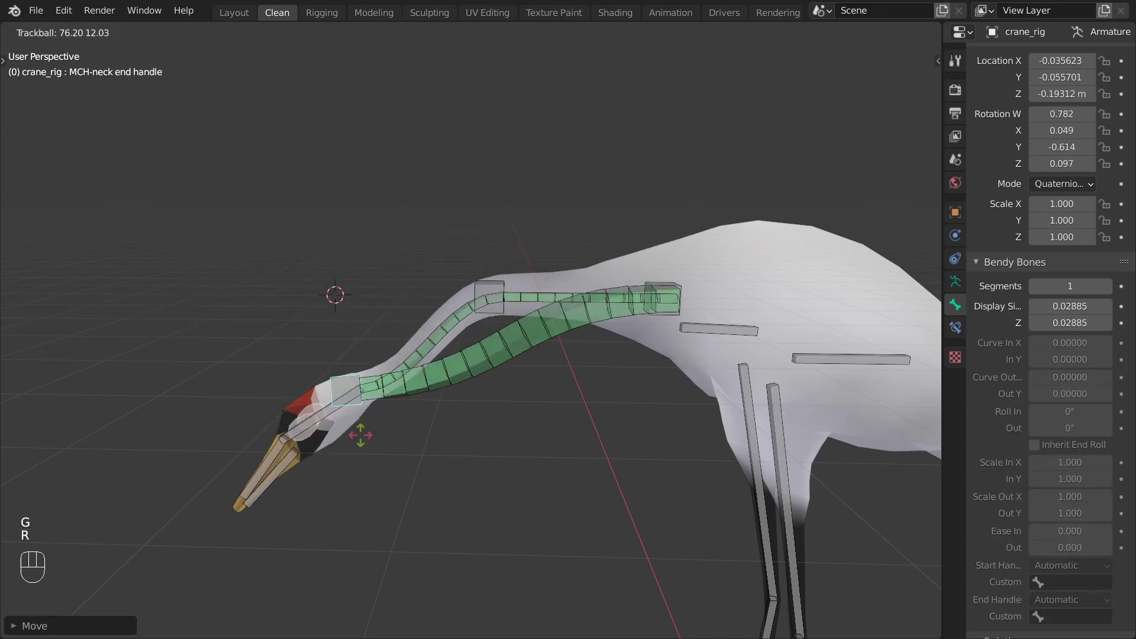
{"action": "key", "text": "r"}
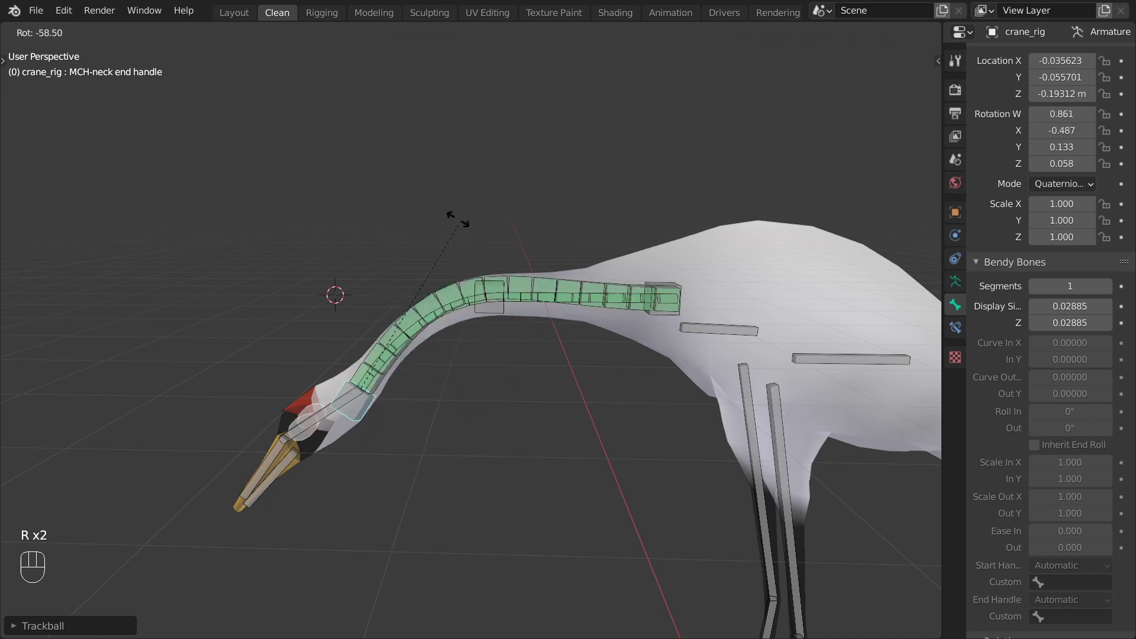
{"action": "key", "text": "super+KP_6"}
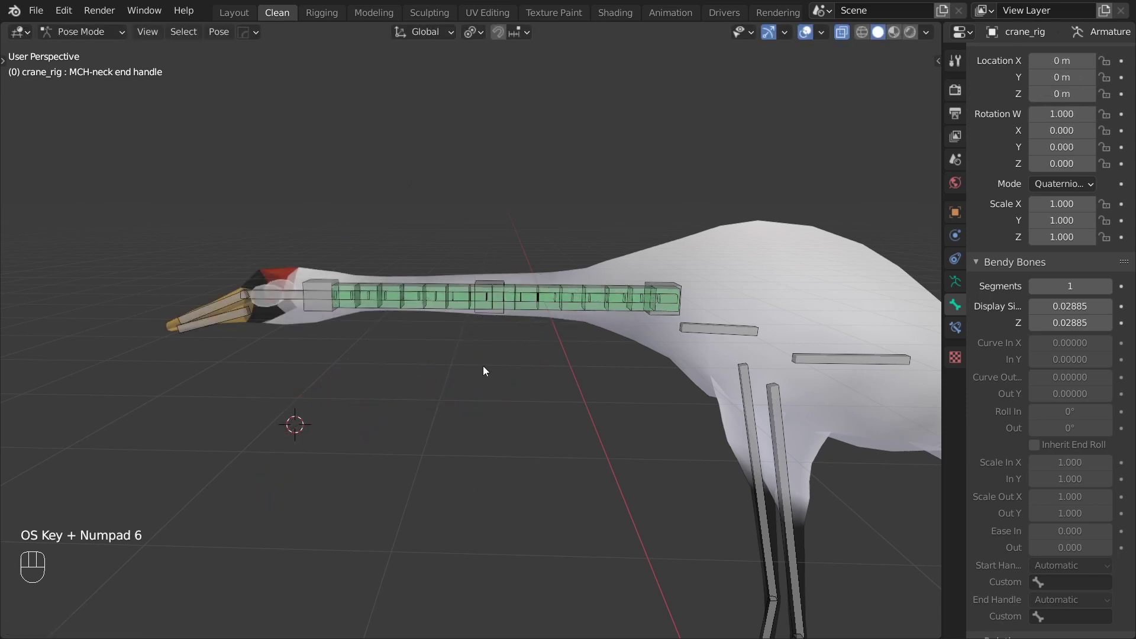
Step: Add a Copy Transforms constraint on the neck control targeting MCH-neck
{"action": "left_click", "coordinate": [526, 290]}
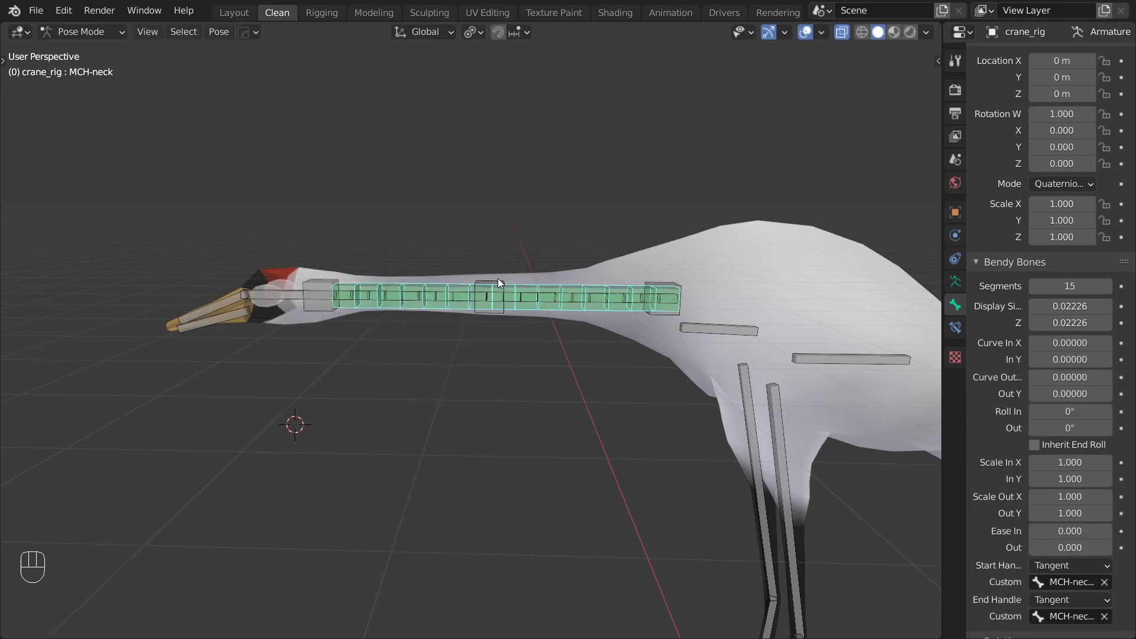
{"action": "left_click", "coordinate": [501, 283]}
{"action": "key", "text": "ctrl+shift+c"}
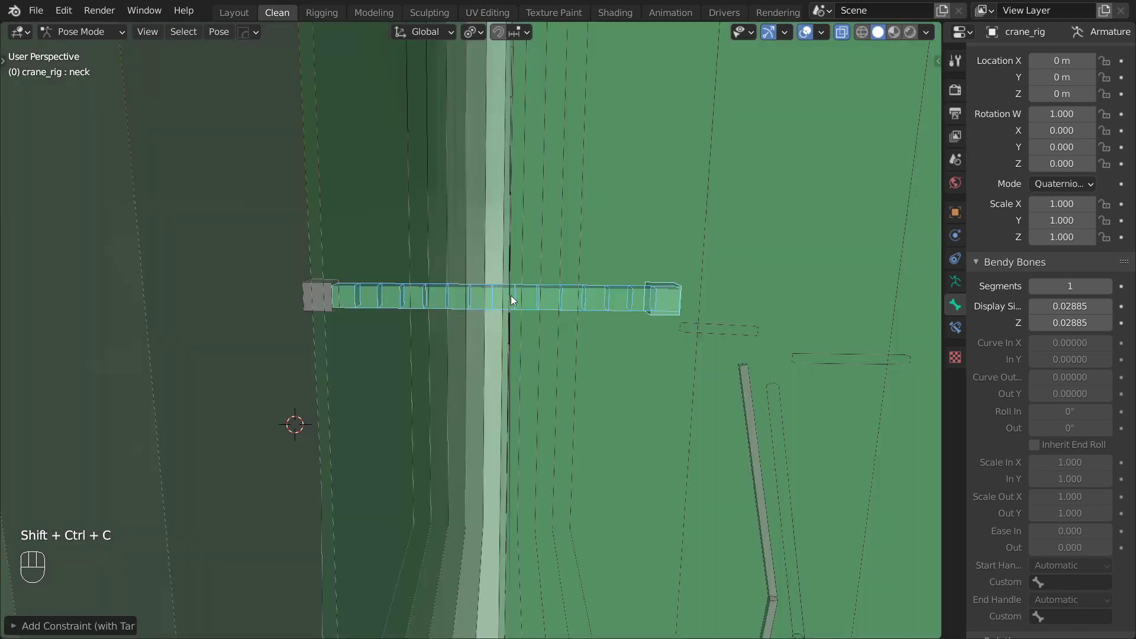
Step: Set the neck control's constraint Head/Tail to 0.5 with Follow B-Bone enabled
{"action": "left_click", "coordinate": [964, 331]}
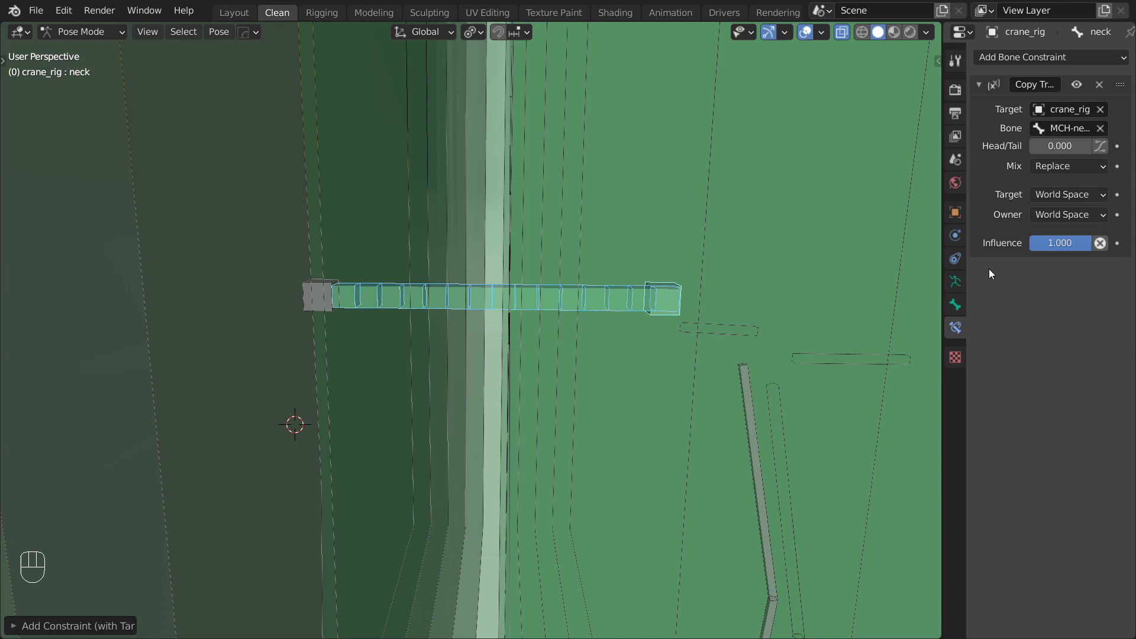
{"action": "left_click_drag", "start_coordinate": [1075, 151], "coordinate": [1085, 147]}
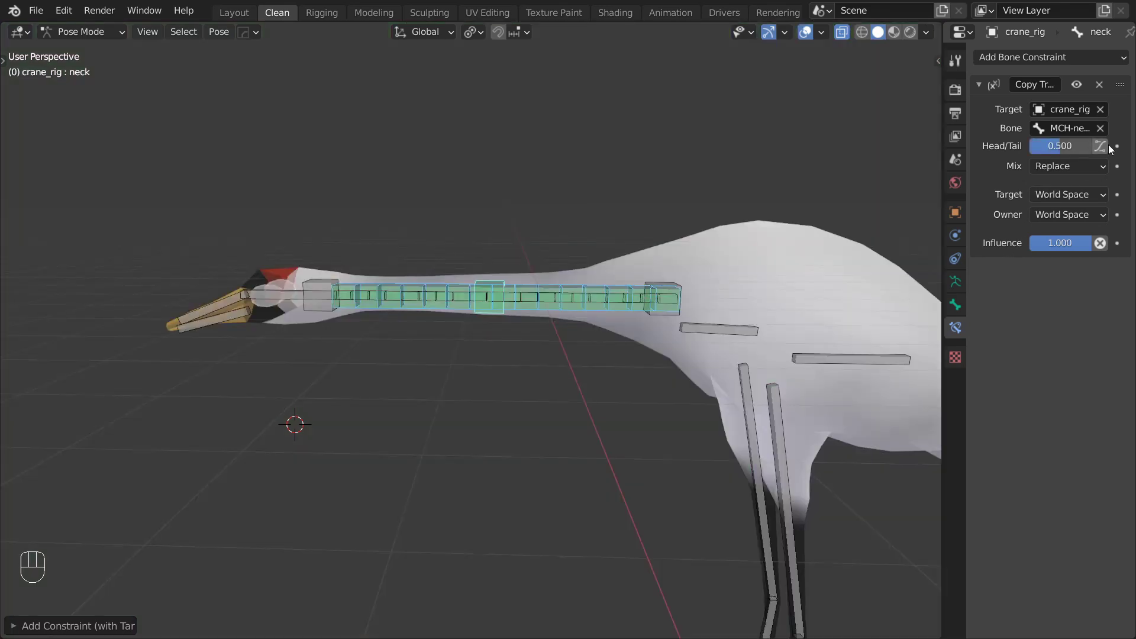
{"action": "left_click", "coordinate": [1109, 150]}
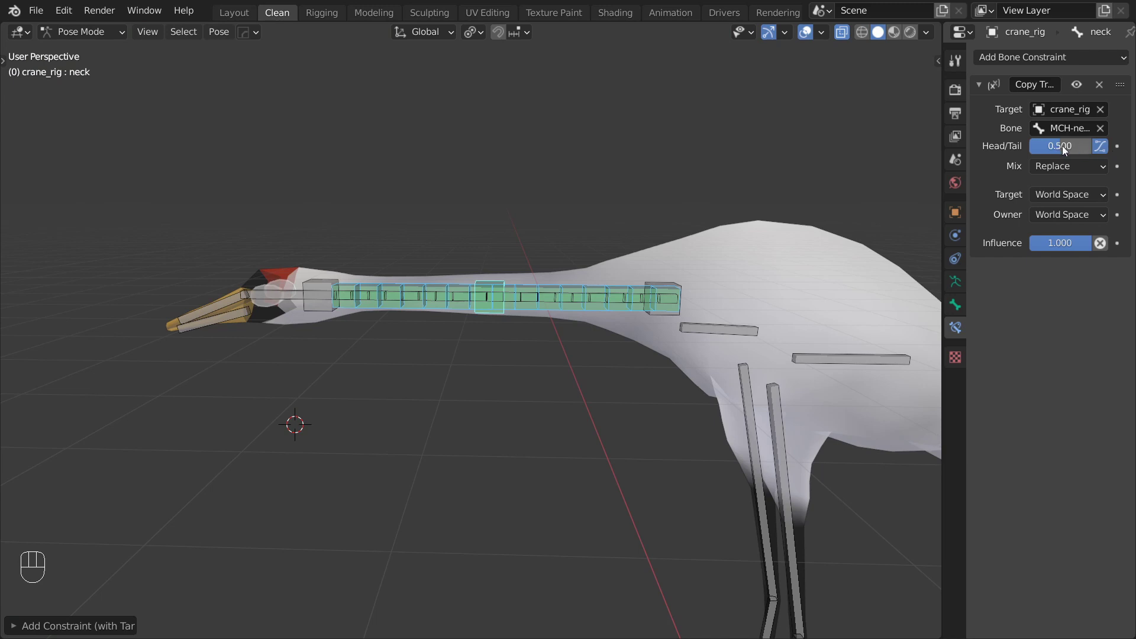
Step: Reset the original length of MCH-neck's Stretch To constraint
{"action": "left_click", "coordinate": [625, 289]}
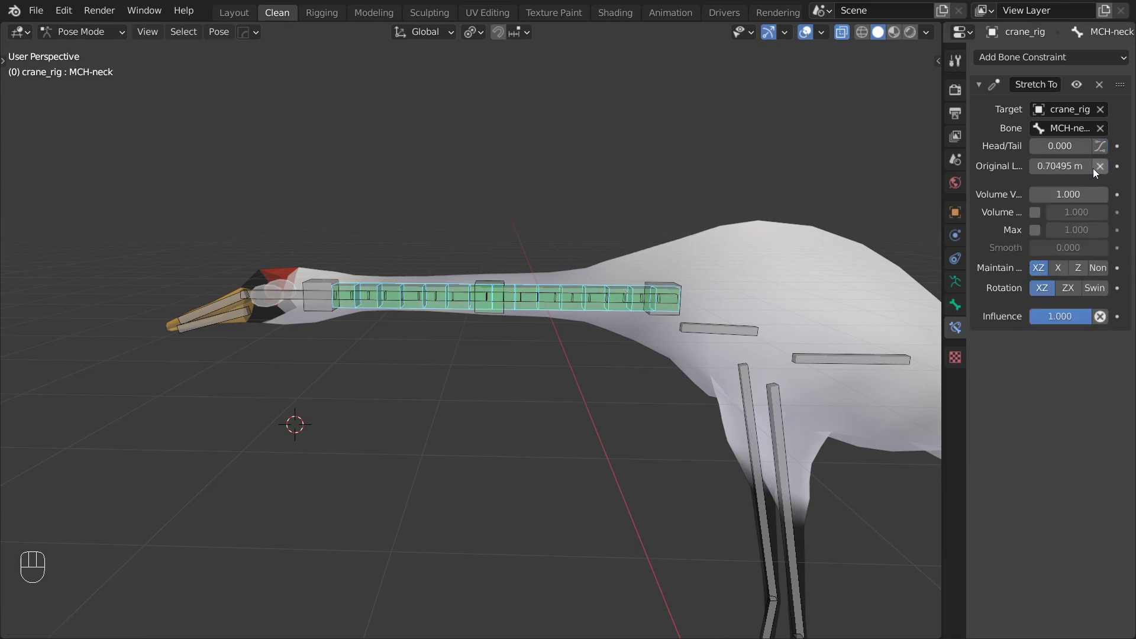
{"action": "left_click", "coordinate": [560, 301]}
{"action": "left_click_drag", "start_coordinate": [1104, 169], "coordinate": [436, 298]}
{"action": "left_click", "coordinate": [436, 299]}
{"action": "left_click", "coordinate": [1105, 173]}
Step: Move and rotate the neck end handle to test the bend, then reset it straight
{"action": "left_click", "coordinate": [316, 286]}
{"action": "key", "text": "g"}
{"action": "key", "text": "r"}
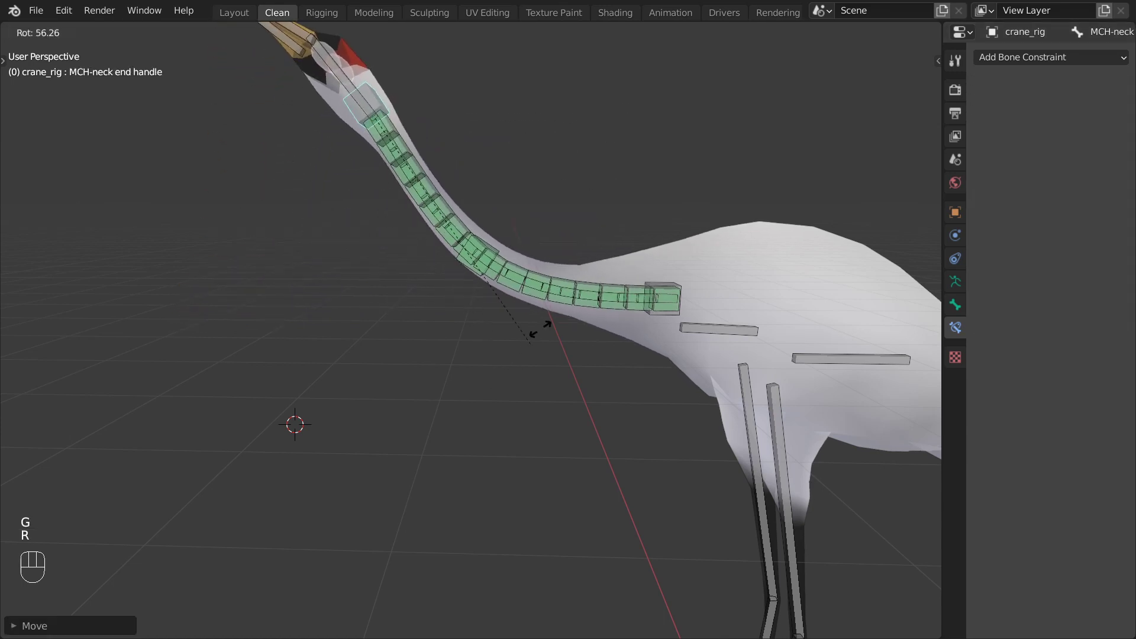
{"action": "key", "text": "g"}
{"action": "key", "text": "g"}
{"action": "key", "text": "r"}
{"action": "key", "text": "super+KP_6"}
Step: Apply the current pose of the neck control as the rest pose
{"action": "left_click", "coordinate": [501, 280]}
{"action": "key", "text": "ctrl+a"}
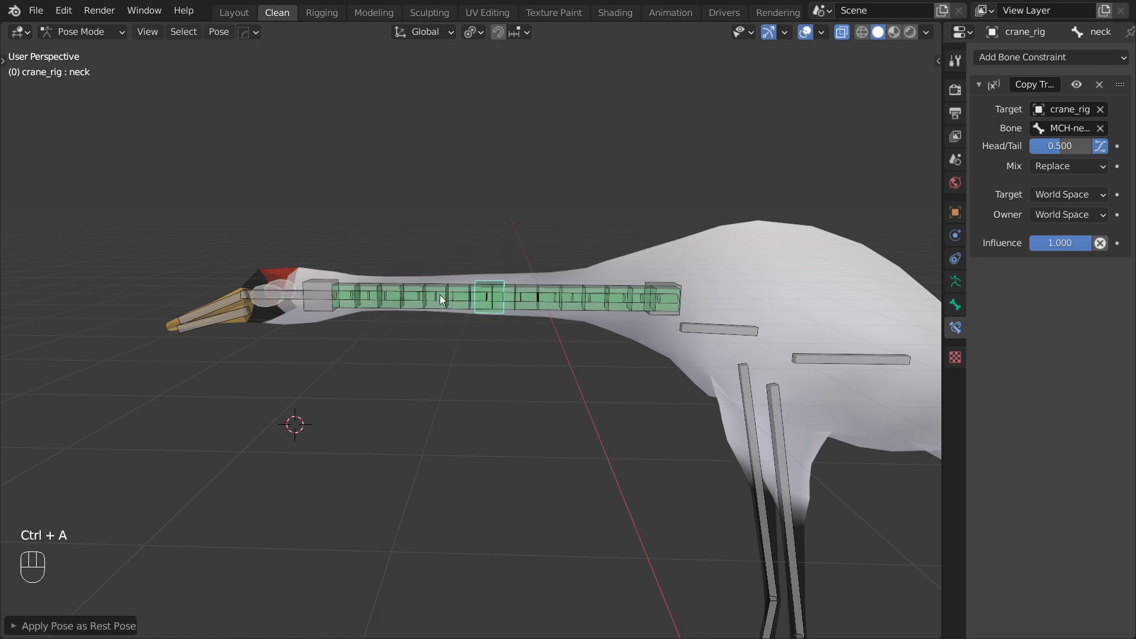
{"action": "key", "text": "super+KP_6"}
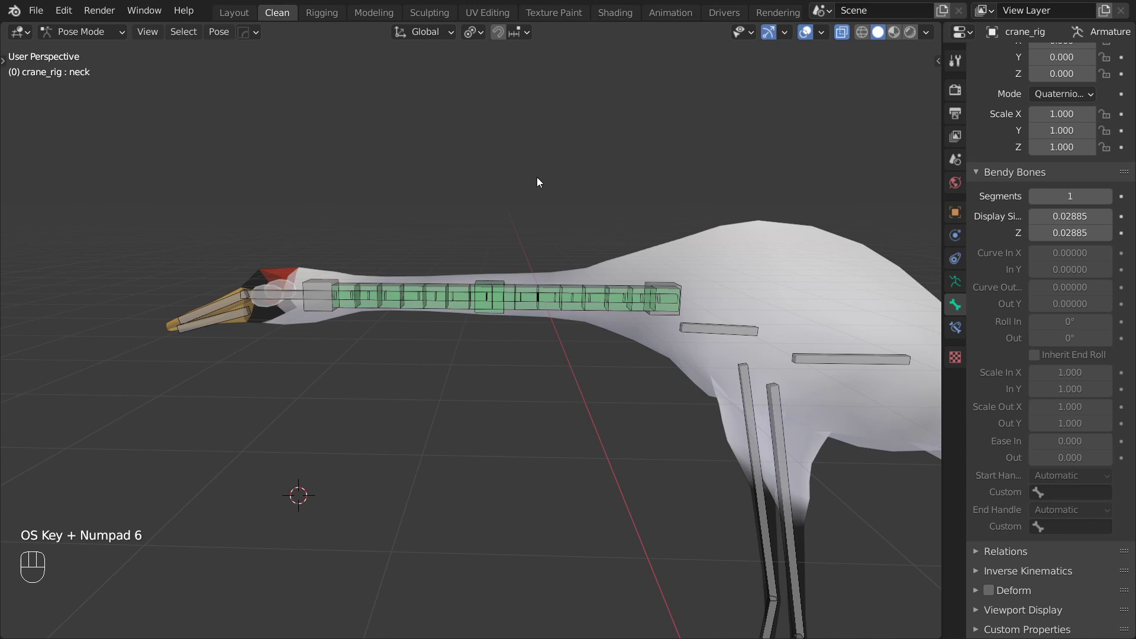
Step: Duplicate the neck bone in Edit Mode, enlarge its display and rename it BUFF-neck
{"action": "left_click", "coordinate": [488, 280]}
{"action": "left_click_drag", "start_coordinate": [91, 37], "coordinate": [89, 78]}
{"action": "key", "text": "shift+d"}
{"action": "key", "text": "s"}
{"action": "key", "text": "ctrl+alt+s"}
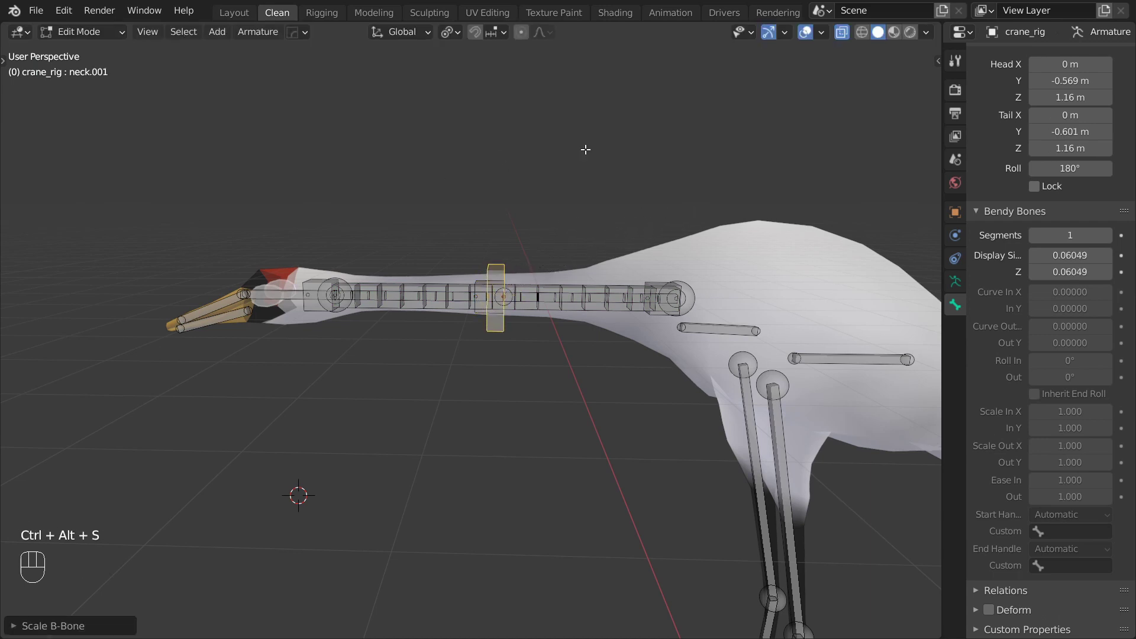
{"action": "key", "text": "F2"}
{"action": "key", "text": "shift+f"}
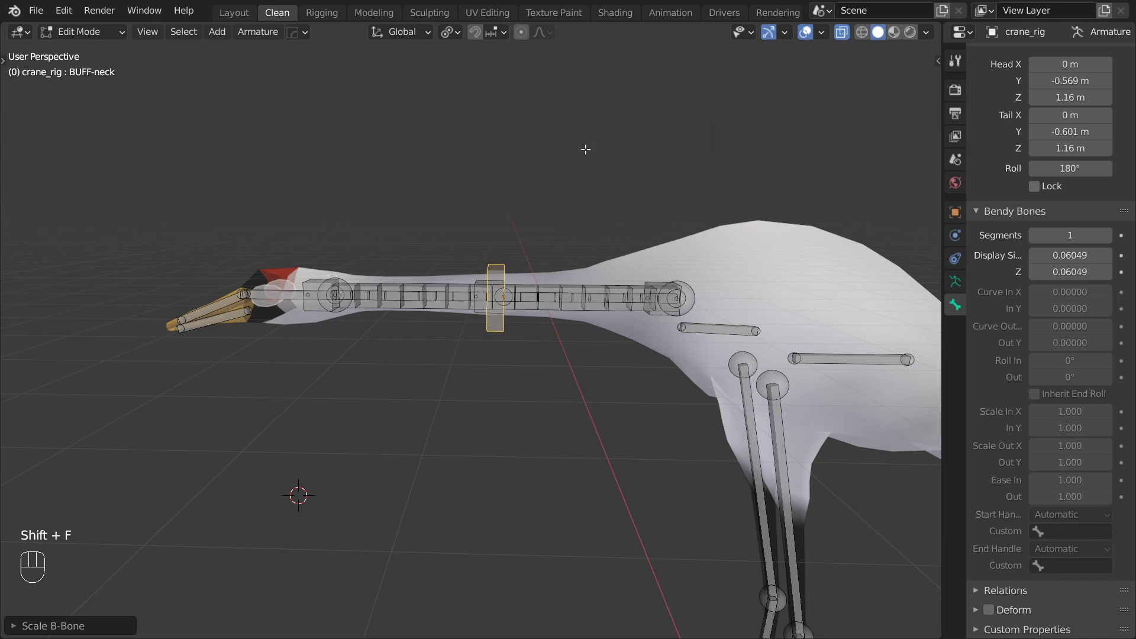
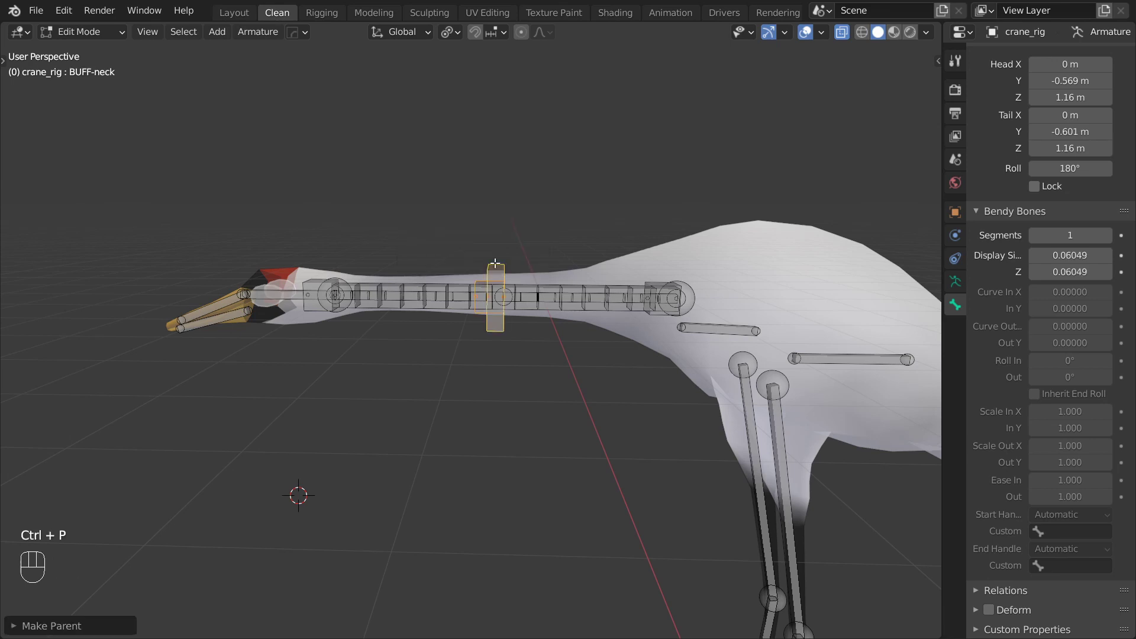
Step: Parent the neck control to BUFF-neck and delete its own constraint in Pose Mode
{"action": "left_click", "coordinate": [113, 43]}
{"action": "left_click_drag", "start_coordinate": [112, 43], "coordinate": [103, 87]}
{"action": "left_click", "coordinate": [483, 288]}
{"action": "left_click", "coordinate": [482, 282]}
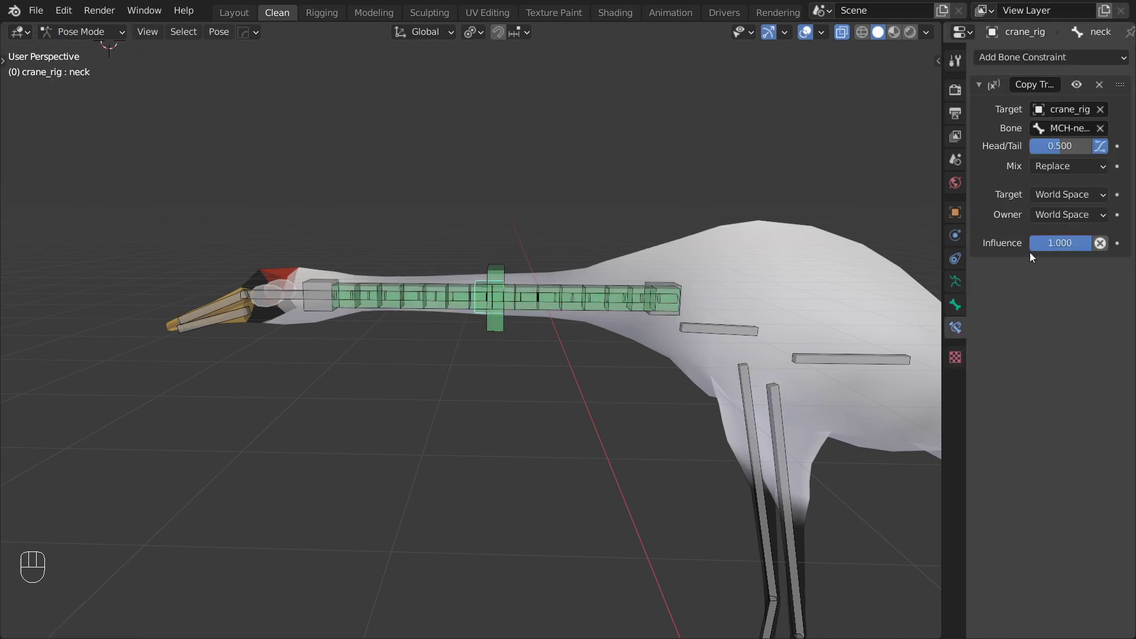
{"action": "left_click", "coordinate": [1103, 90]}
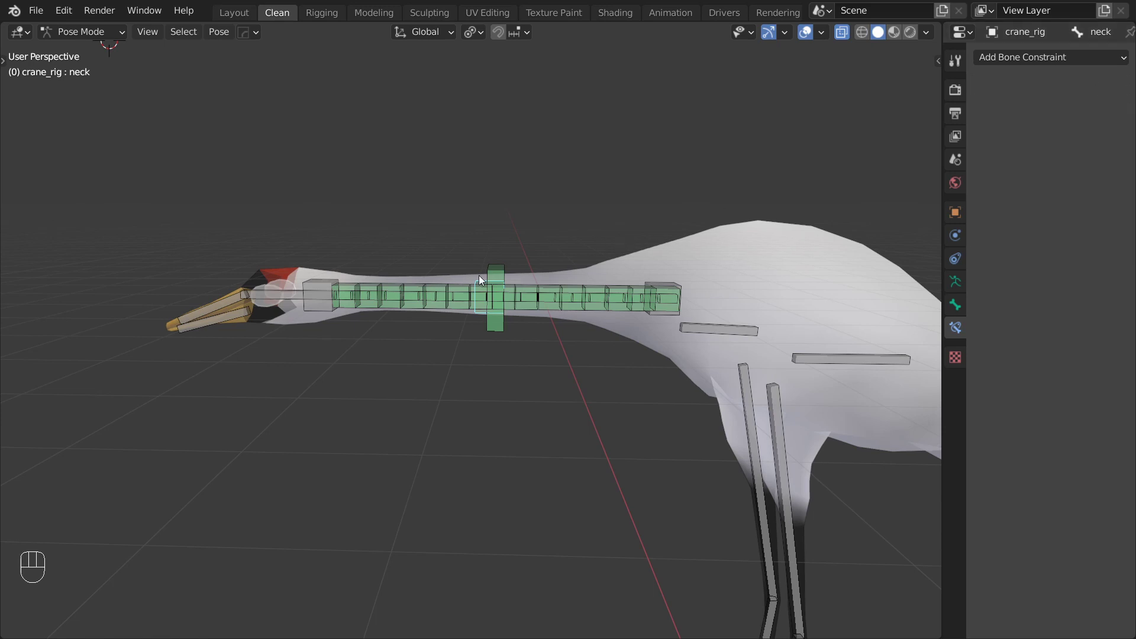
Step: Move the handle and neck control bones to test that the neck bends
{"action": "left_click", "coordinate": [483, 281]}
{"action": "key", "text": "g"}
{"action": "left_click", "coordinate": [320, 284]}
{"action": "key", "text": "g"}
{"action": "left_click", "coordinate": [546, 180]}
{"action": "left_click", "coordinate": [546, 187]}
{"action": "key", "text": "g"}
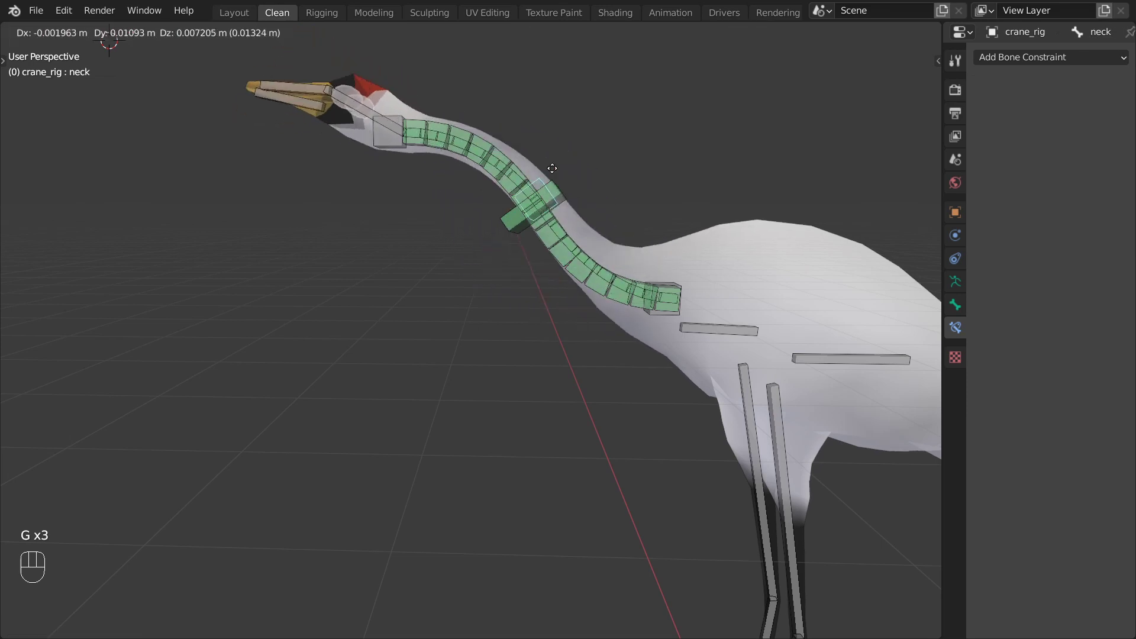
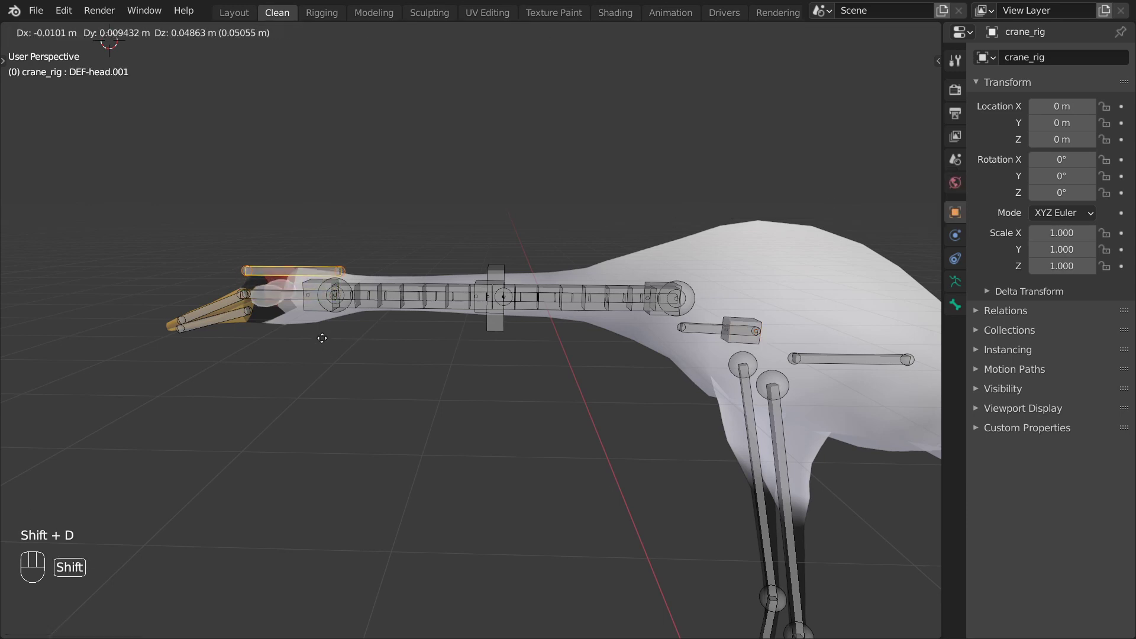
Step: Scale the head control bone and its display size, then return to Pose Mode
{"action": "key", "text": "s"}
{"action": "key", "text": "ctrl+alt+s"}
{"action": "key", "text": "F2"}
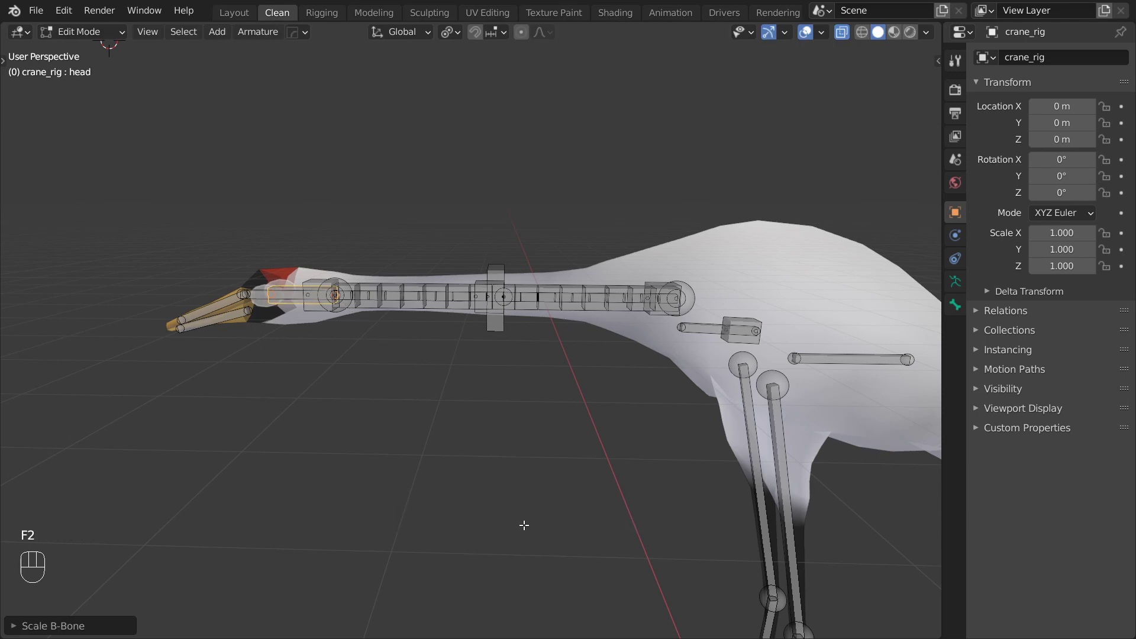
{"action": "key", "text": "alt+z"}
{"action": "left_click_drag", "start_coordinate": [119, 35], "coordinate": [104, 86]}
Step: Give the head control the WGT-head shape and the chest WGT-chest without Scale to Bone Length
{"action": "left_click", "coordinate": [283, 297]}
{"action": "left_click_drag", "start_coordinate": [1075, 447], "coordinate": [1004, 571]}
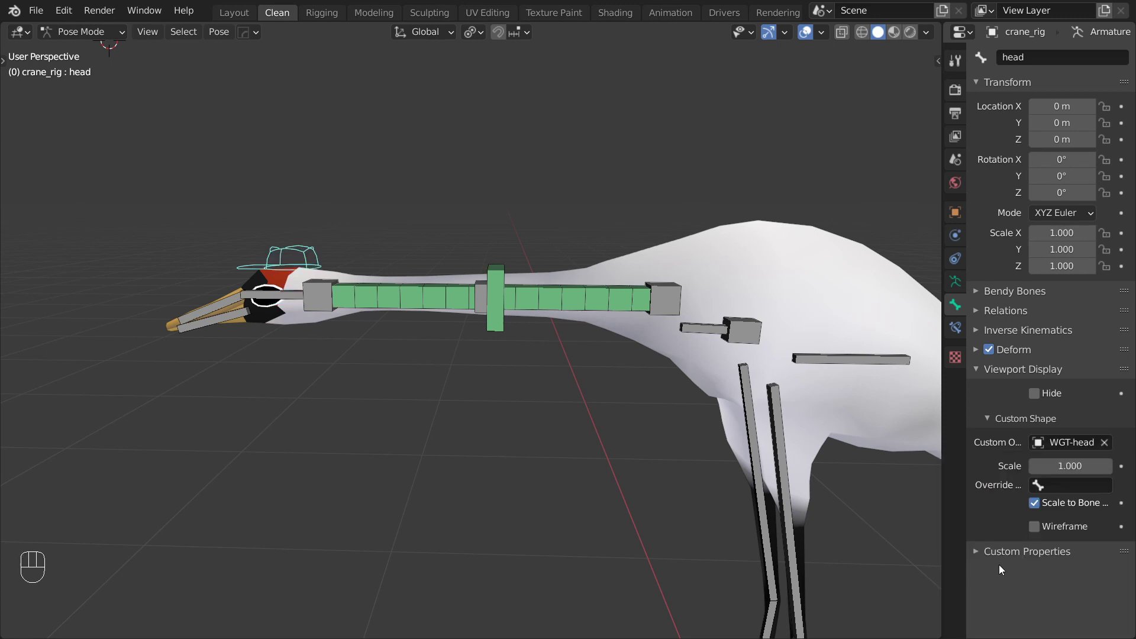
{"action": "left_click", "coordinate": [733, 321]}
{"action": "left_click_drag", "start_coordinate": [1065, 442], "coordinate": [1019, 514]}
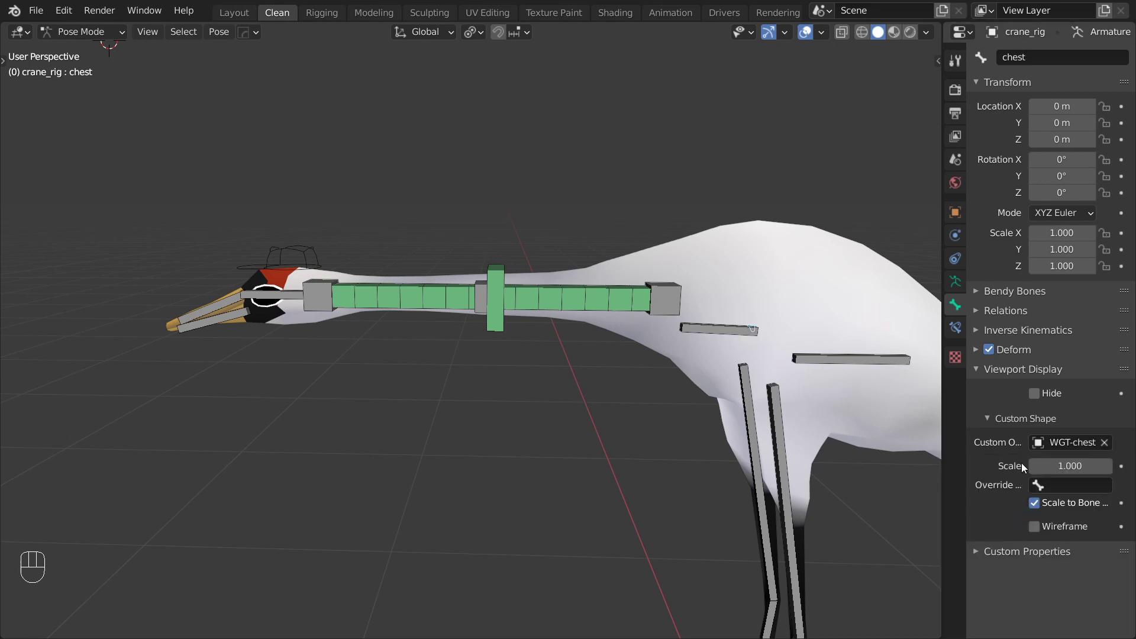
{"action": "left_click", "coordinate": [1083, 508]}
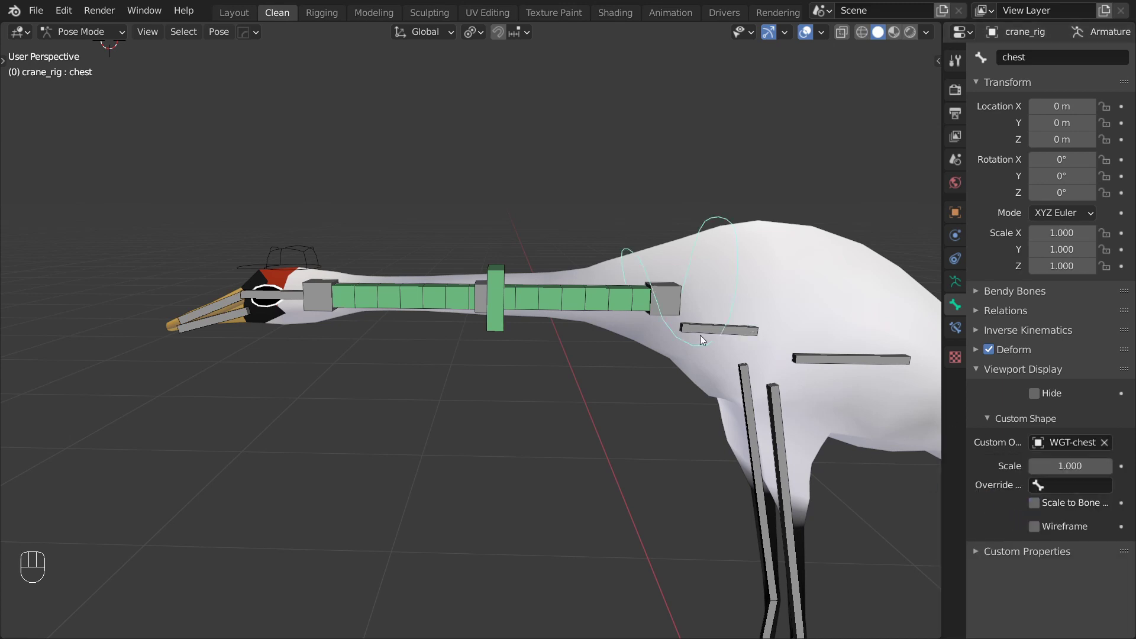
Step: Give the neck control the WGT-neck shape and test-move the neck and chest controls
{"action": "left_click", "coordinate": [484, 284]}
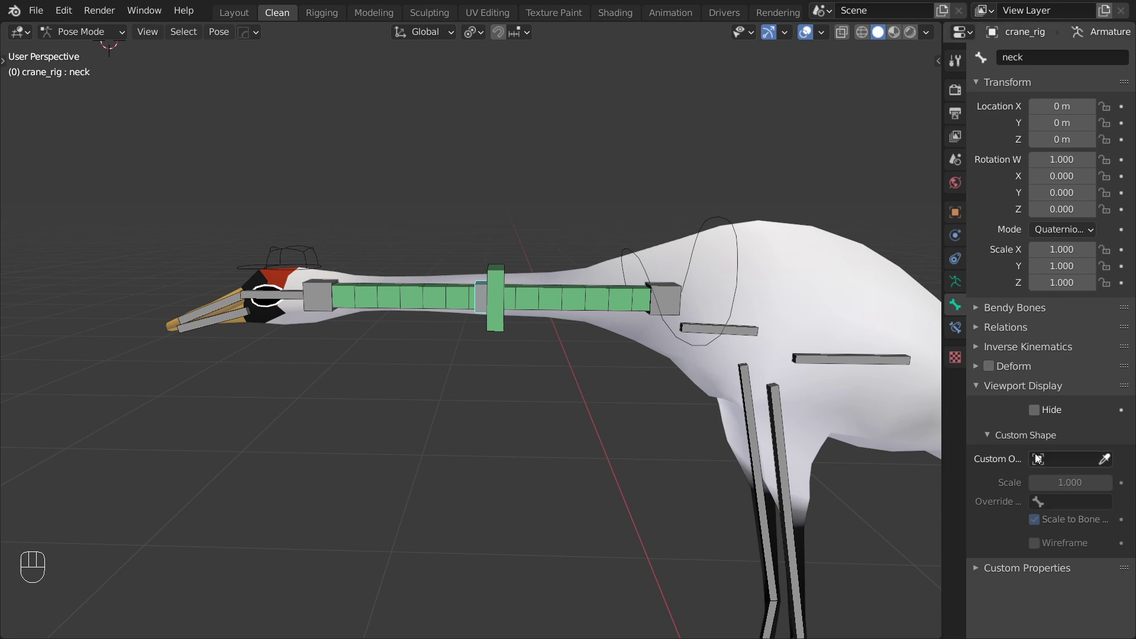
{"action": "left_click_drag", "start_coordinate": [1062, 467], "coordinate": [1038, 422]}
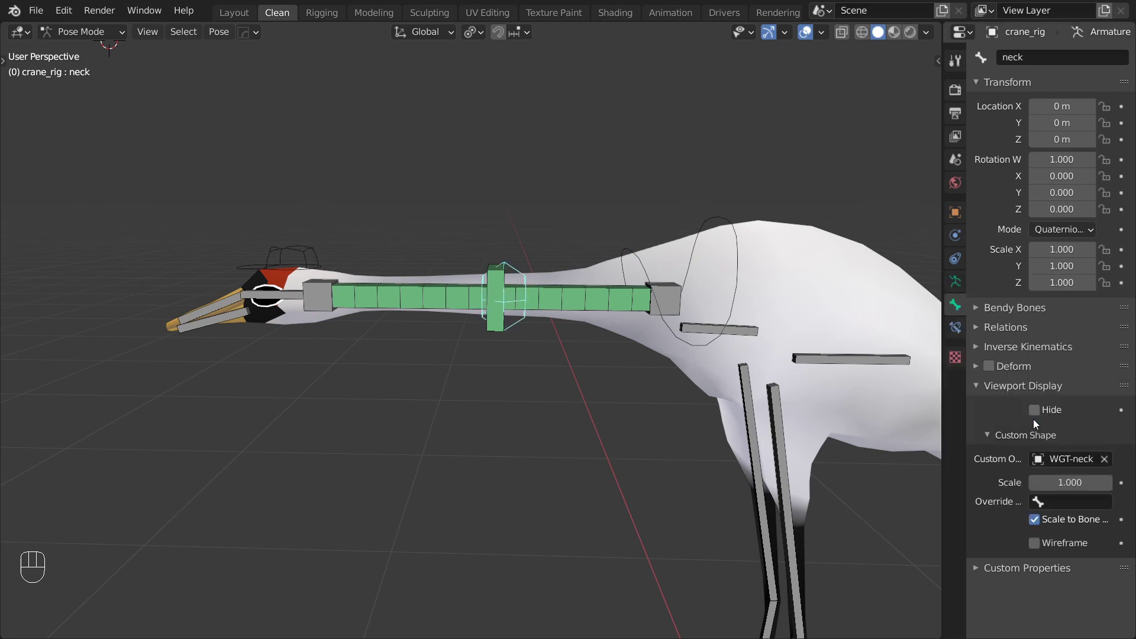
{"action": "left_click", "coordinate": [280, 248]}
{"action": "key", "text": "g"}
{"action": "left_click", "coordinate": [722, 219]}
{"action": "key", "text": "g"}
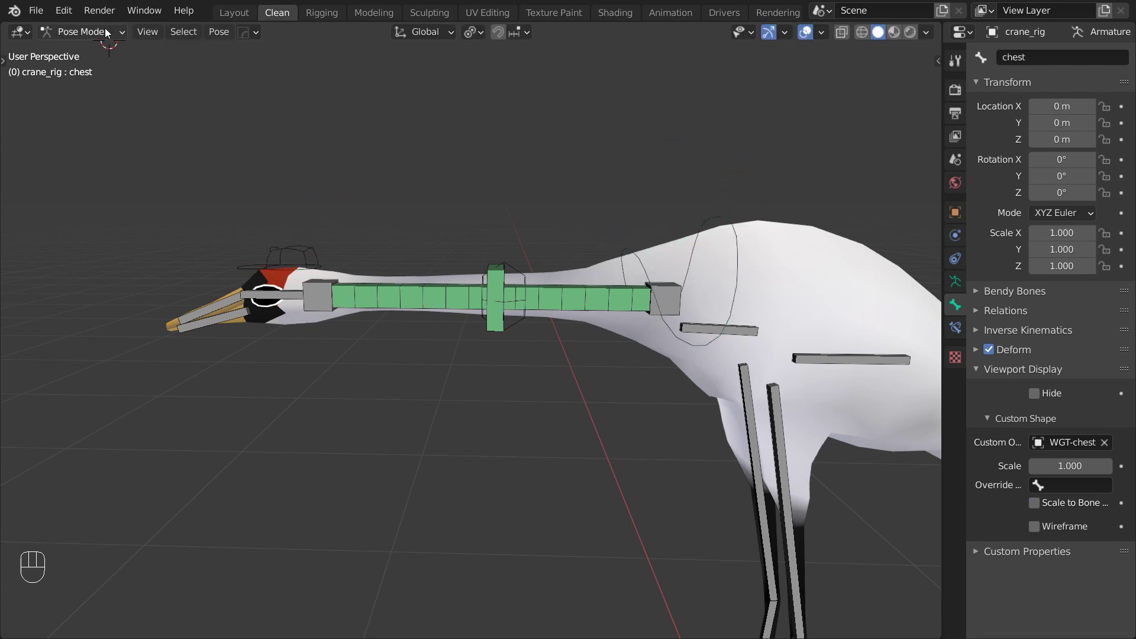
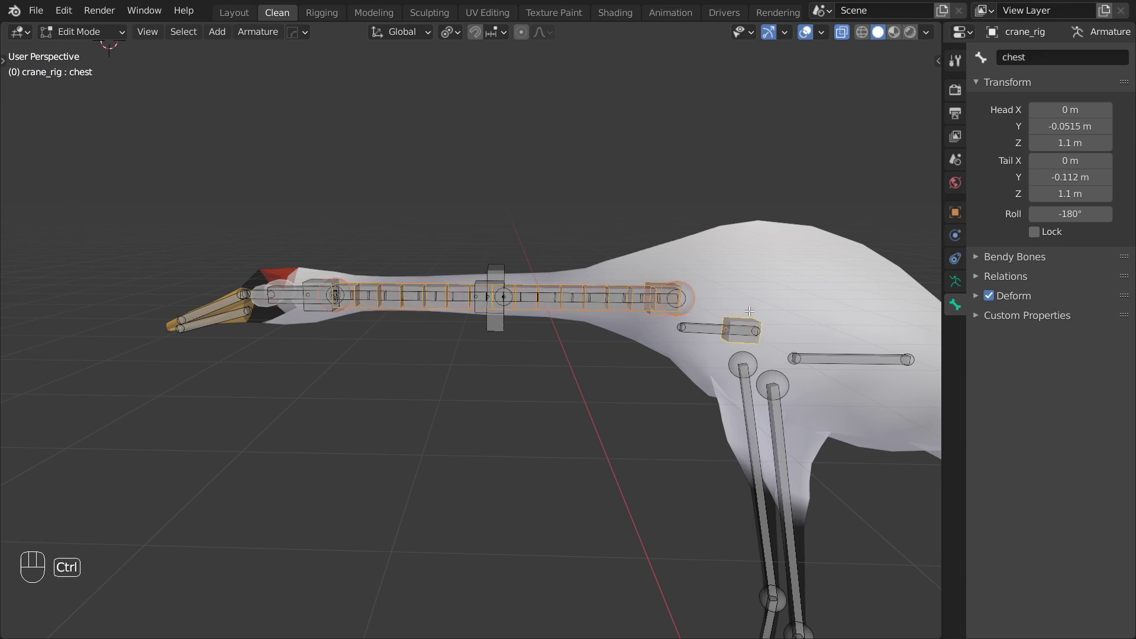
Step: Parent the neck bones to the chest and try a test move of the head in Pose Mode
{"action": "key", "text": "ctrl+p"}
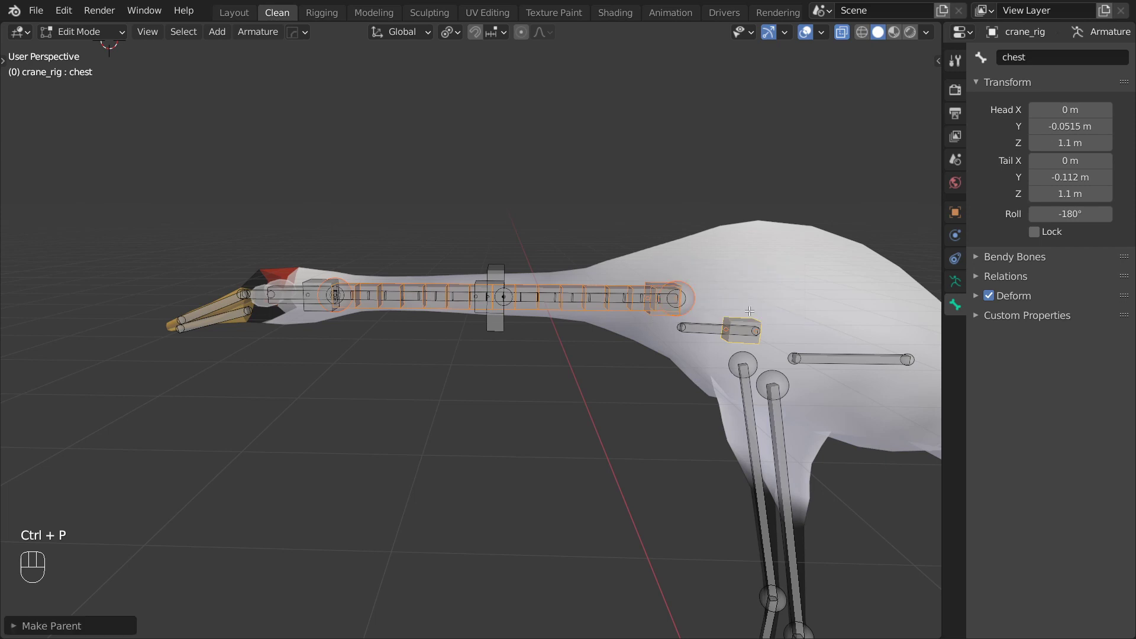
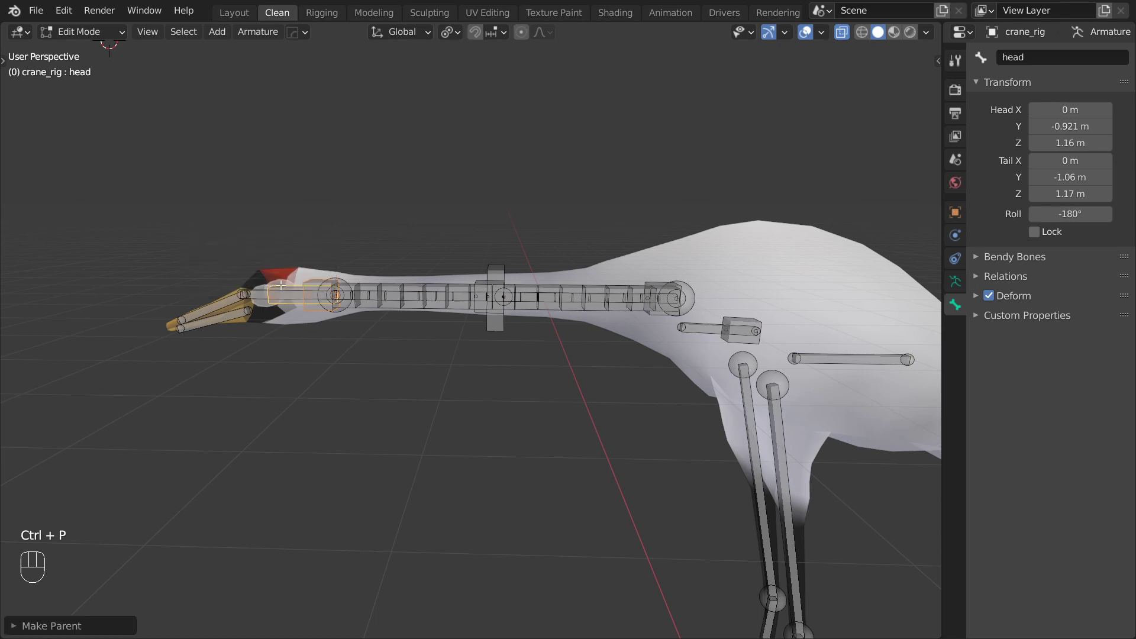
{"action": "left_click_drag", "start_coordinate": [100, 30], "coordinate": [100, 87]}
{"action": "key", "text": "g"}
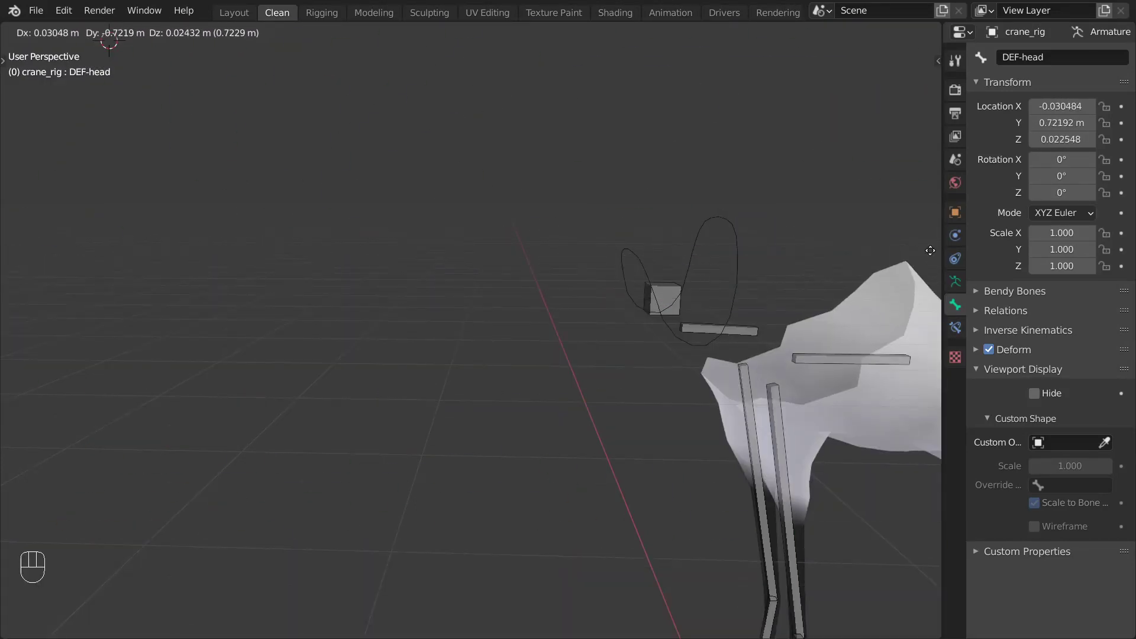
{"action": "key", "text": "super+KP_6"}
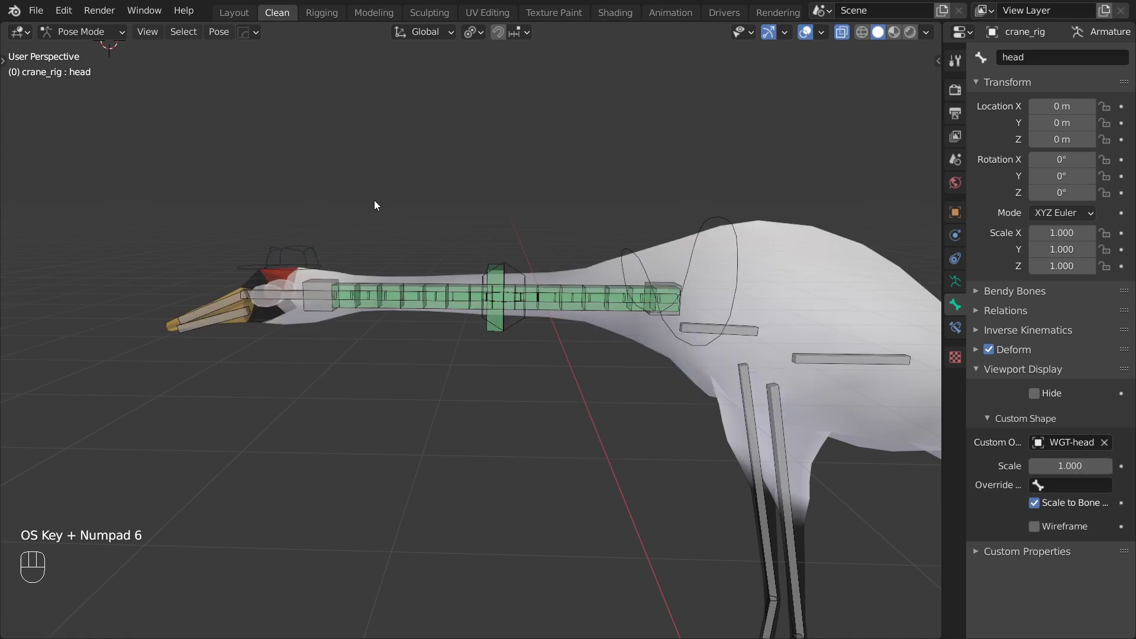
Step: Clear the head bone's parent in Edit Mode and return to posing with the head control selected
{"action": "left_click", "coordinate": [320, 251]}
{"action": "key", "text": "Tab"}
{"action": "key", "text": "alt+p"}
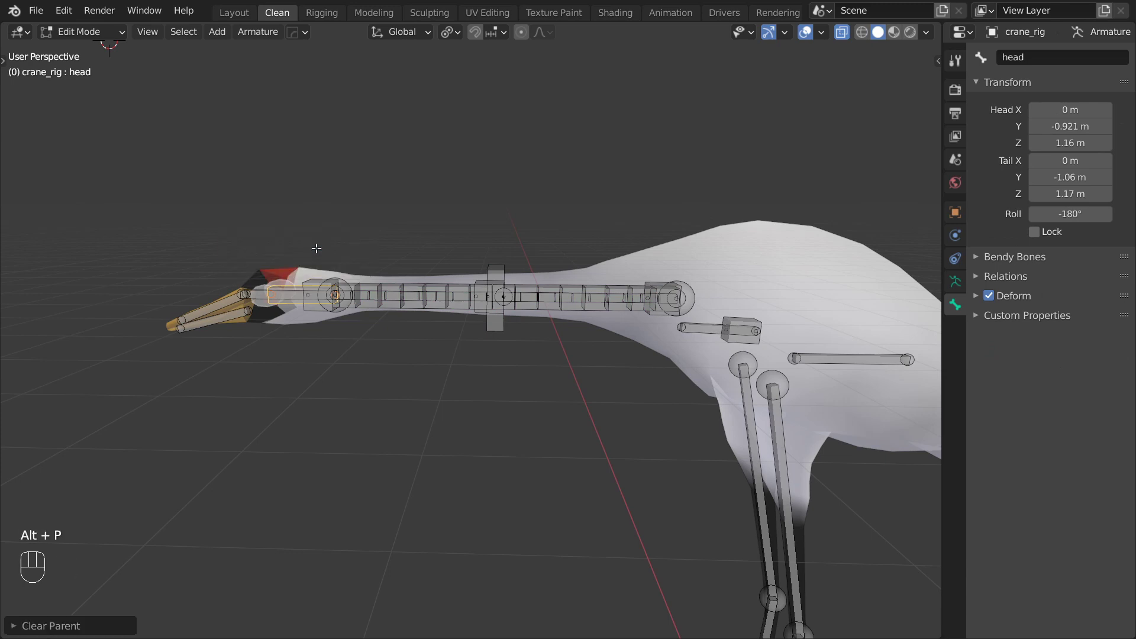
{"action": "key", "text": "Tab"}
{"action": "left_click", "coordinate": [301, 255]}
Step: Move the head control up and far out to check the neck curves smoothly, ending on MCH-neck
{"action": "key", "text": "g"}
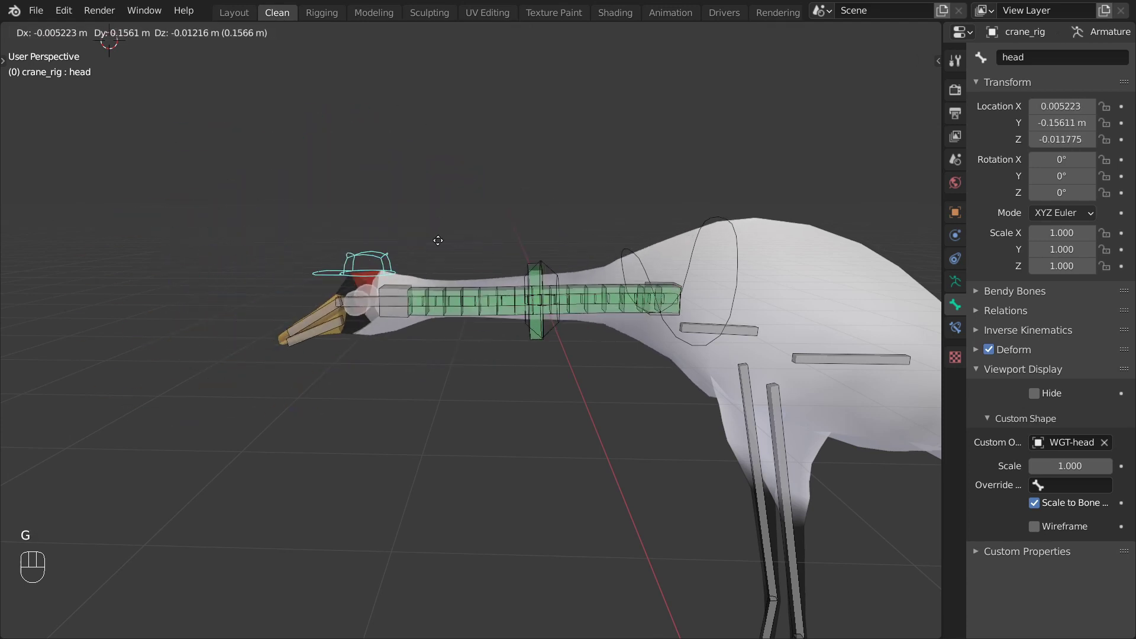
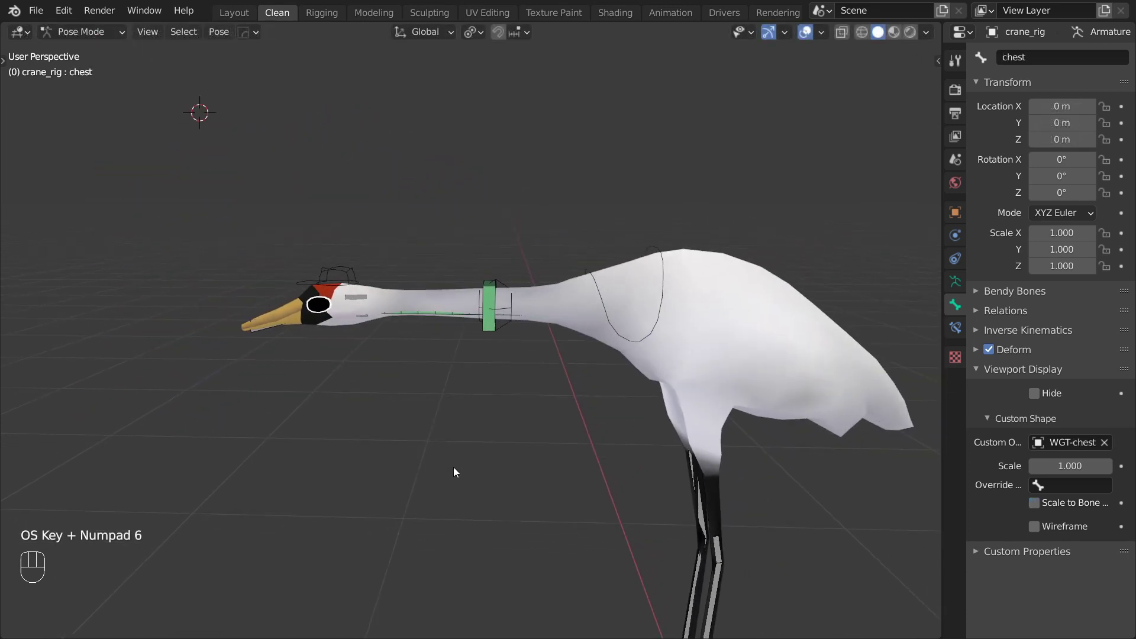
{"action": "left_click", "coordinate": [341, 271]}
{"action": "key", "text": "g"}
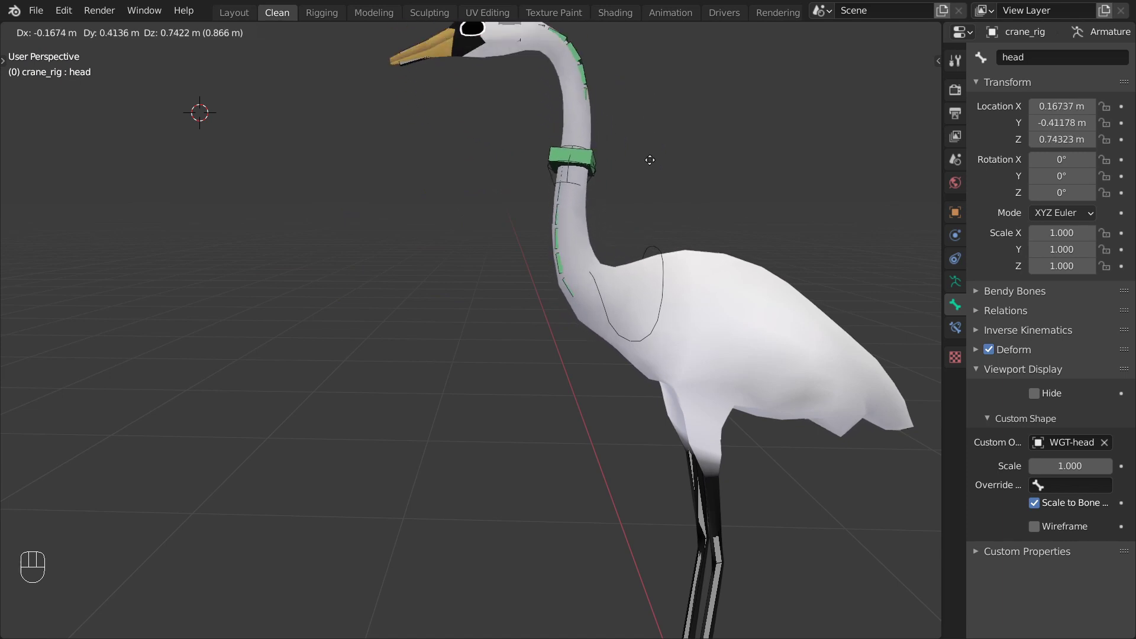
{"action": "left_click_drag", "start_coordinate": [642, 230], "coordinate": [645, 266]}
{"action": "key", "text": "g"}
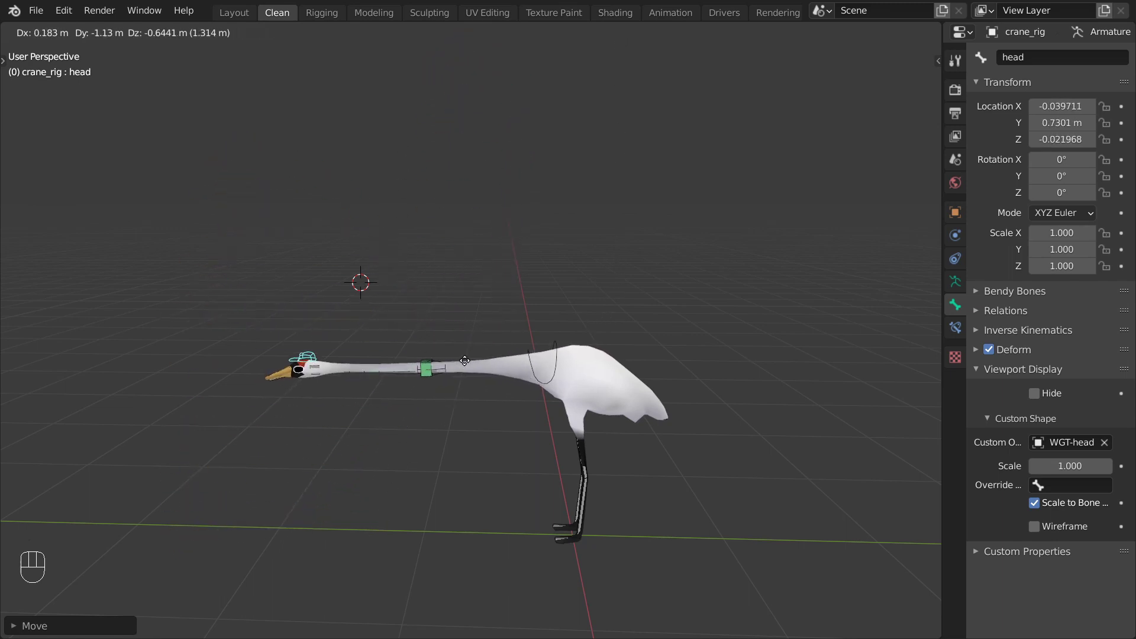
{"action": "key", "text": "g"}
{"action": "key", "text": "alt+z"}
{"action": "left_click", "coordinate": [429, 116]}
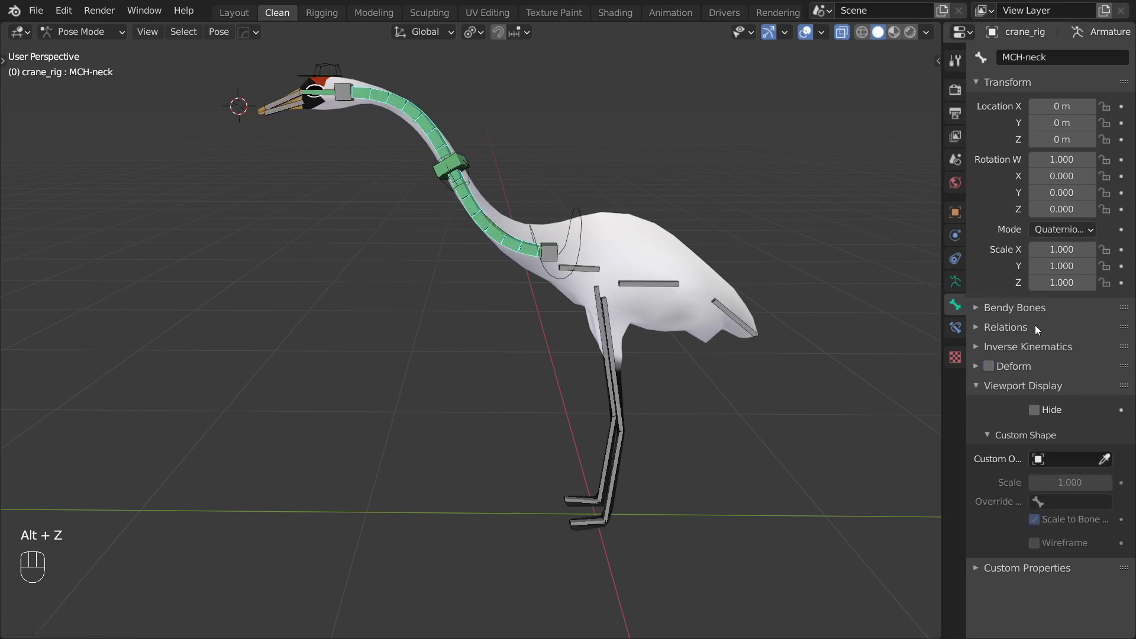
Step: Try several Ease In/Out values on MCH-neck against head moves, settling at -1.280
{"action": "left_click", "coordinate": [1041, 317]}
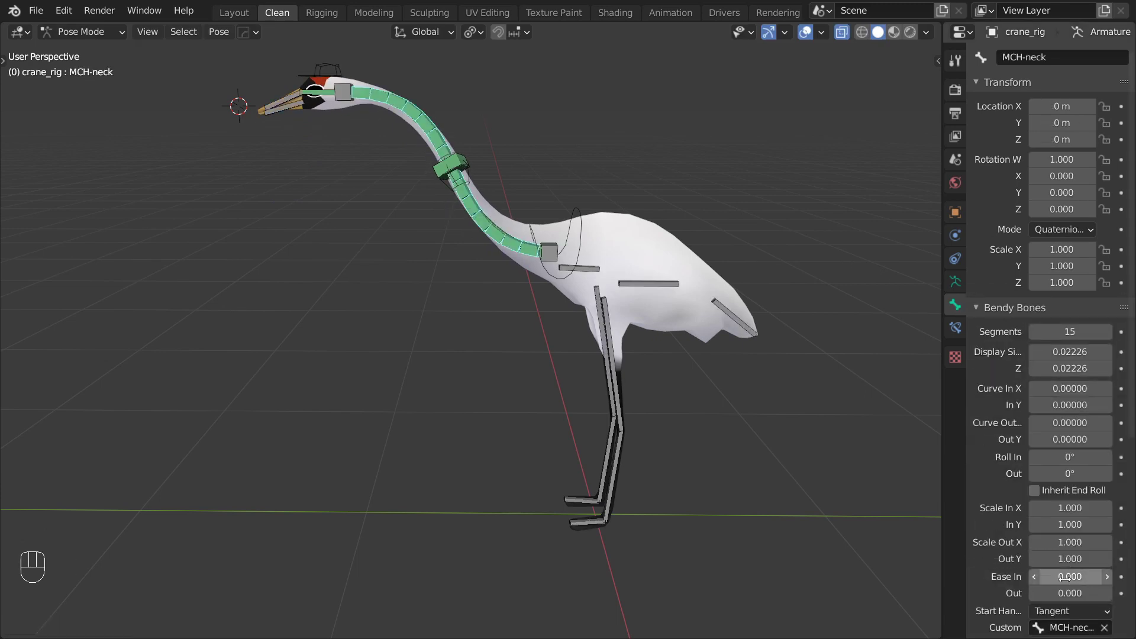
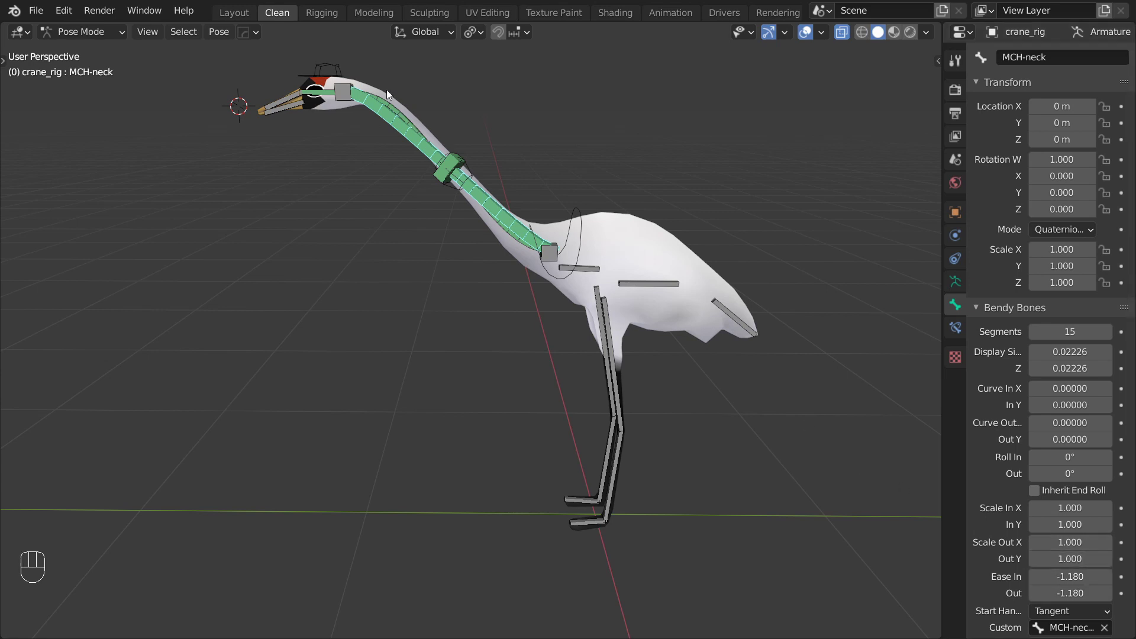
{"action": "left_click", "coordinate": [344, 69]}
{"action": "key", "text": "g"}
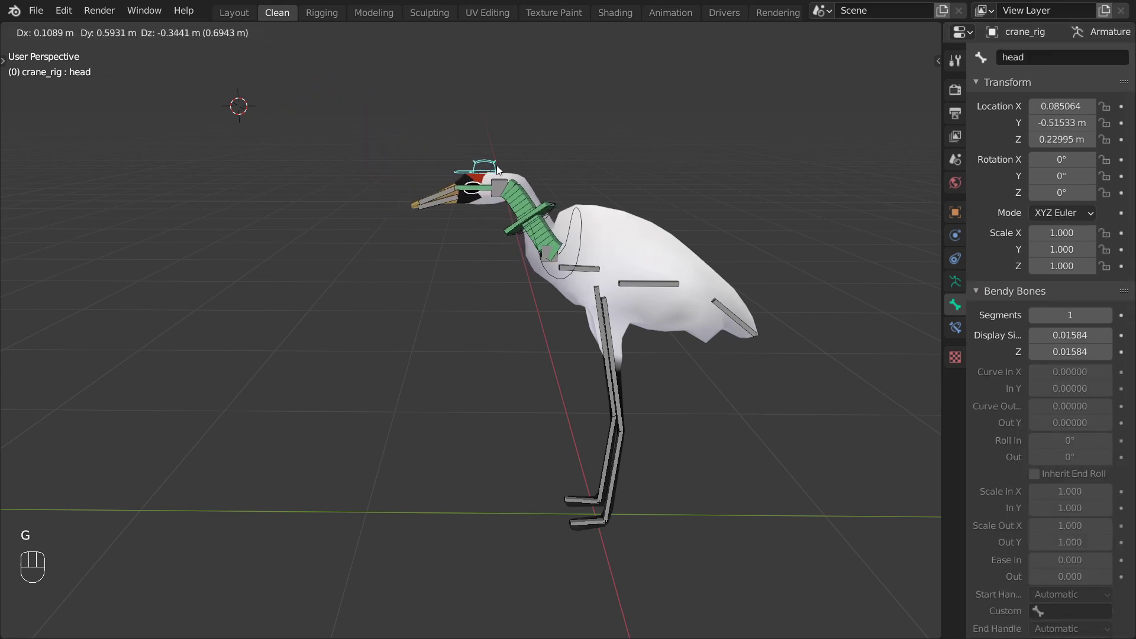
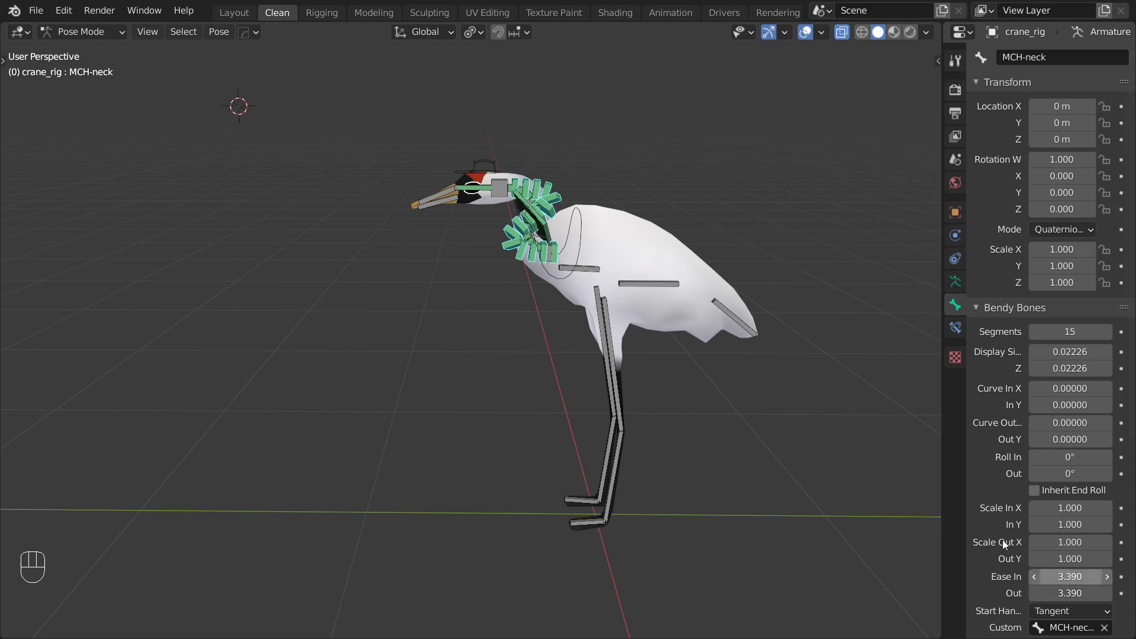
{"action": "left_click", "coordinate": [480, 156]}
{"action": "key", "text": "g"}
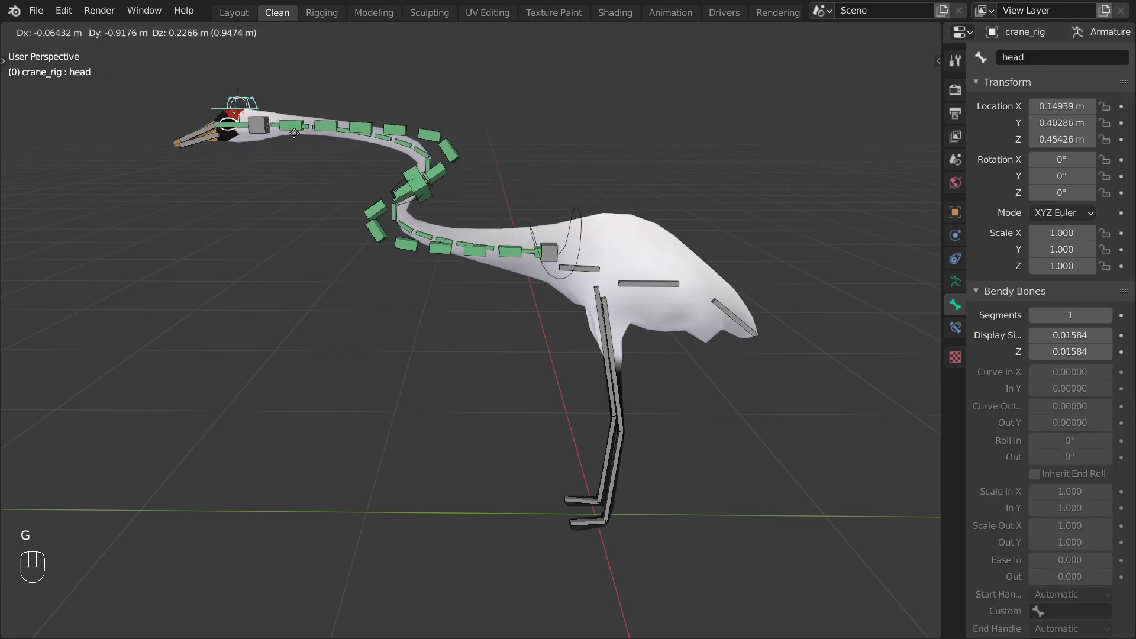
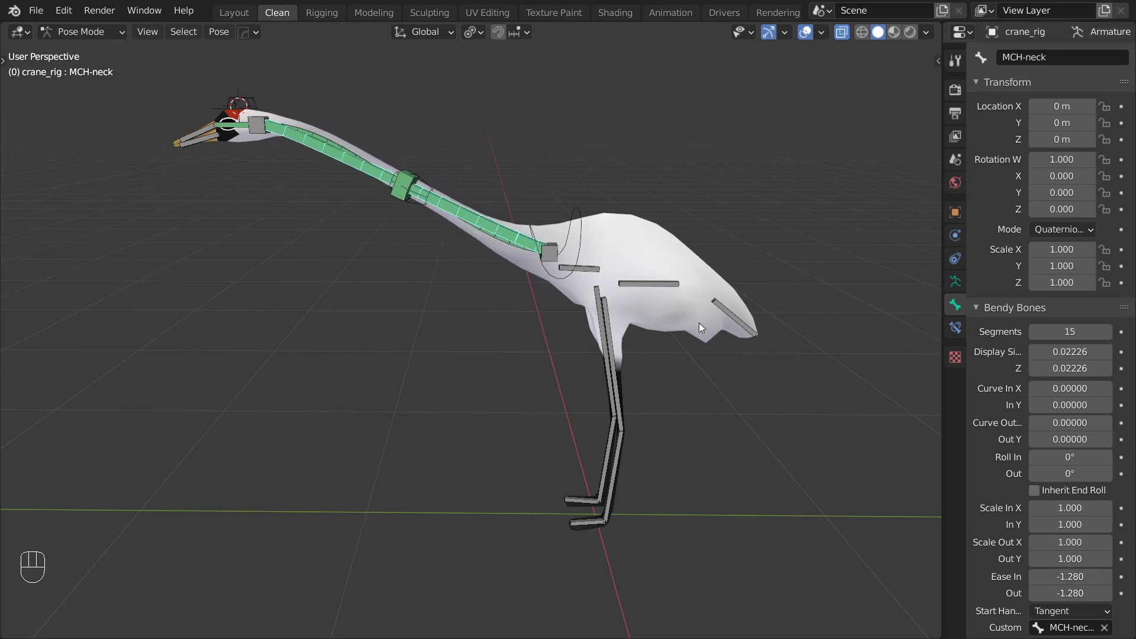
{"action": "key", "text": "super+KP_6"}
Step: Duplicate the MCH-neck end handle bone in place in Edit Mode
{"action": "left_click", "coordinate": [336, 195]}
{"action": "left_click_drag", "start_coordinate": [111, 31], "coordinate": [105, 73]}
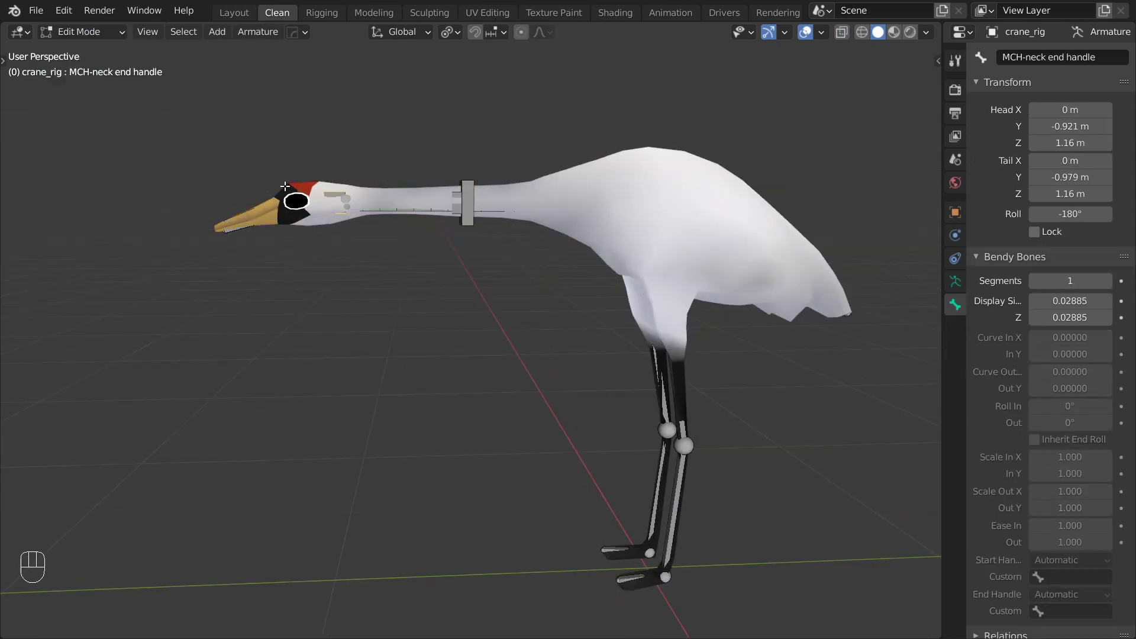
{"action": "key", "text": "alt+z"}
{"action": "key", "text": "shift+d"}
Step: Resize the copy and rename it MCH-neck length ref, returning to Pose Mode
{"action": "key", "text": "s"}
{"action": "key", "text": "ctrl+alt+s"}
{"action": "key", "text": "s"}
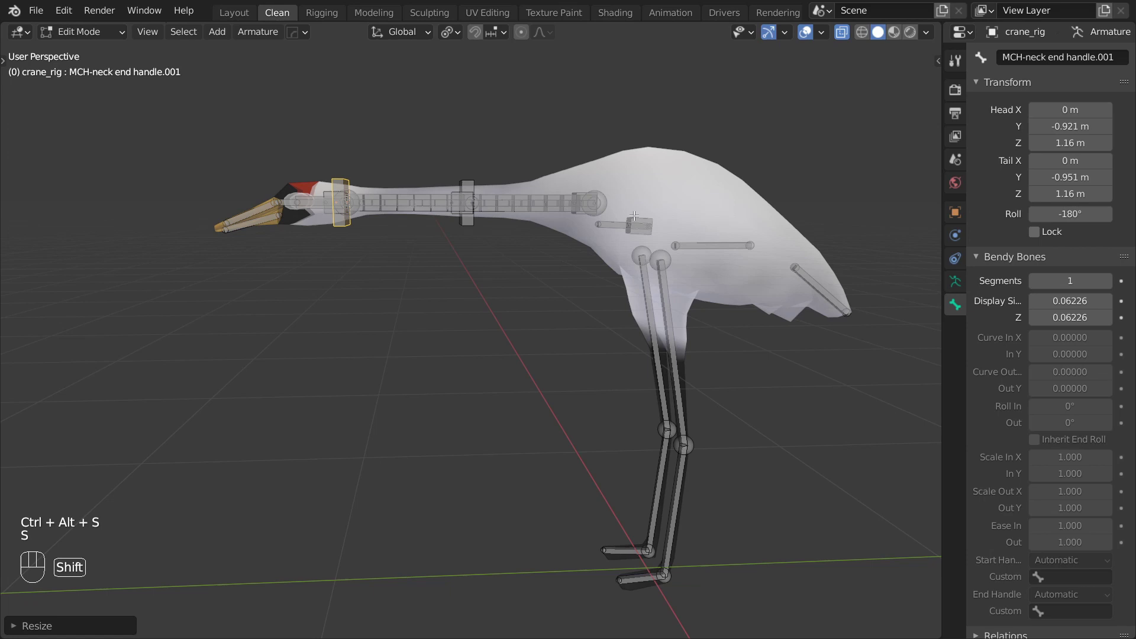
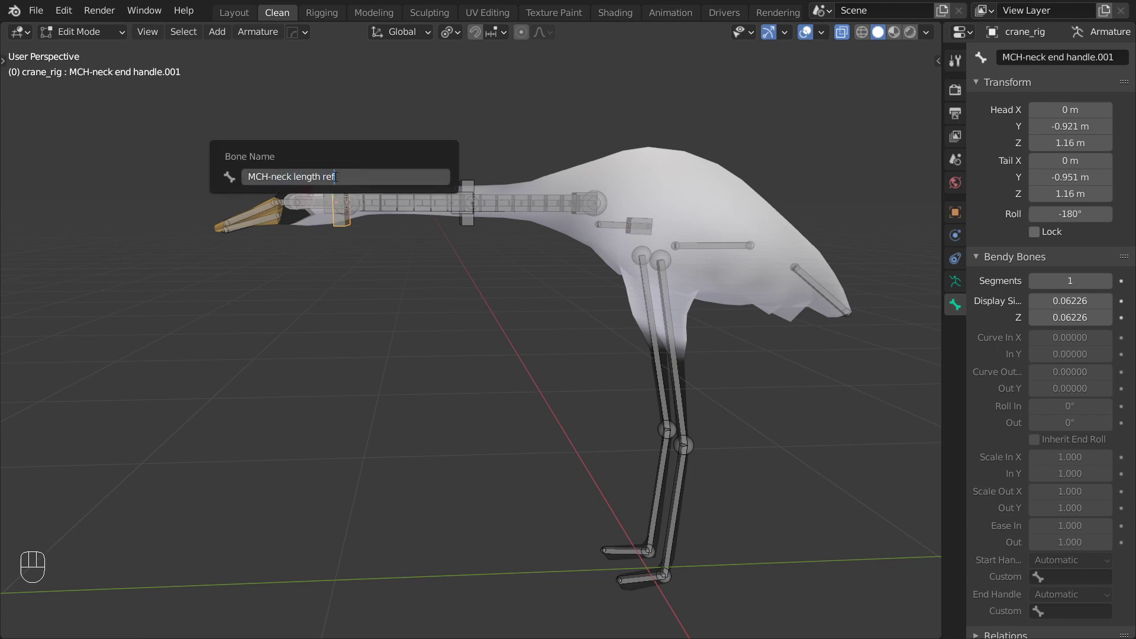
{"action": "key", "text": "ctrl+Tab"}
{"action": "key", "text": "g"}
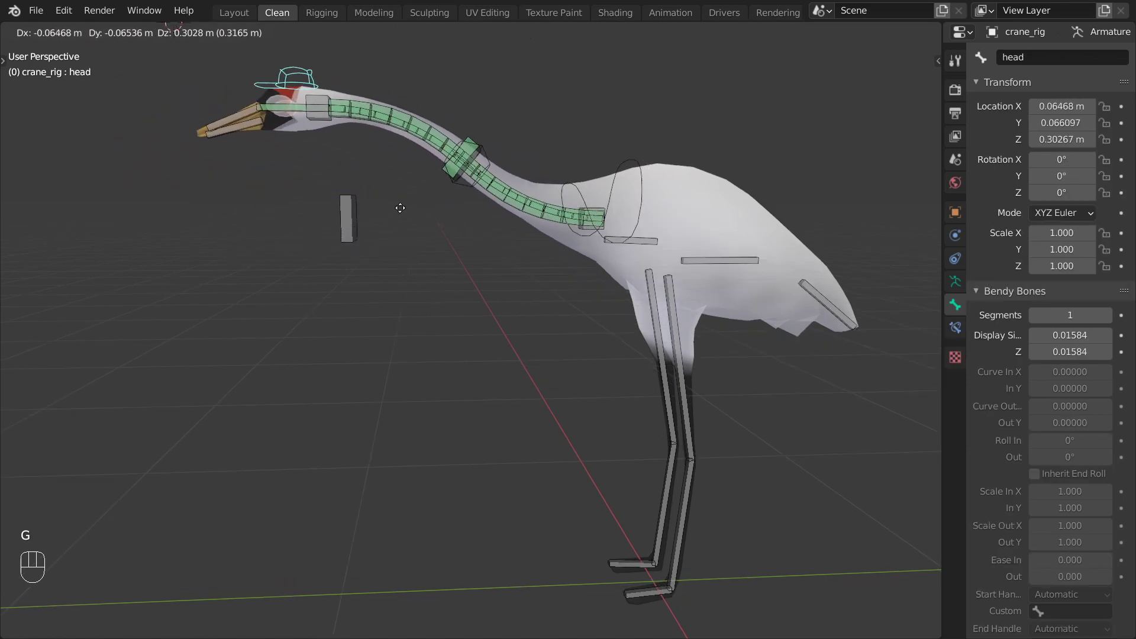
Step: Add a driver to MCH-neck's Ease Out and show a Drivers editor beside the 3D view
{"action": "left_click", "coordinate": [413, 208]}
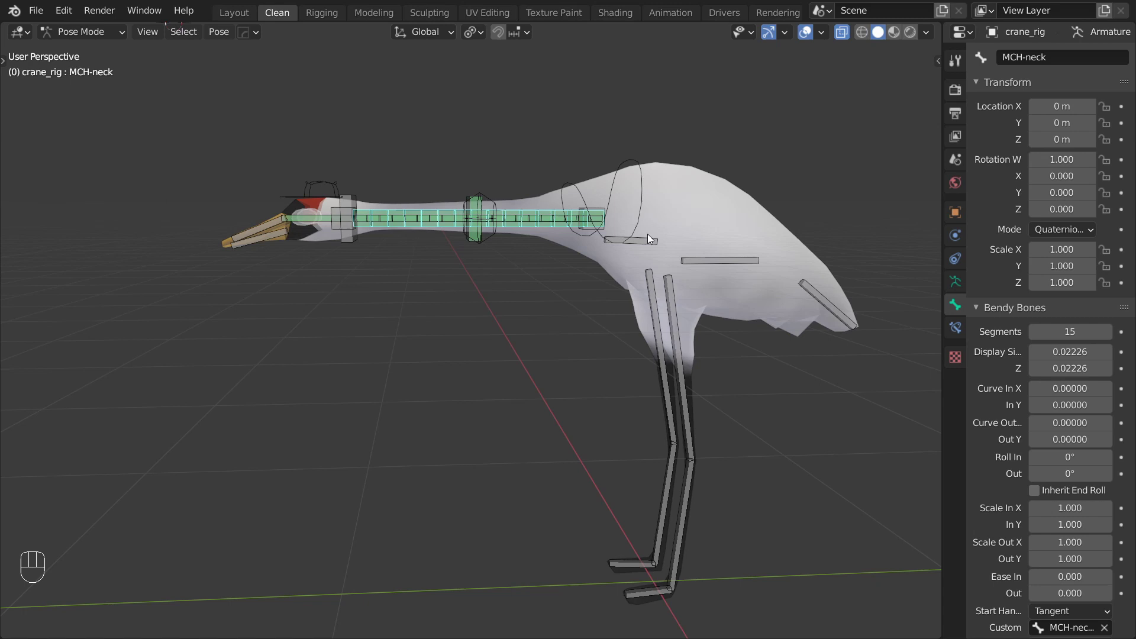
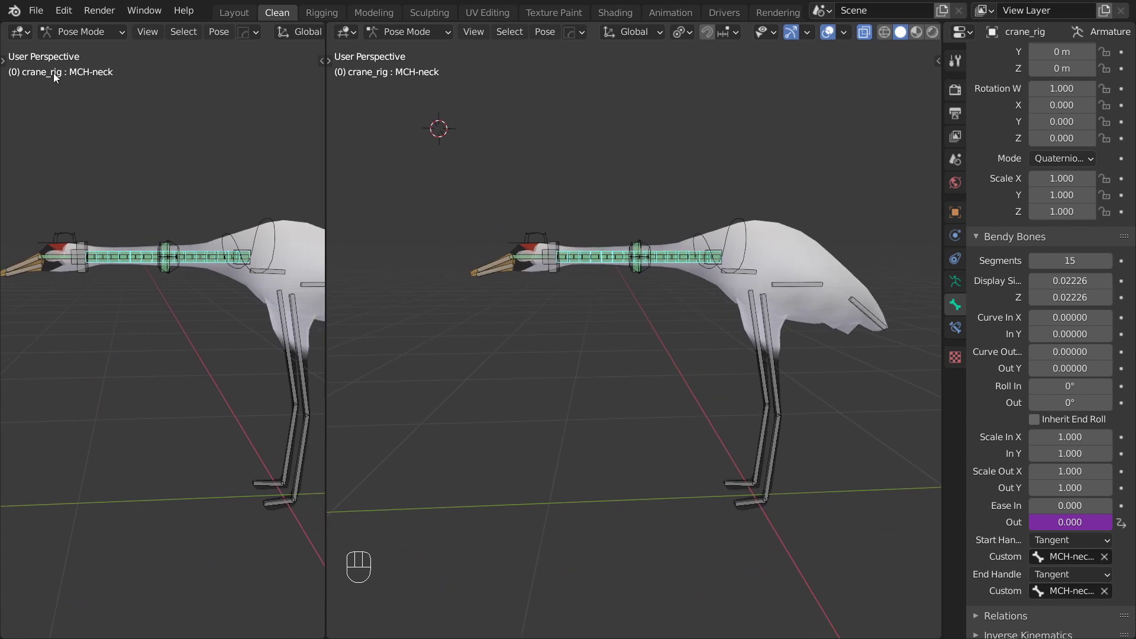
{"action": "left_click_drag", "start_coordinate": [20, 39], "coordinate": [214, 145]}
{"action": "left_click", "coordinate": [61, 103]}
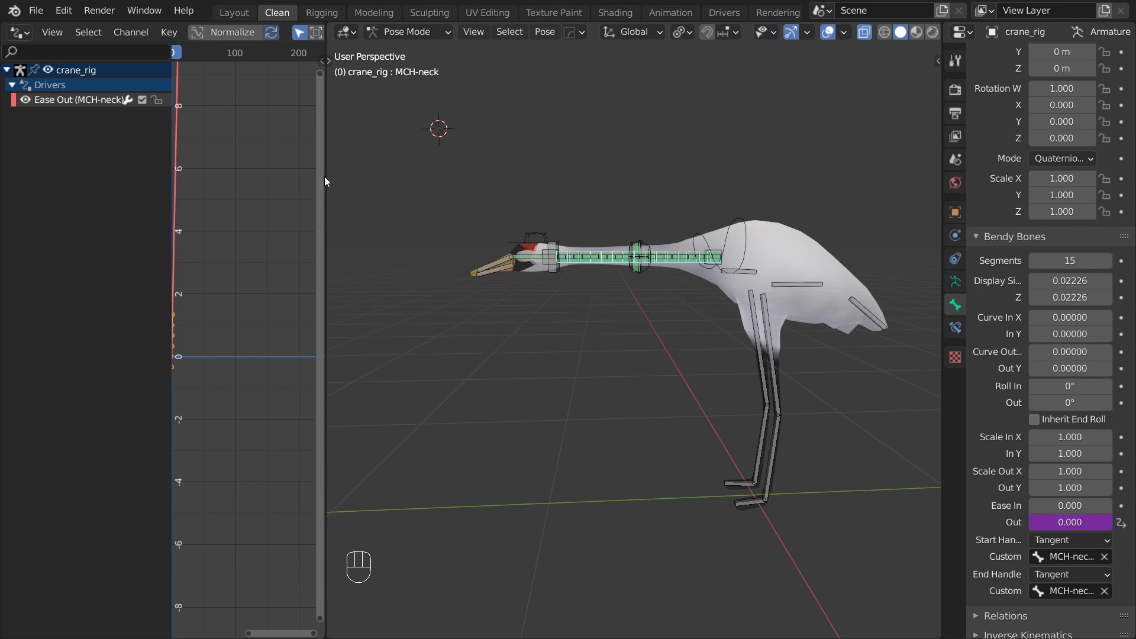
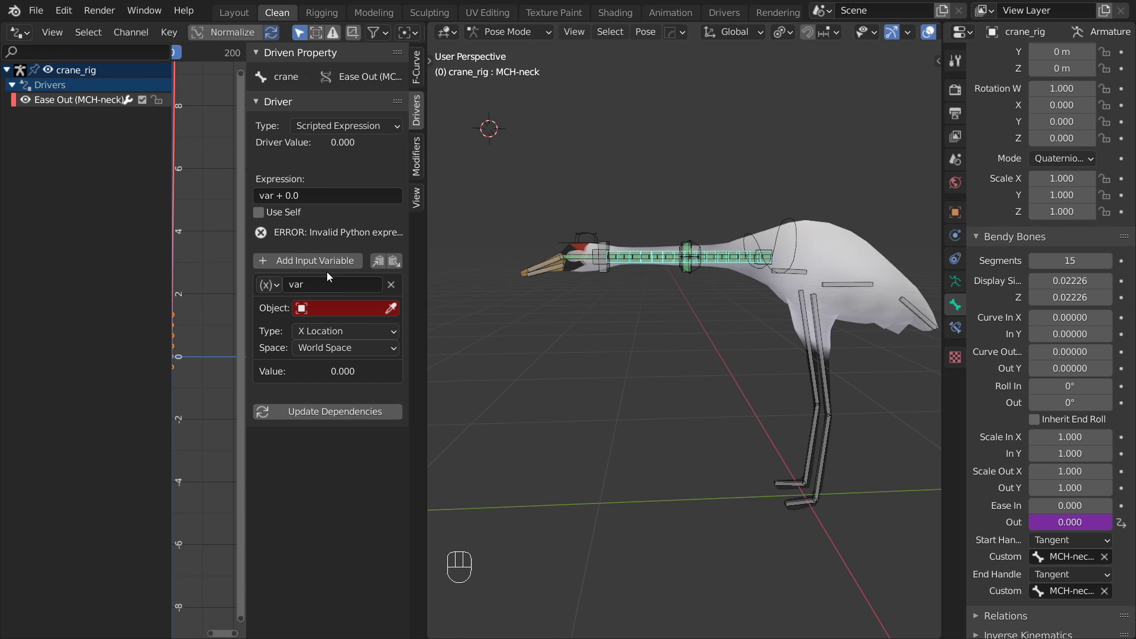
Step: Make the driver's two variables, dist and dist_ref, Distance-type variables
{"action": "left_click_drag", "start_coordinate": [274, 293], "coordinate": [299, 368]}
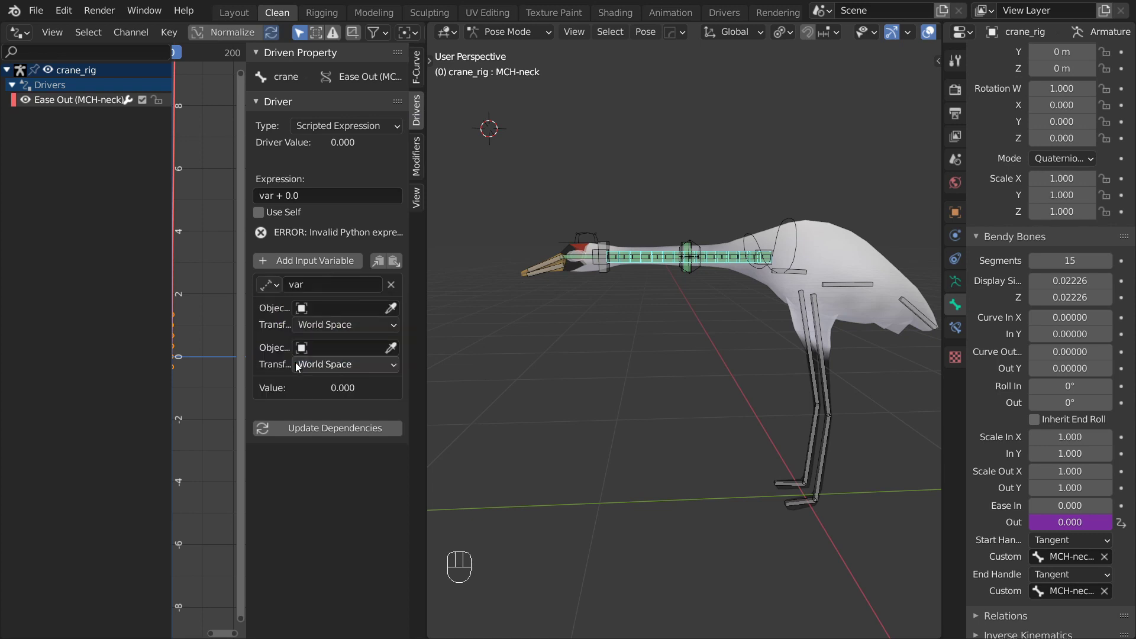
{"action": "left_click", "coordinate": [314, 259]}
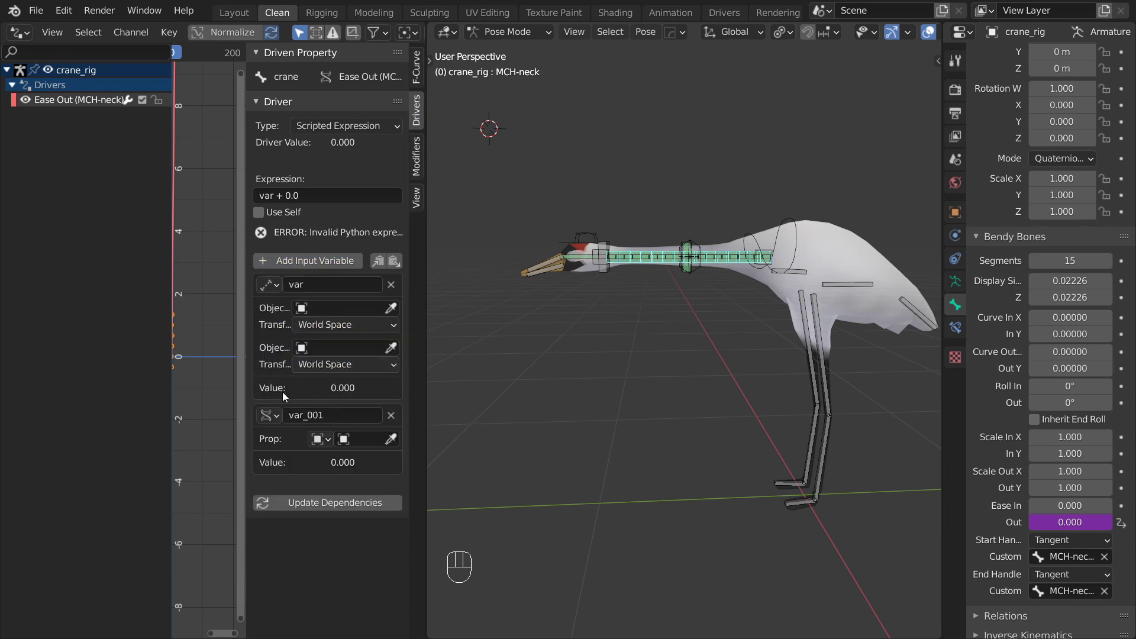
{"action": "left_click_drag", "start_coordinate": [274, 423], "coordinate": [297, 489]}
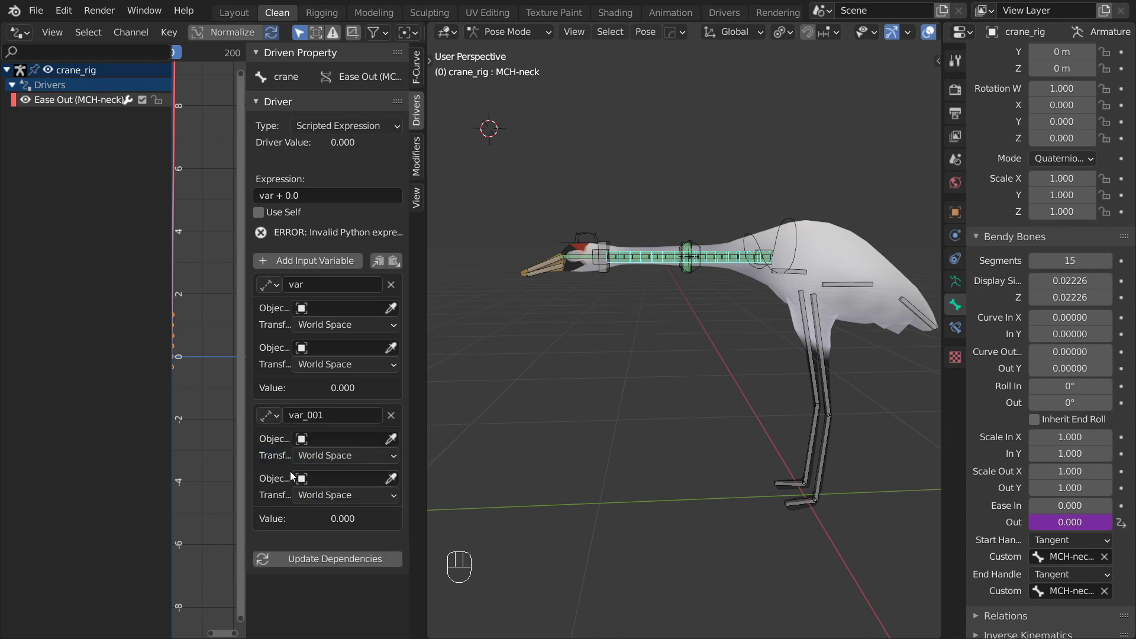
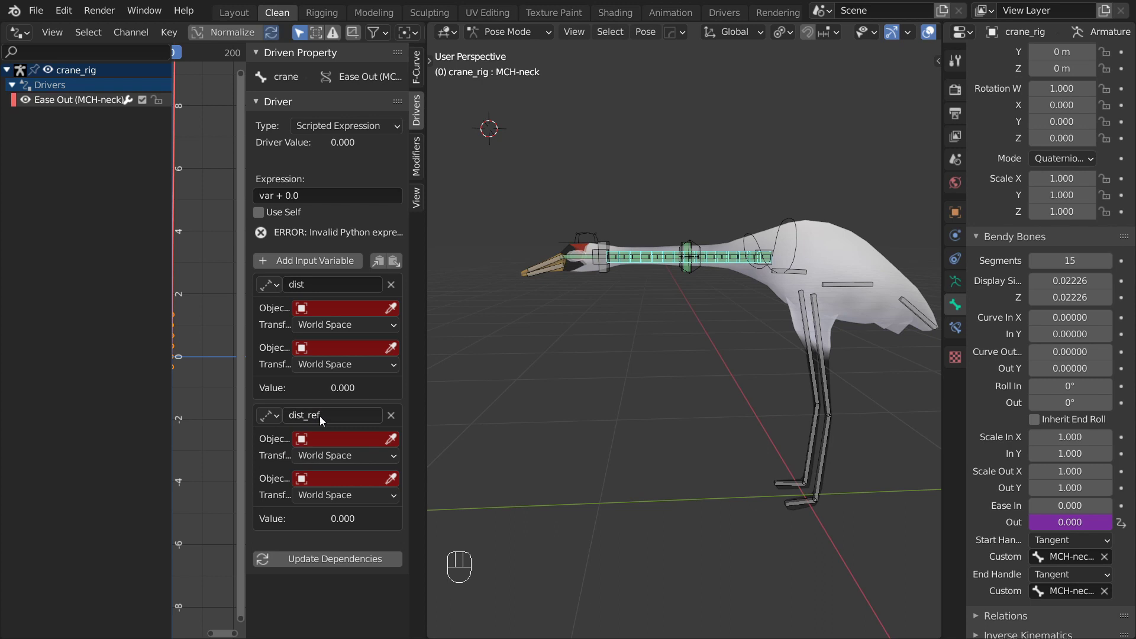
Step: Point every object slot of both variables at the crane_rig armature
{"action": "left_click", "coordinate": [390, 311]}
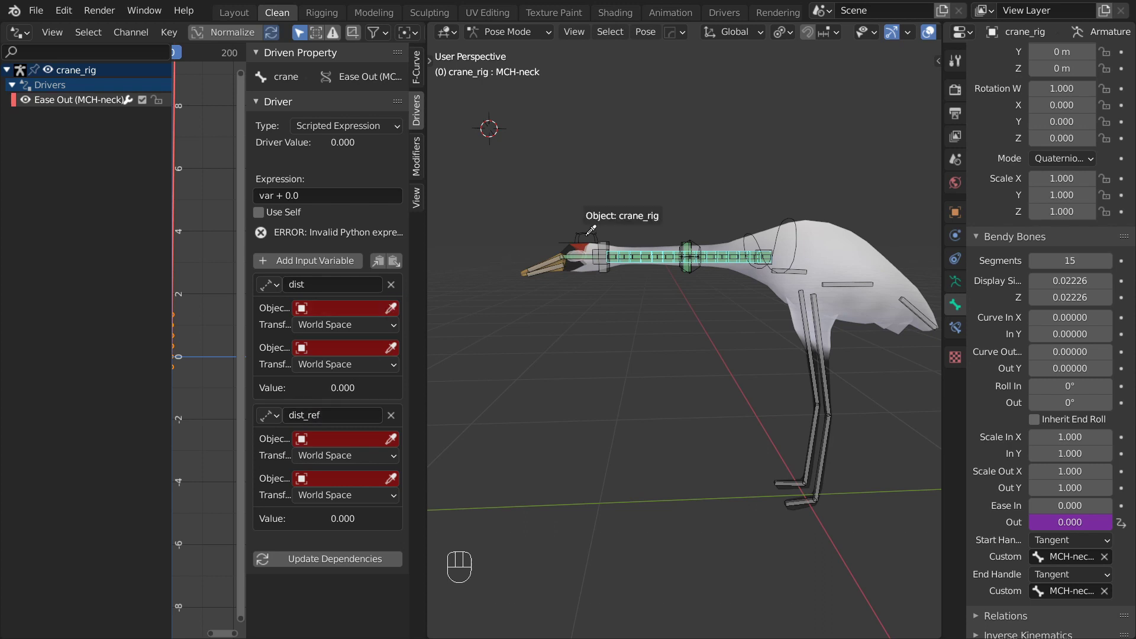
{"action": "key", "text": "ctrl+c"}
{"action": "key", "text": "ctrl+v"}
{"action": "key", "text": "ctrl+v"}
{"action": "key", "text": "ctrl+v"}
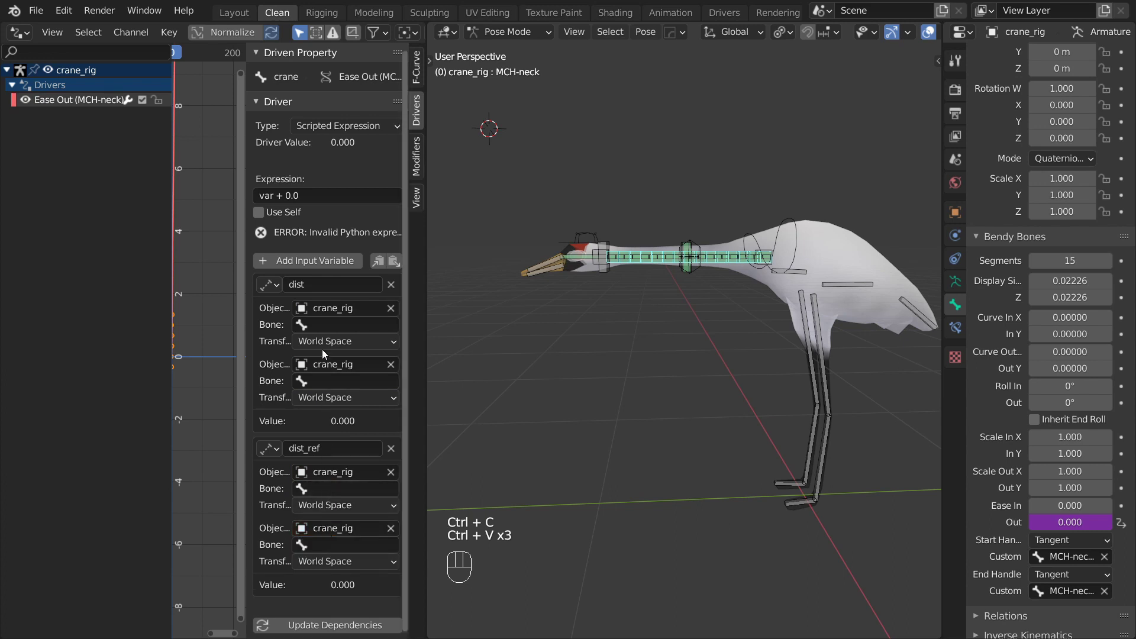
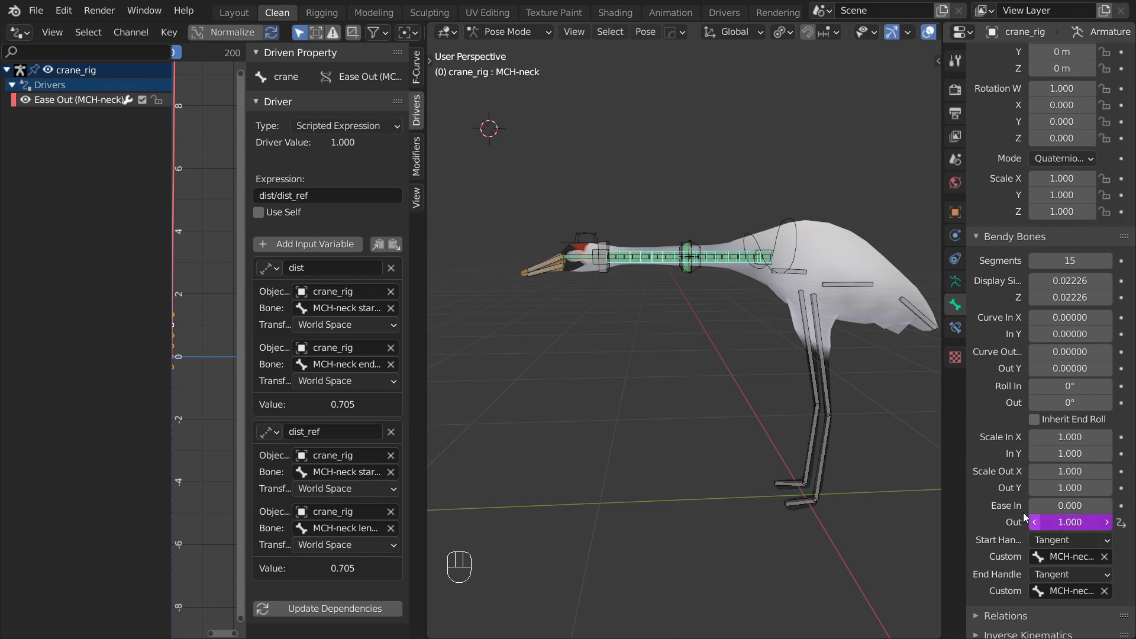
Step: Stretch the neck by moving the head out, watch the driver value, and reset the head
{"action": "left_click", "coordinate": [590, 228]}
{"action": "left_click", "coordinate": [592, 234]}
{"action": "key", "text": "g"}
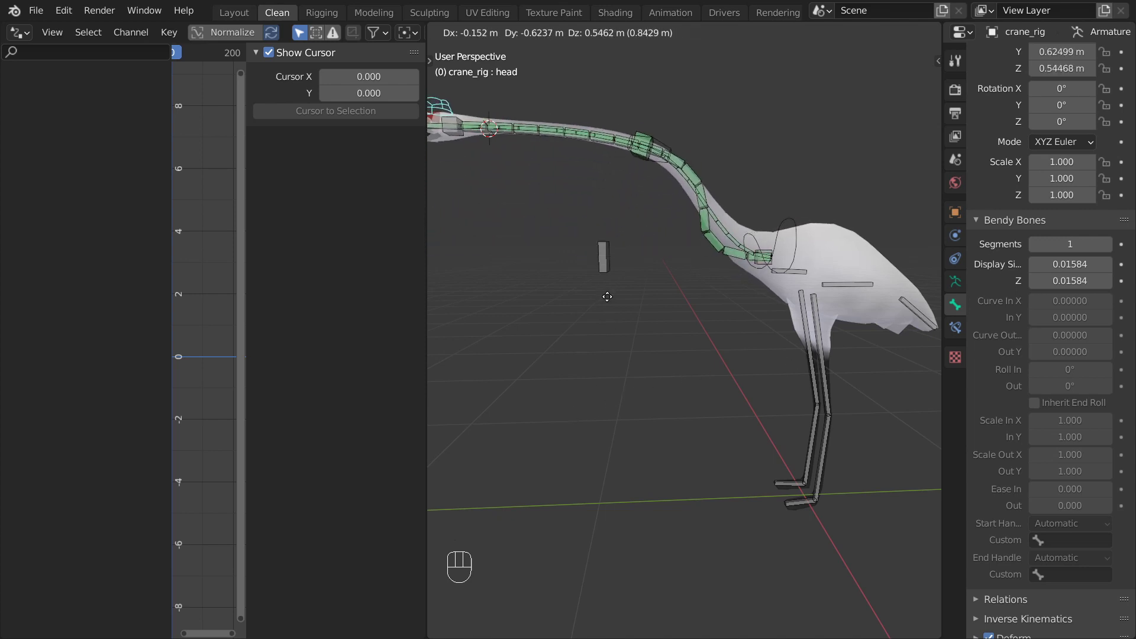
{"action": "left_click", "coordinate": [701, 230]}
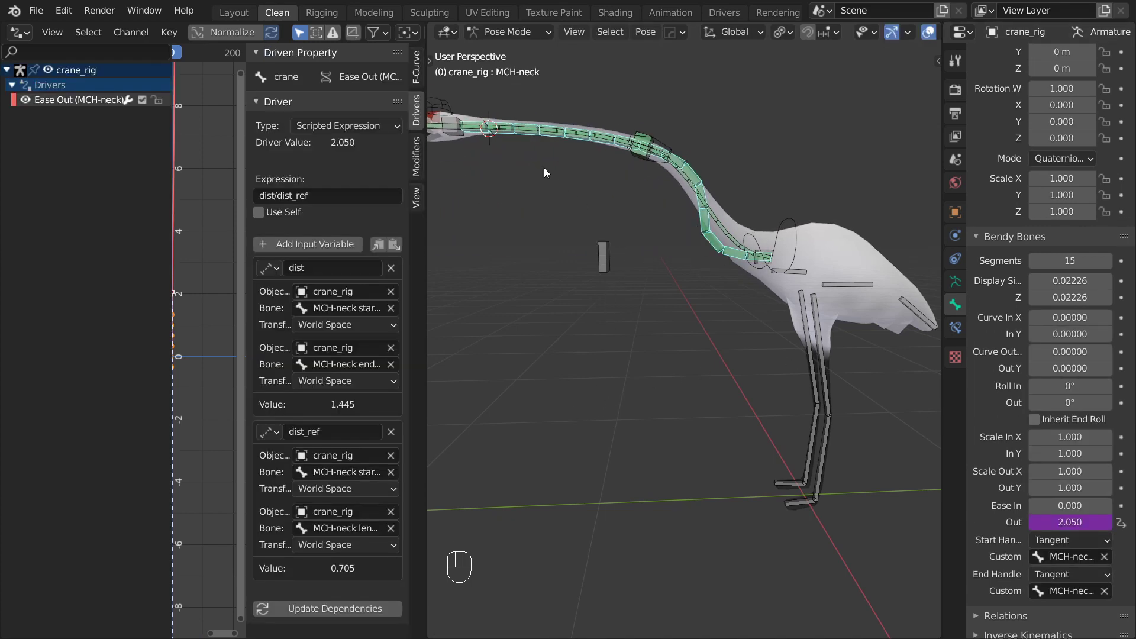
{"action": "left_click_drag", "start_coordinate": [441, 101], "coordinate": [551, 235]}
{"action": "key", "text": "alt+g"}
Step: Set the expression to 1 - dist/dist_ref and test stretched and squashed neck poses
{"action": "left_click", "coordinate": [659, 252]}
{"action": "left_click_drag", "start_coordinate": [264, 200], "coordinate": [319, 258]}
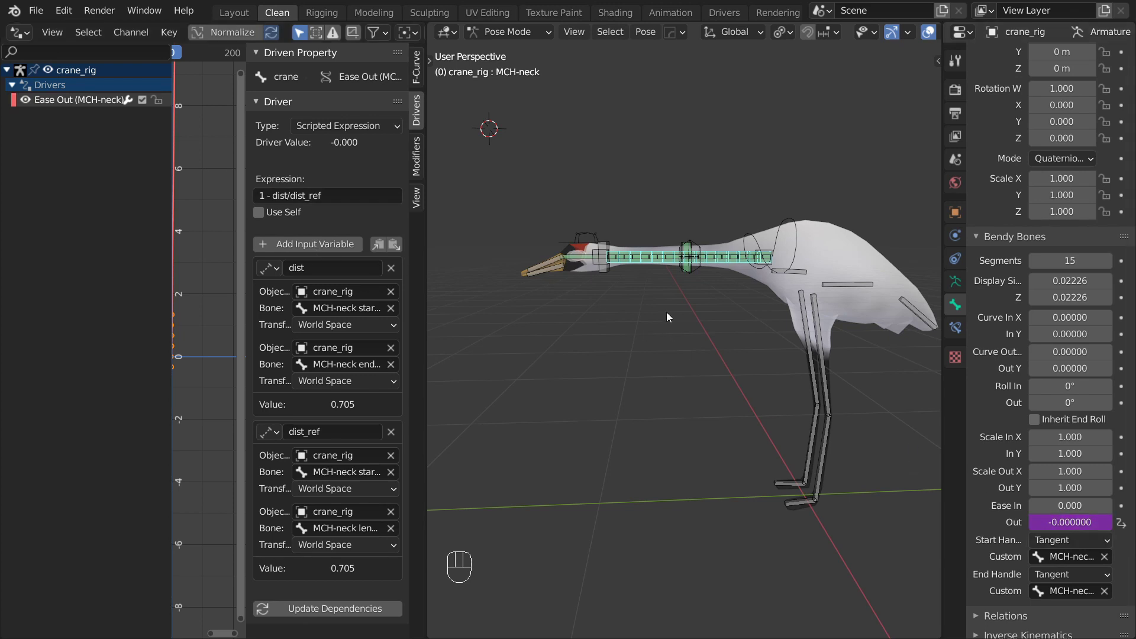
{"action": "double_click", "coordinate": [596, 227]}
{"action": "key", "text": "g"}
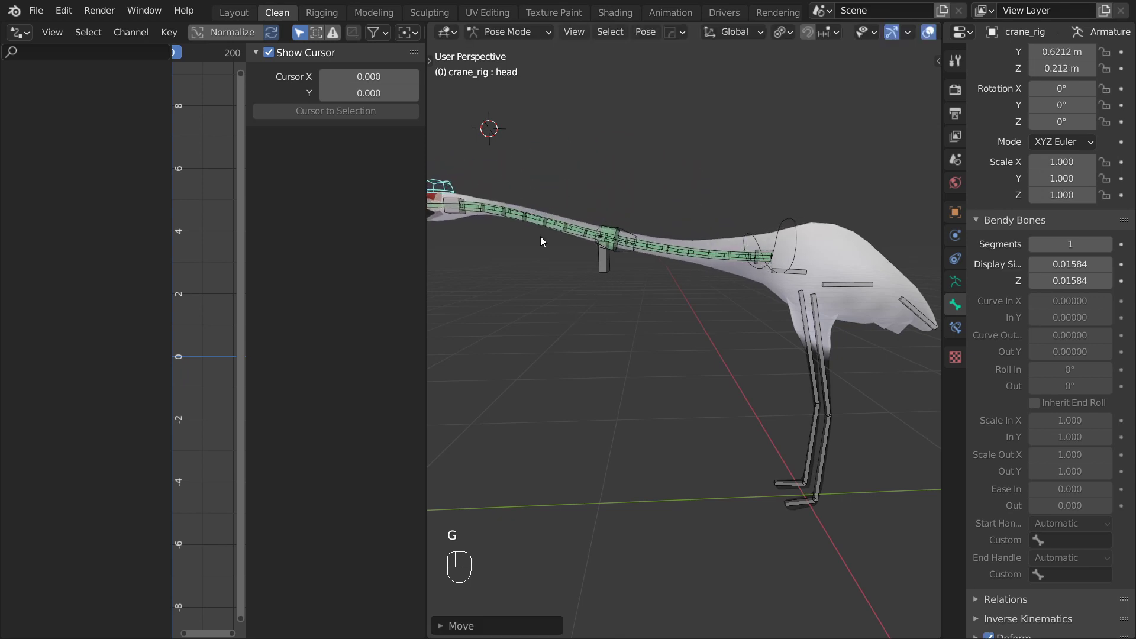
{"action": "left_click", "coordinate": [541, 229]}
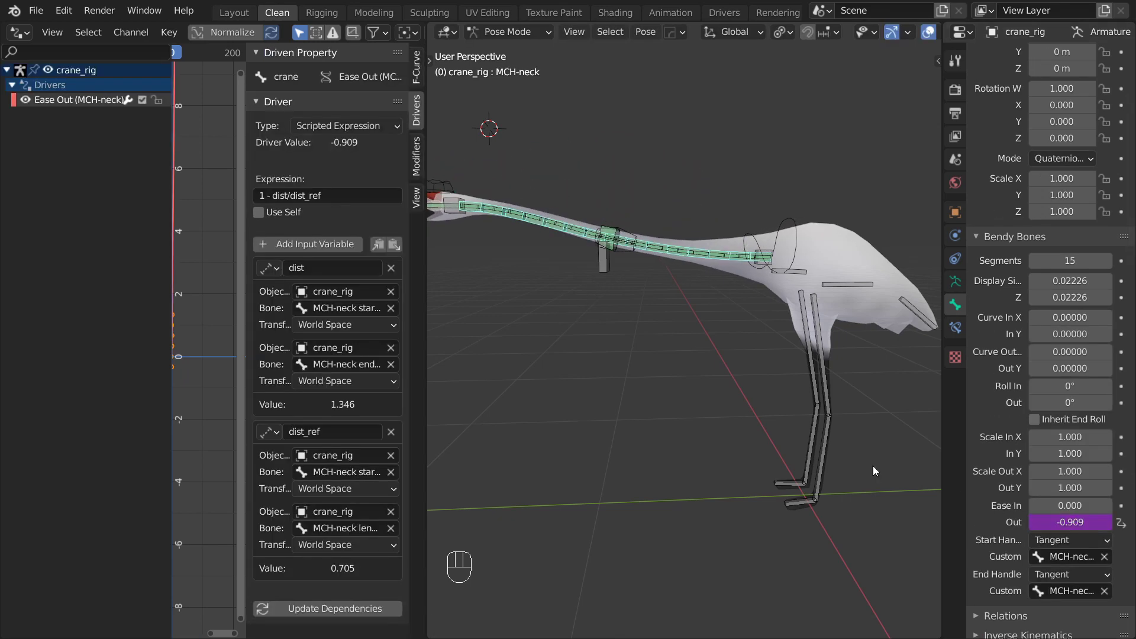
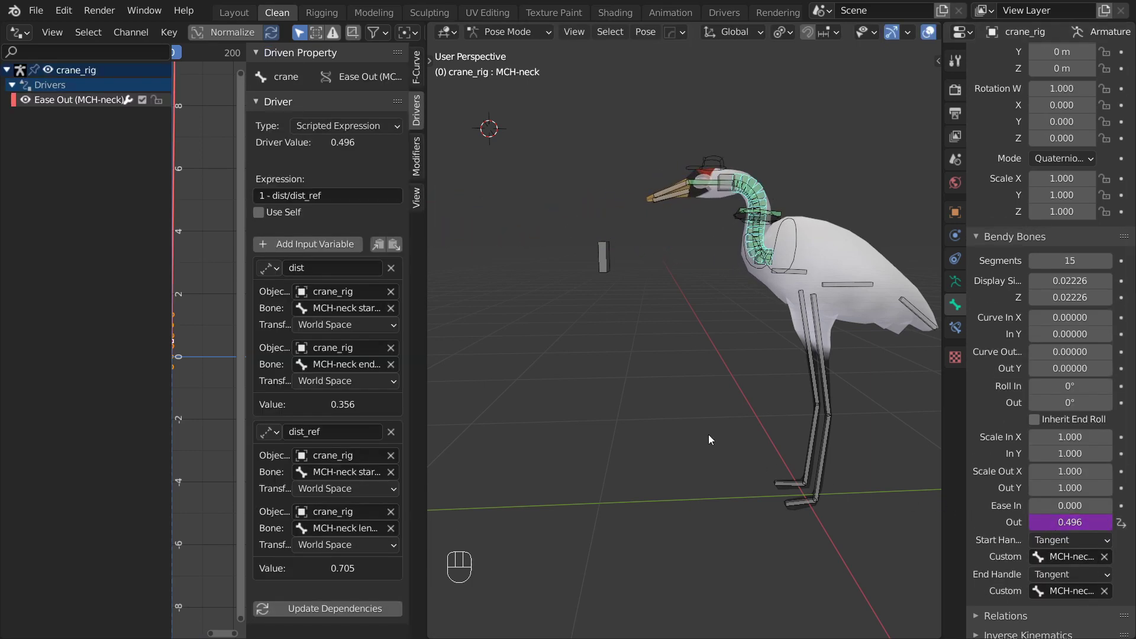
{"action": "left_click", "coordinate": [722, 160]}
{"action": "key", "text": "alt+g"}
Step: Scale the expression to (1 - dist/dist_ref) * 2.5 and test a stretched neck pose
{"action": "left_click", "coordinate": [635, 251]}
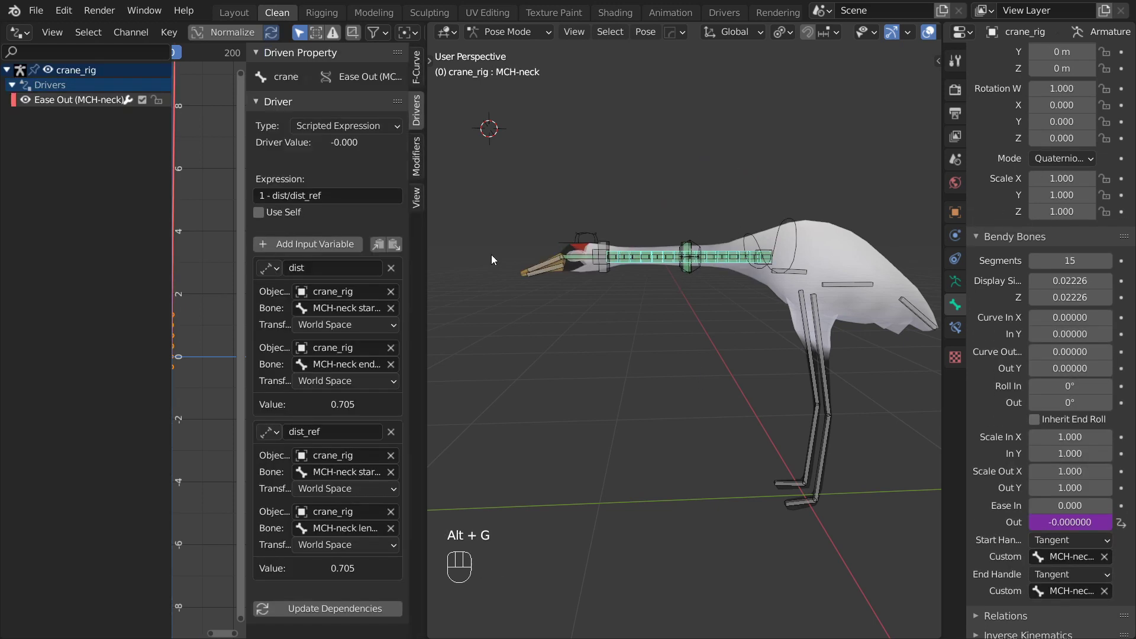
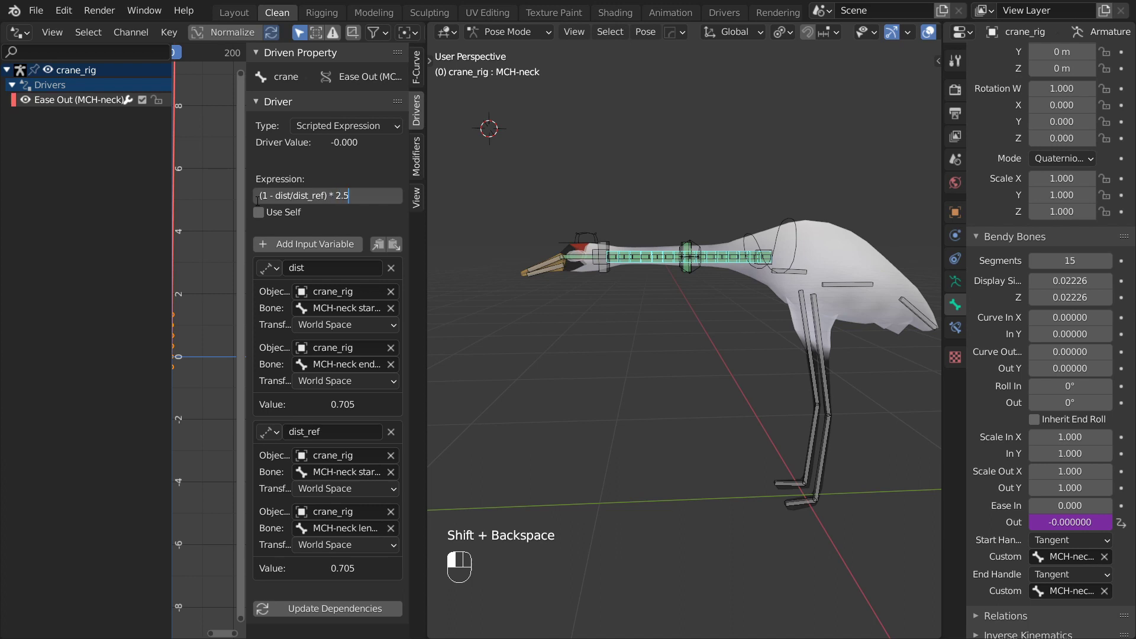
{"action": "left_click", "coordinate": [260, 203]}
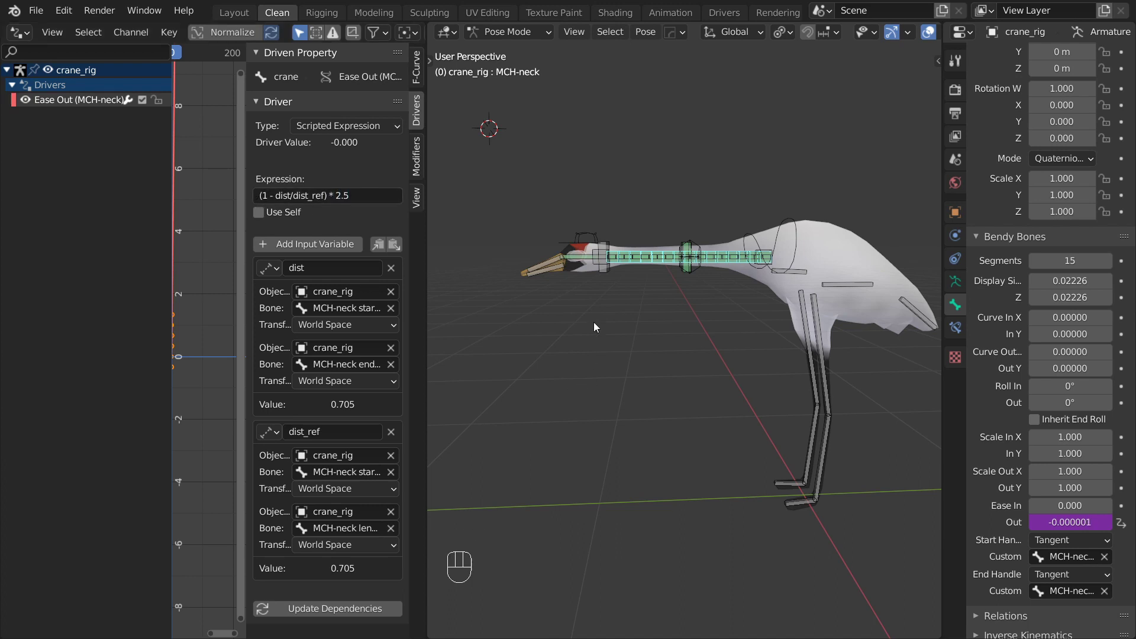
{"action": "left_click", "coordinate": [592, 238]}
{"action": "key", "text": "g"}
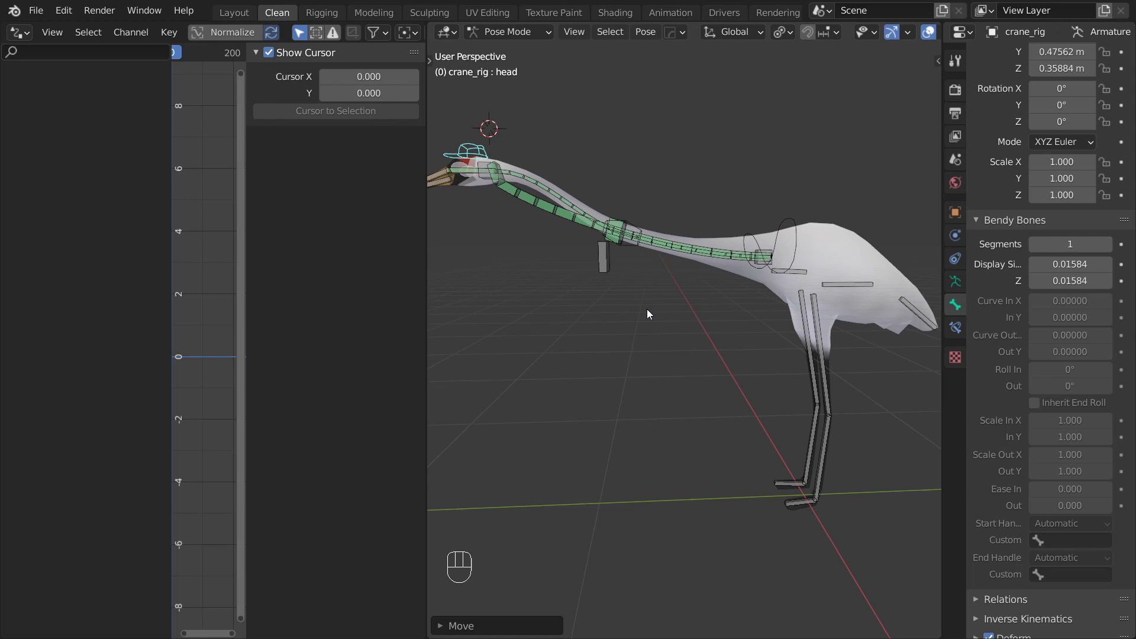
{"action": "left_click", "coordinate": [550, 212]}
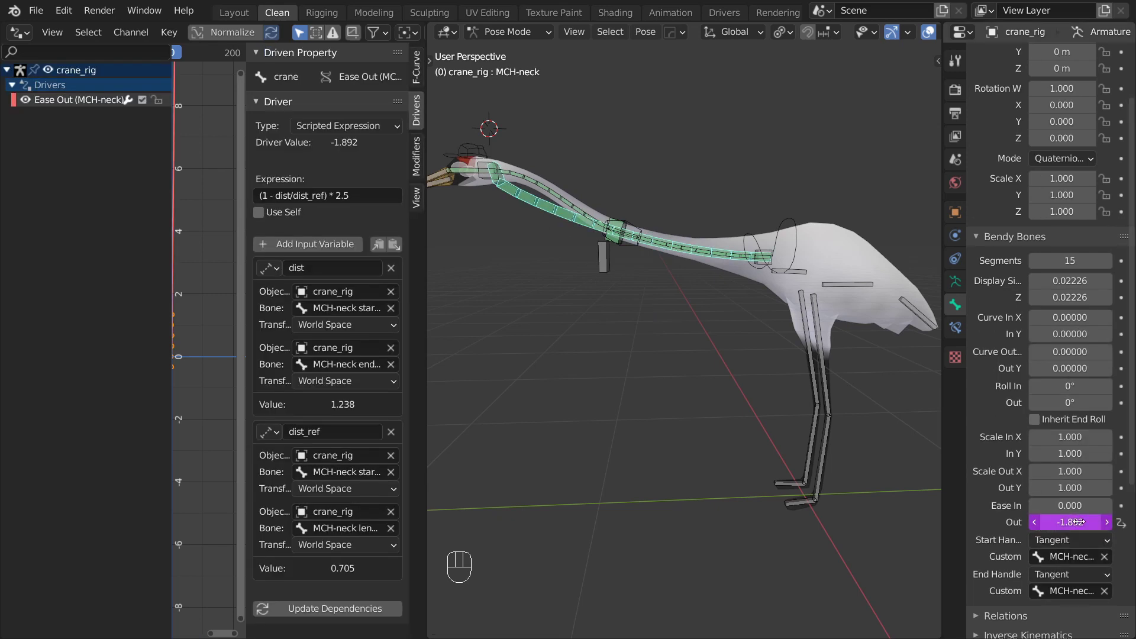
Step: Try further head positions against the stronger ease response, undoing one move
{"action": "left_click", "coordinate": [494, 150]}
{"action": "key", "text": "alt+g"}
{"action": "left_click", "coordinate": [656, 252]}
{"action": "left_click_drag", "start_coordinate": [264, 199], "coordinate": [310, 259]}
{"action": "key", "text": "ctrl+z"}
{"action": "left_click", "coordinate": [589, 227]}
Step: Test more head positions and clamp the expression as max(-0.99, (1 - dist/dist_ref) * 2.5)
{"action": "key", "text": "g"}
{"action": "left_click", "coordinate": [530, 207]}
{"action": "left_click", "coordinate": [841, 456]}
{"action": "left_click_drag", "start_coordinate": [301, 192], "coordinate": [446, 212]}
{"action": "left_click", "coordinate": [448, 175]}
{"action": "key", "text": "g"}
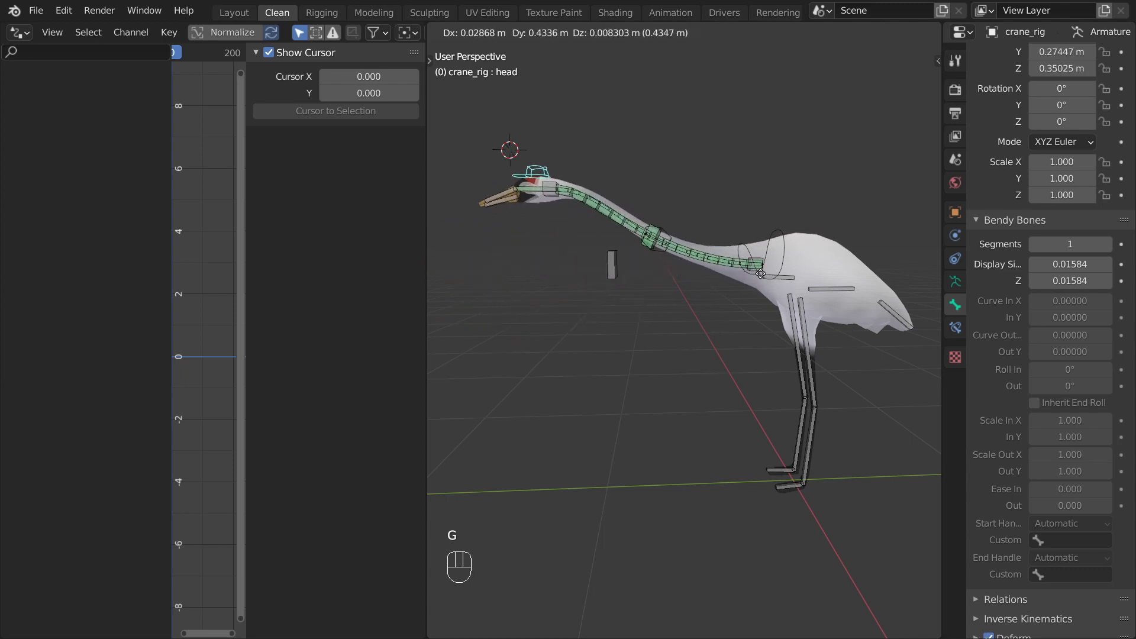
Step: Drive Ease In from bbone_easeout with an Averaged Value driver and test both eases with head moves
{"action": "left_click", "coordinate": [604, 223]}
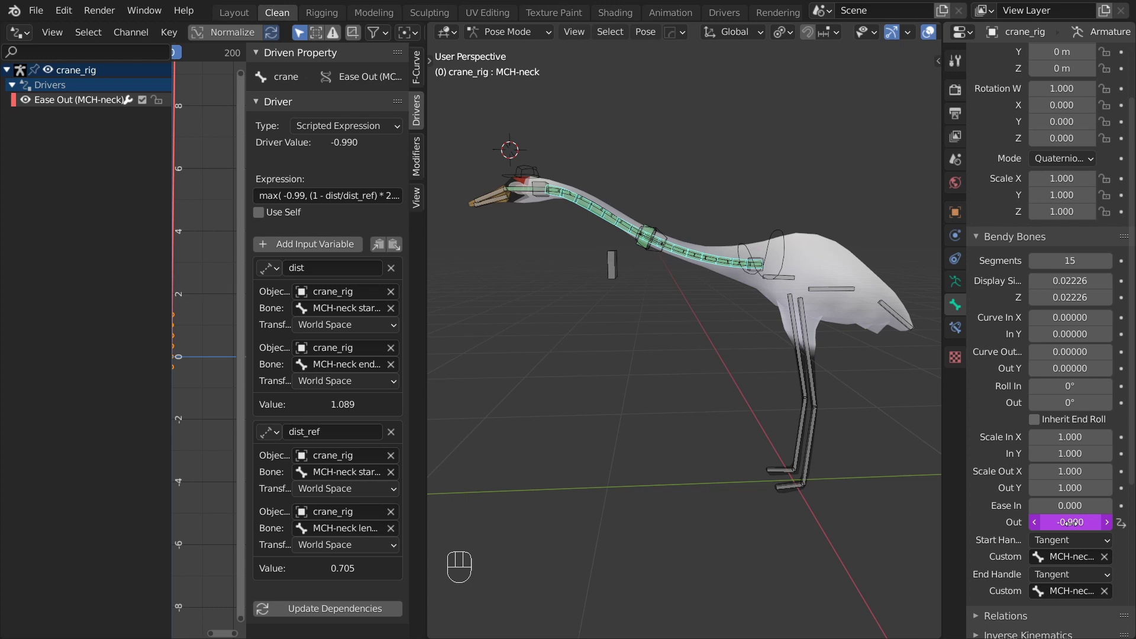
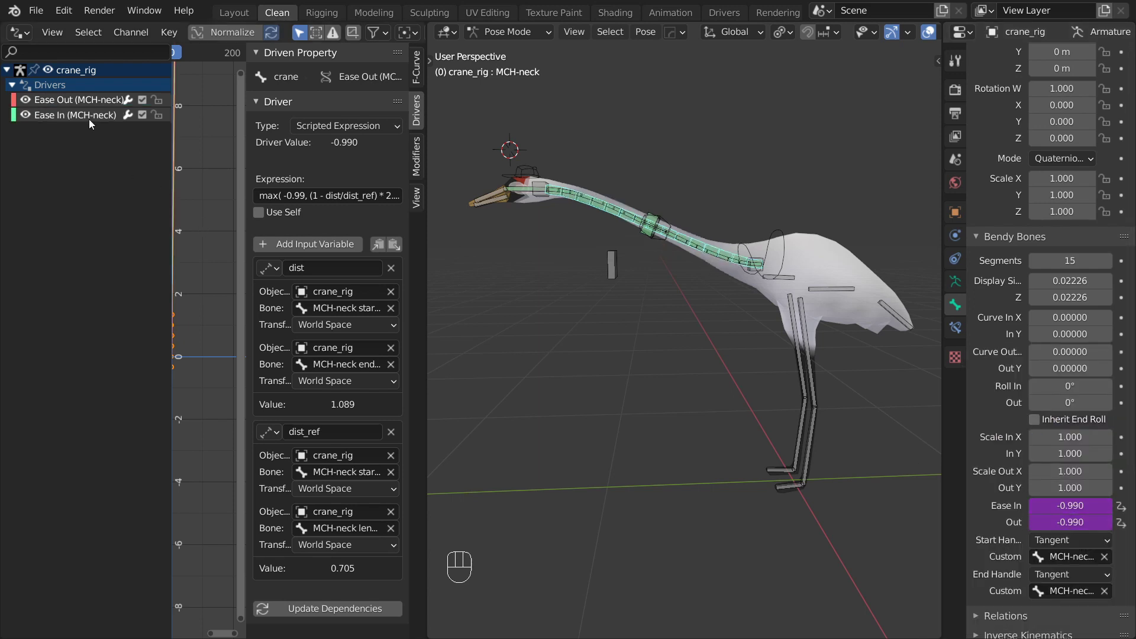
{"action": "left_click", "coordinate": [90, 122]}
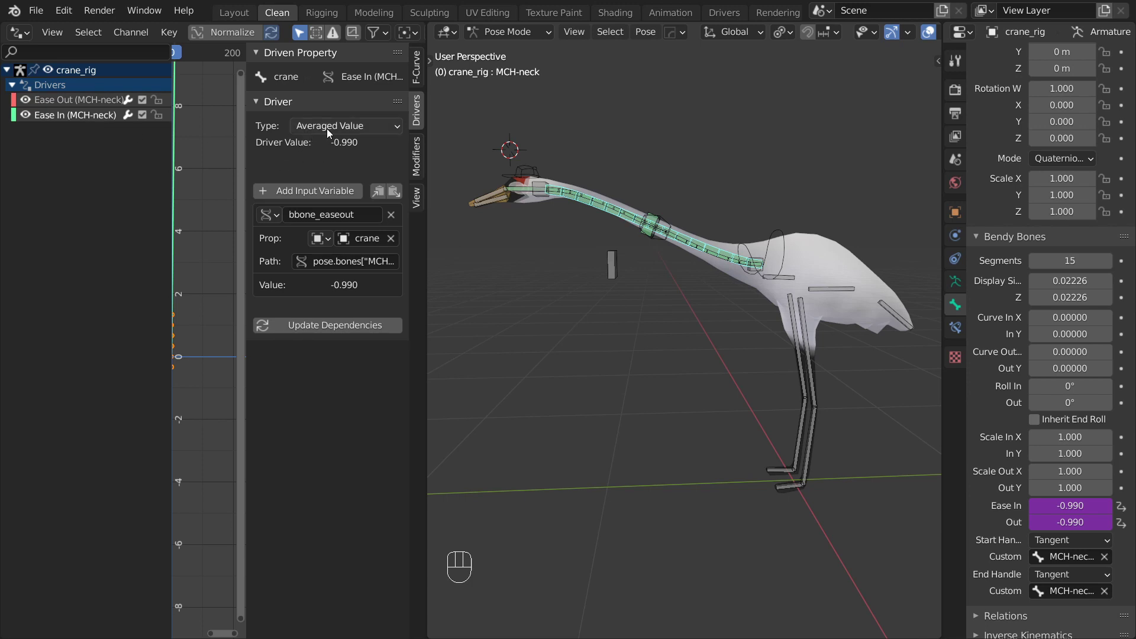
{"action": "left_click", "coordinate": [74, 104]}
{"action": "left_click", "coordinate": [532, 172]}
{"action": "key", "text": "g"}
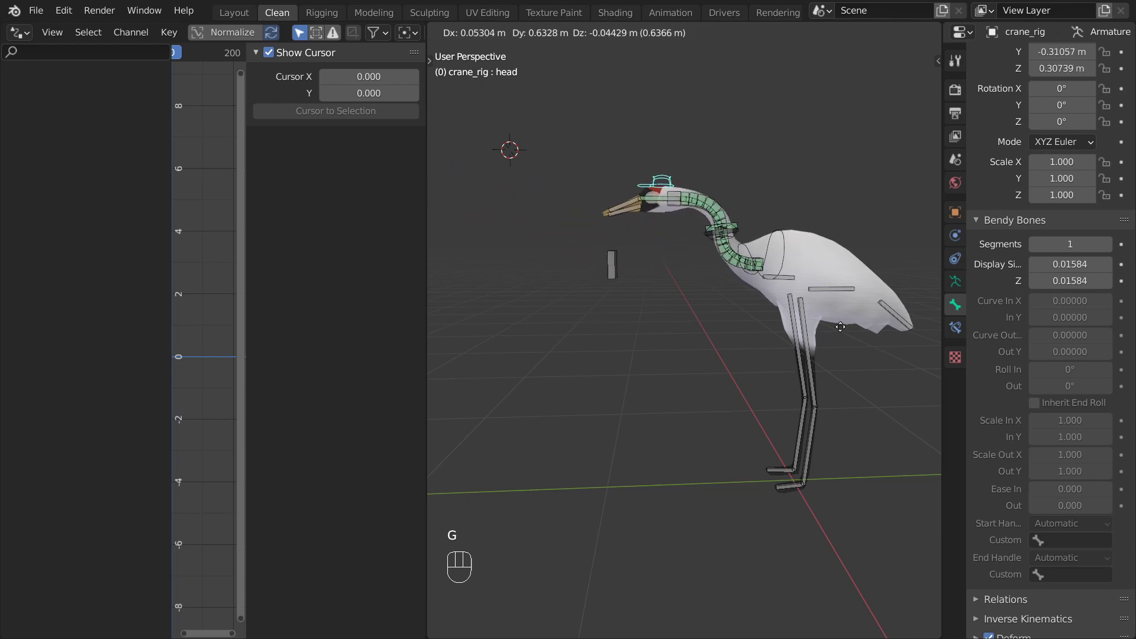
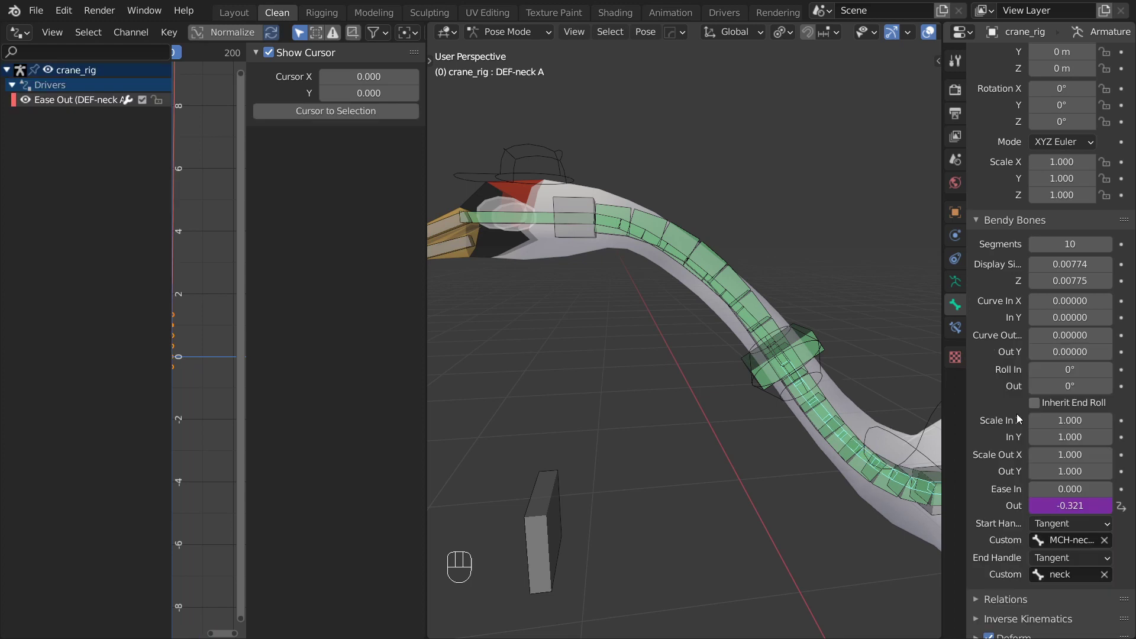
{"action": "key", "text": "g"}
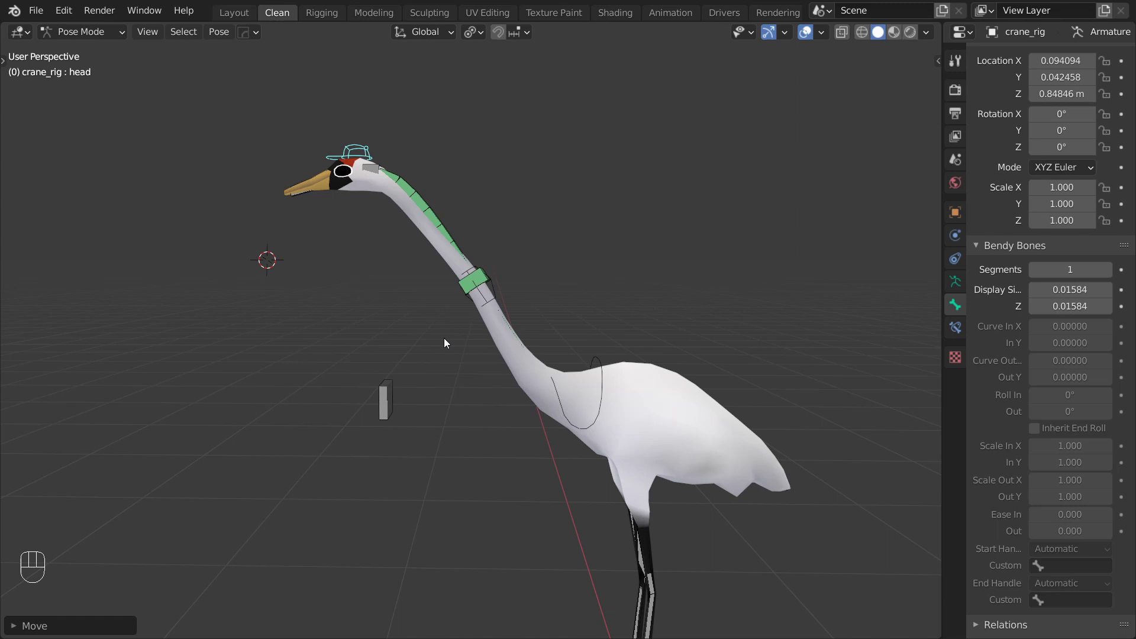
Step: Reset the head, then move the control bones onto armature layer 1 so only they show
{"action": "key", "text": "g"}
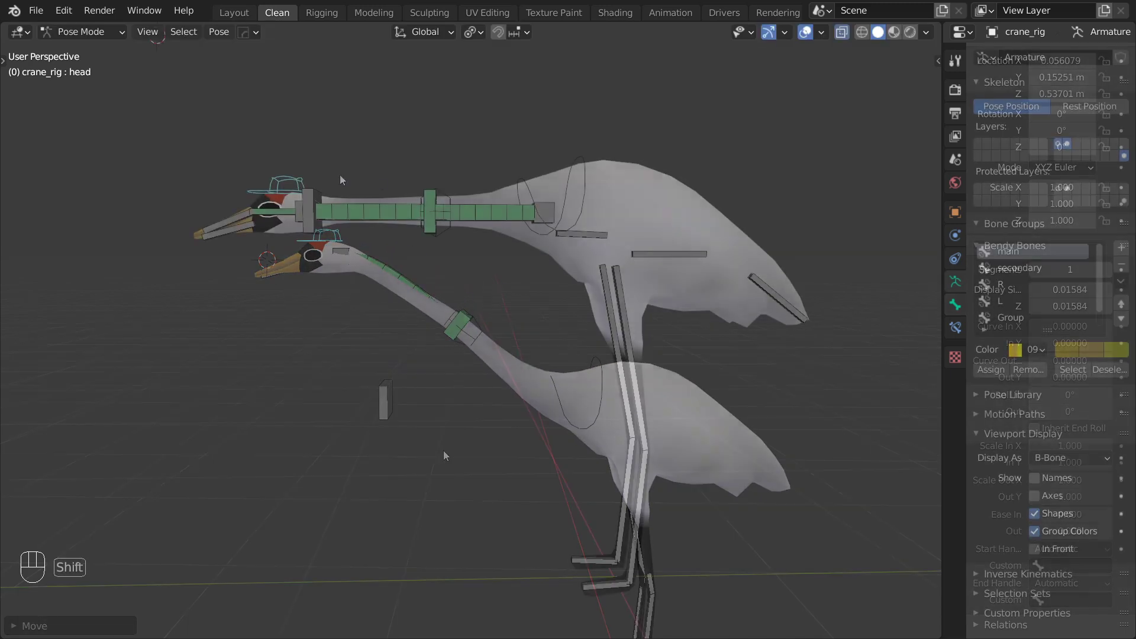
{"action": "left_click", "coordinate": [520, 184]}
{"action": "key", "text": "m"}
{"action": "left_click", "coordinate": [448, 198]}
{"action": "key", "text": "m"}
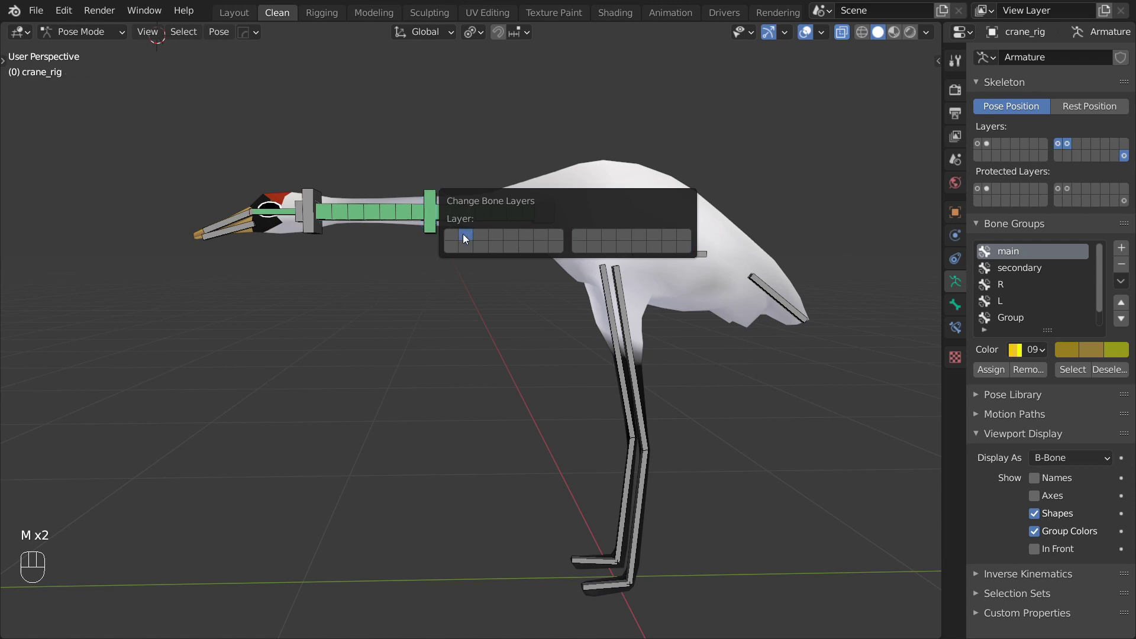
{"action": "left_click", "coordinate": [984, 146]}
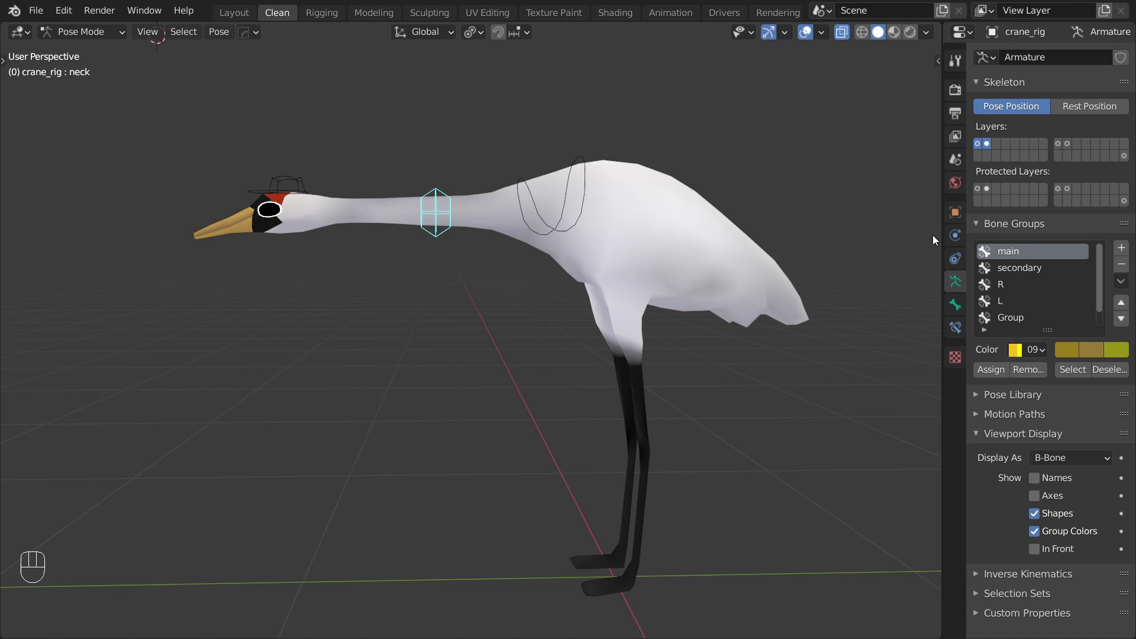
Step: Assign the neck control to the red secondary group and head/body controls to the yellow main group
{"action": "left_click", "coordinate": [1015, 280]}
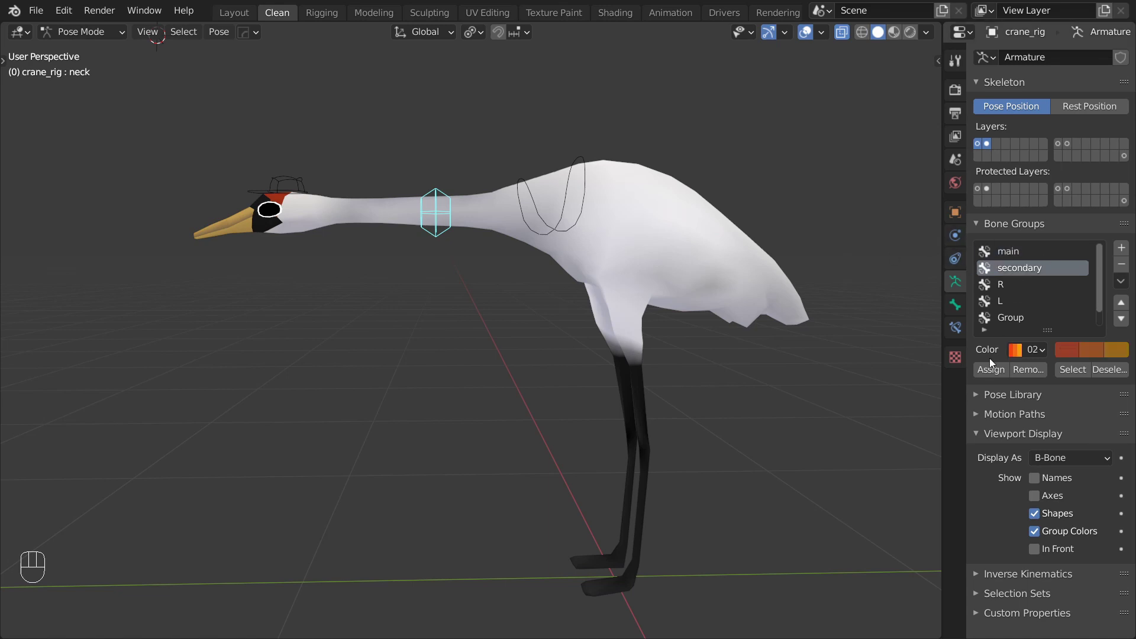
{"action": "left_click", "coordinate": [989, 374]}
{"action": "left_click", "coordinate": [590, 163]}
{"action": "left_click", "coordinate": [284, 185]}
{"action": "left_click", "coordinate": [1036, 251]}
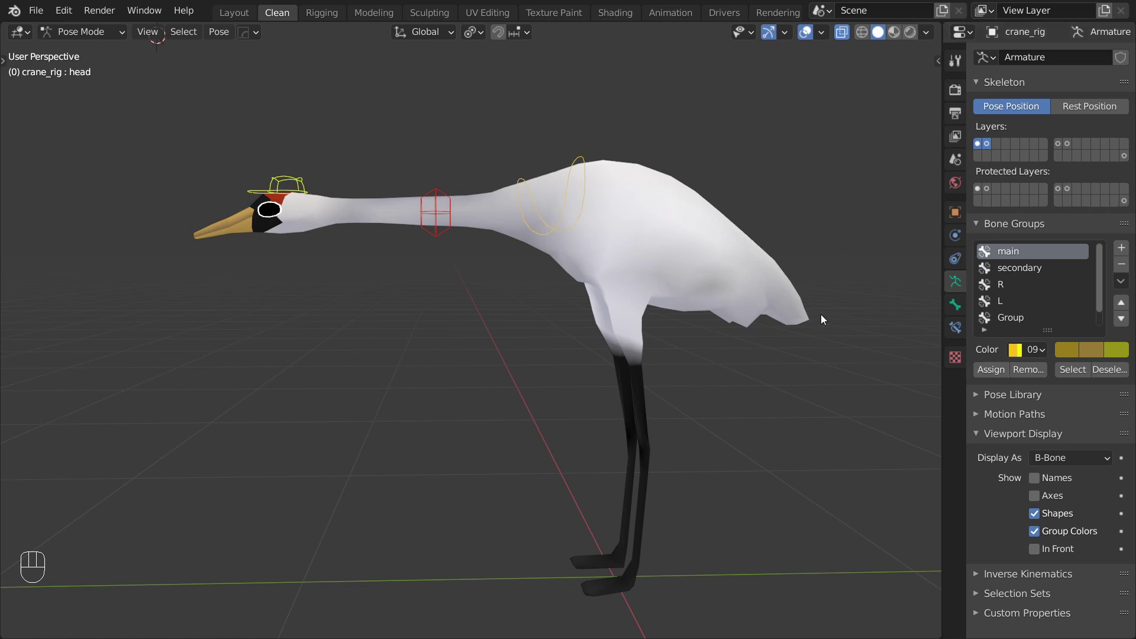